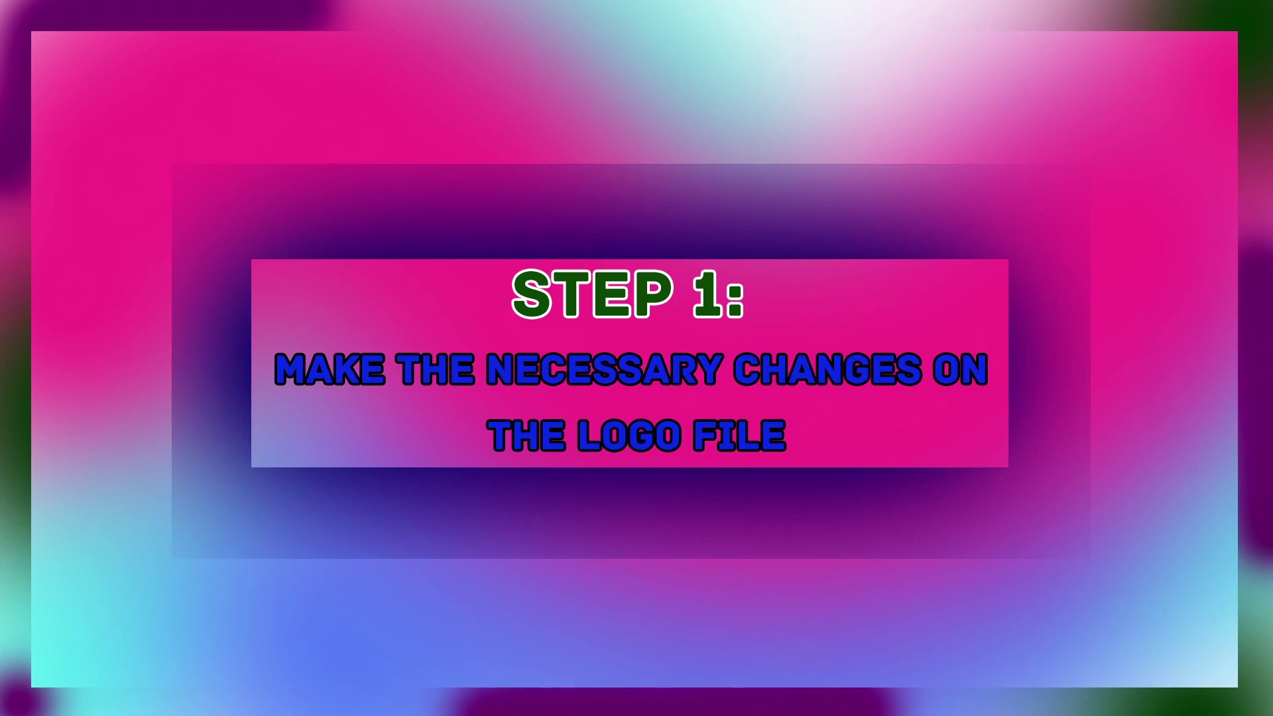
Start a new HDTV 1080 25 composition and name it "render".
left_click(585, 333)
type("re")
type("der")
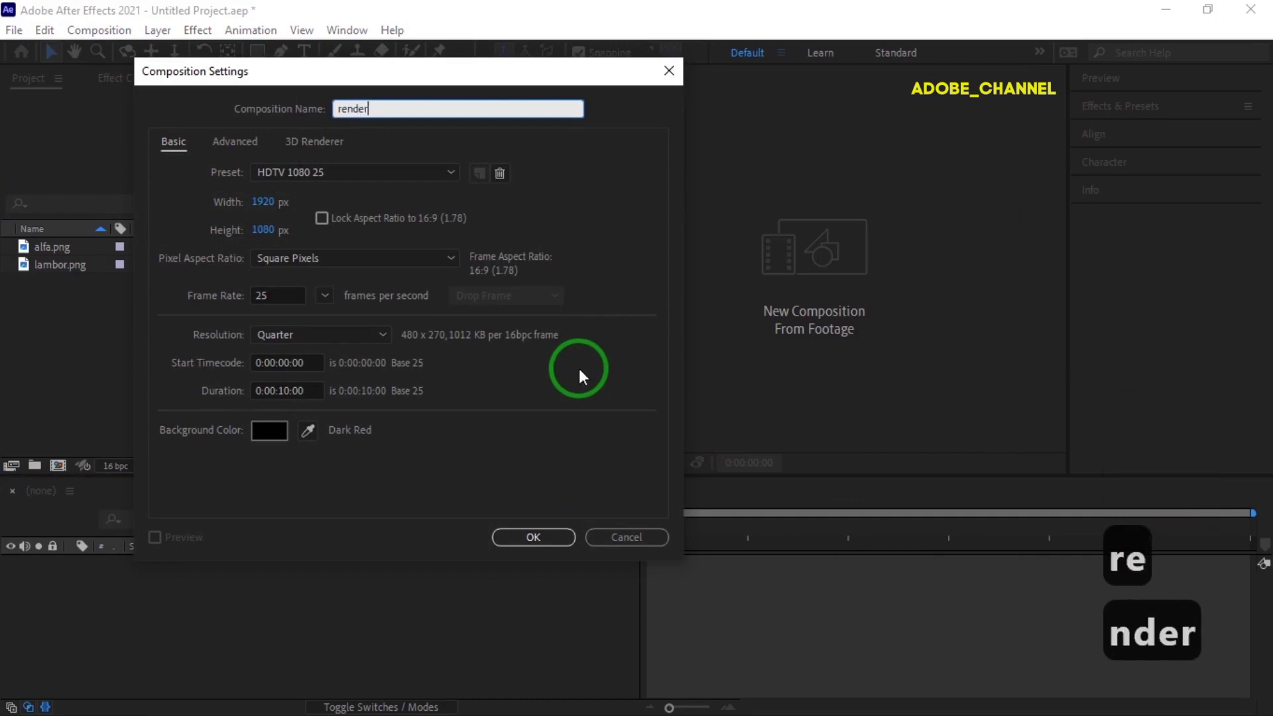
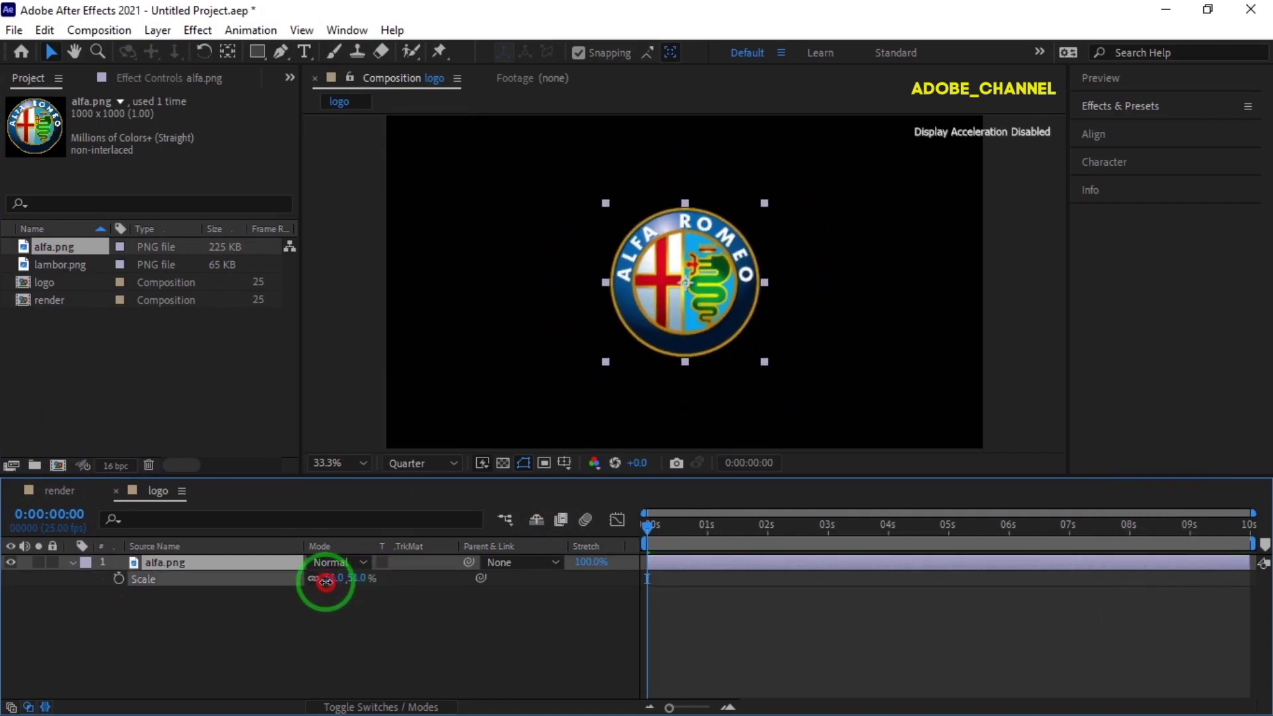
Scale the alfa.png logo layer down to 51%.
left_click_drag(326, 589, 327, 589)
key("Up")
key("Up")
key("Up")
key("Up")
key("Up")
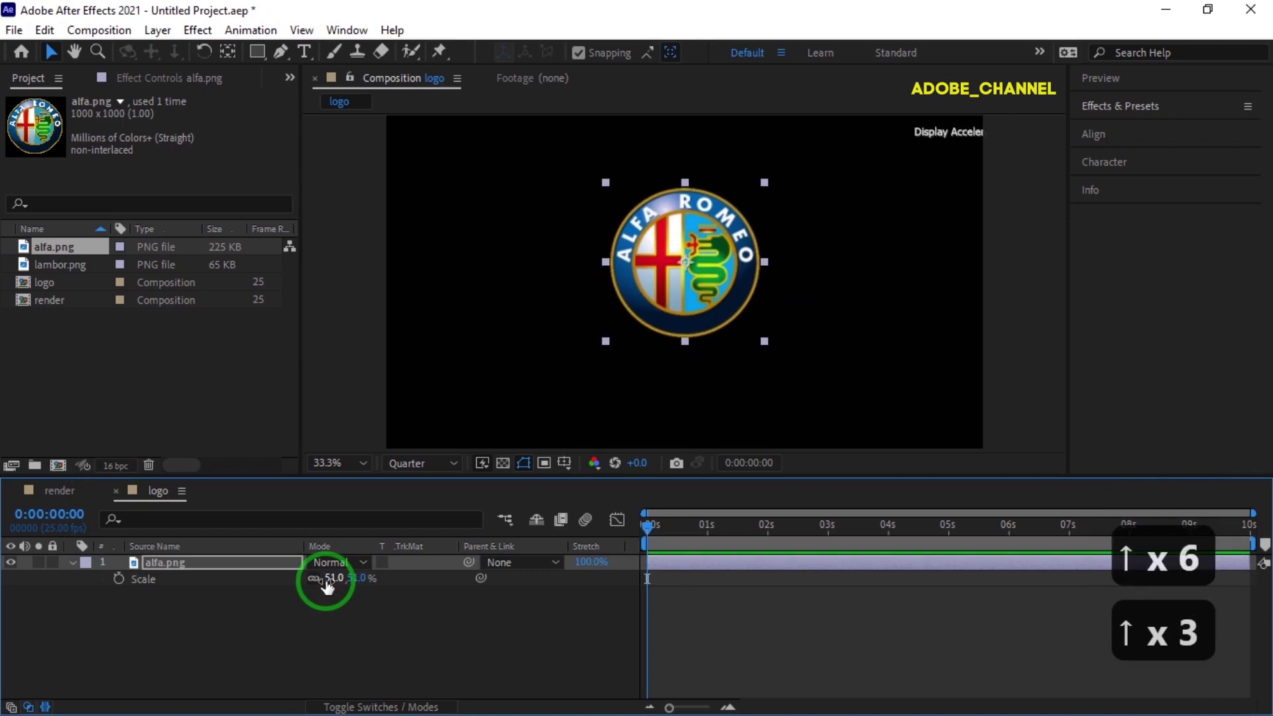
key("Up")
key("Up")
Centre the logo horizontally in the composition using Align.
left_click(1134, 138)
left_click(1124, 189)
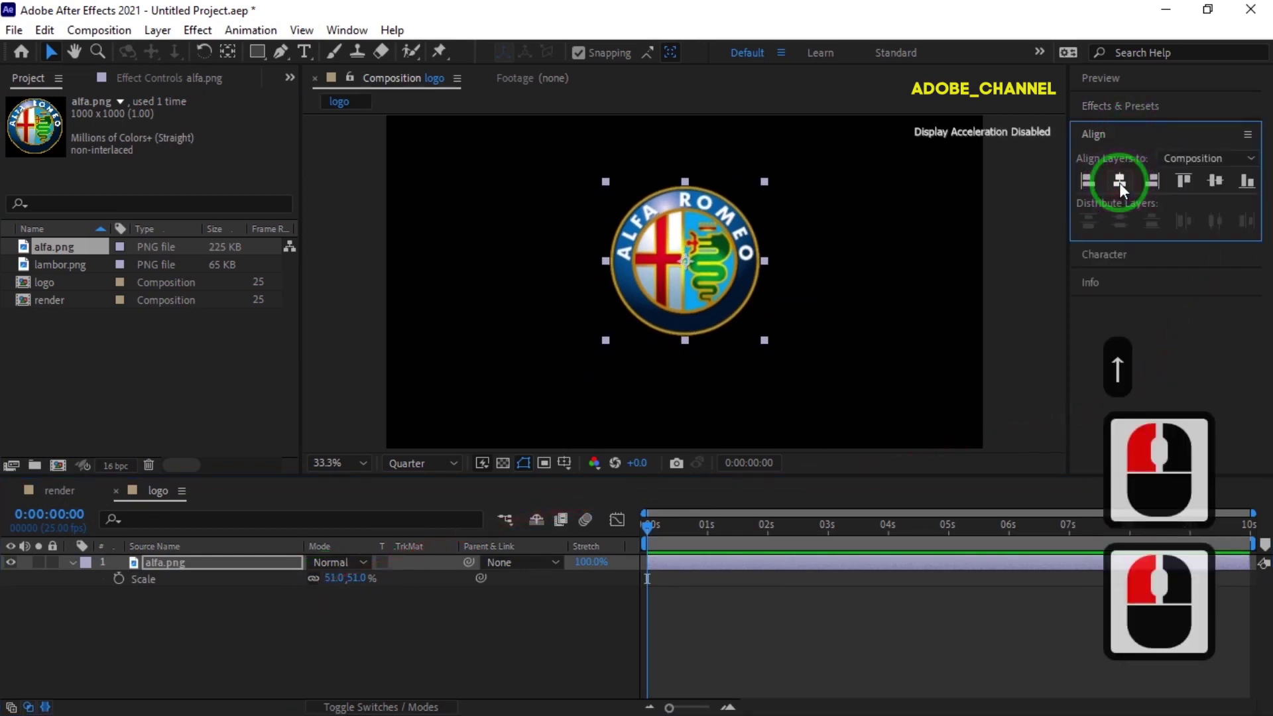
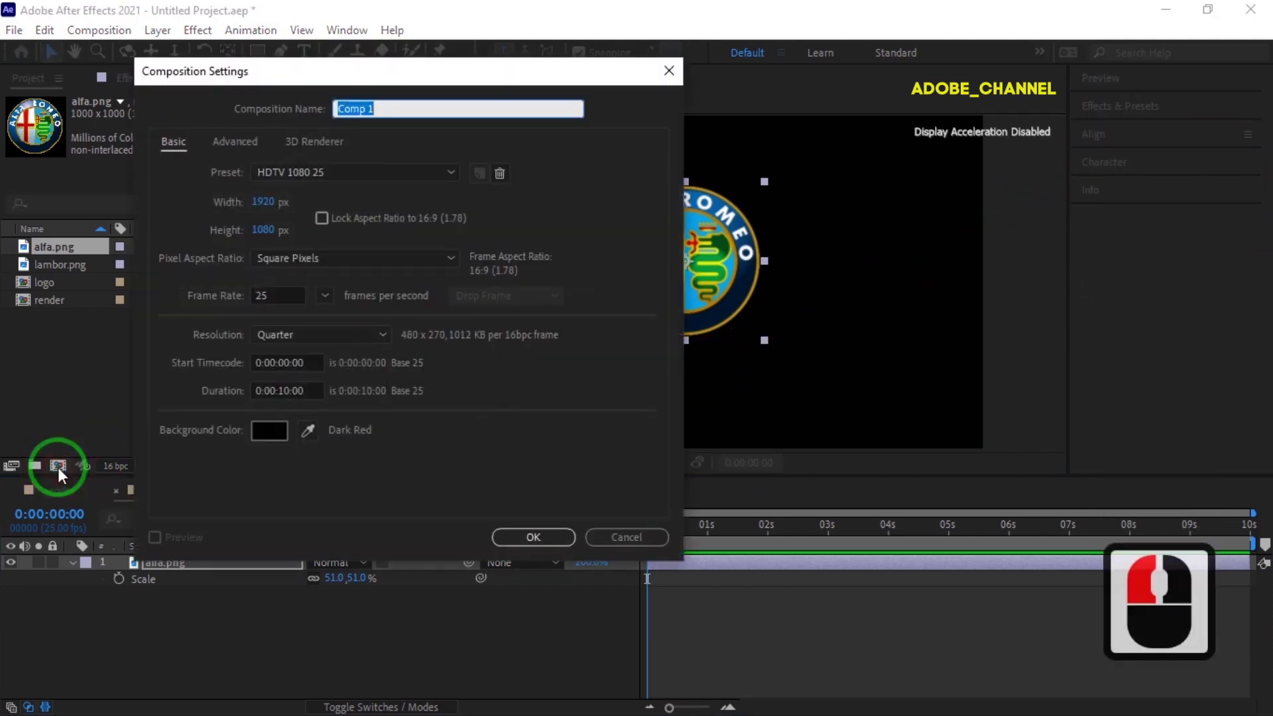
Create a new composition named "alpha" holding the logo comp.
type("alpha")
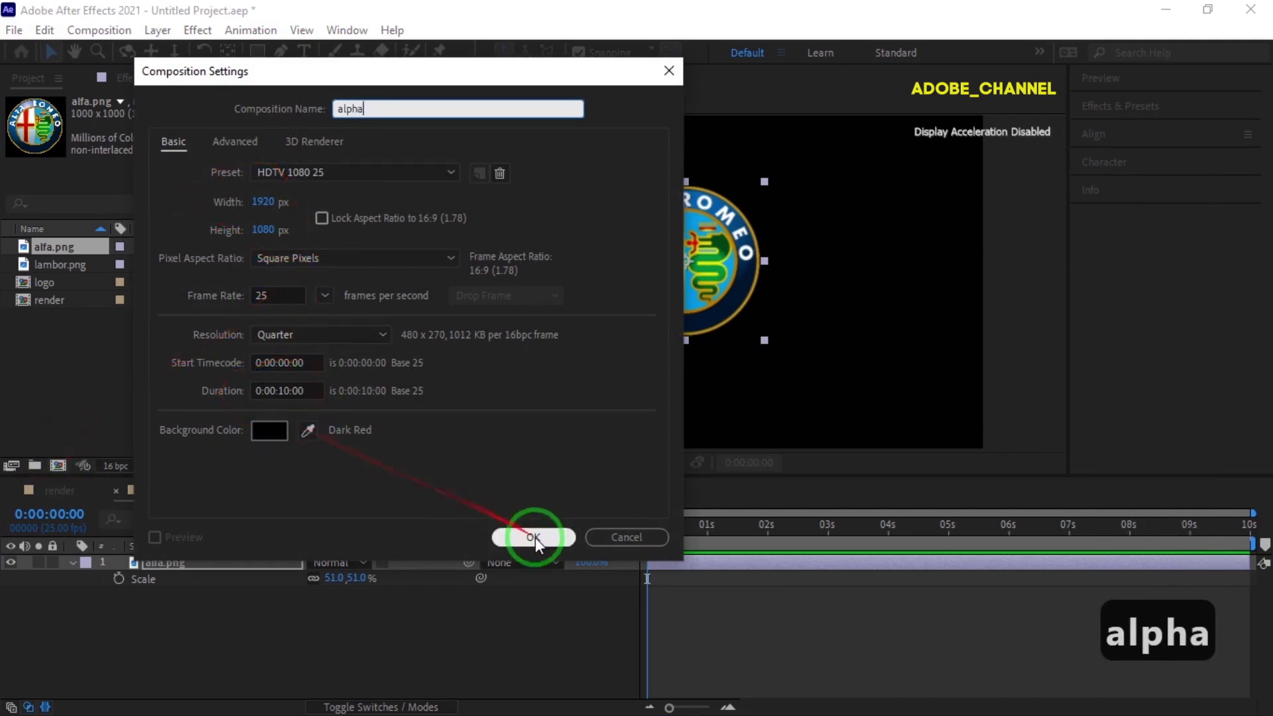
left_click(541, 545)
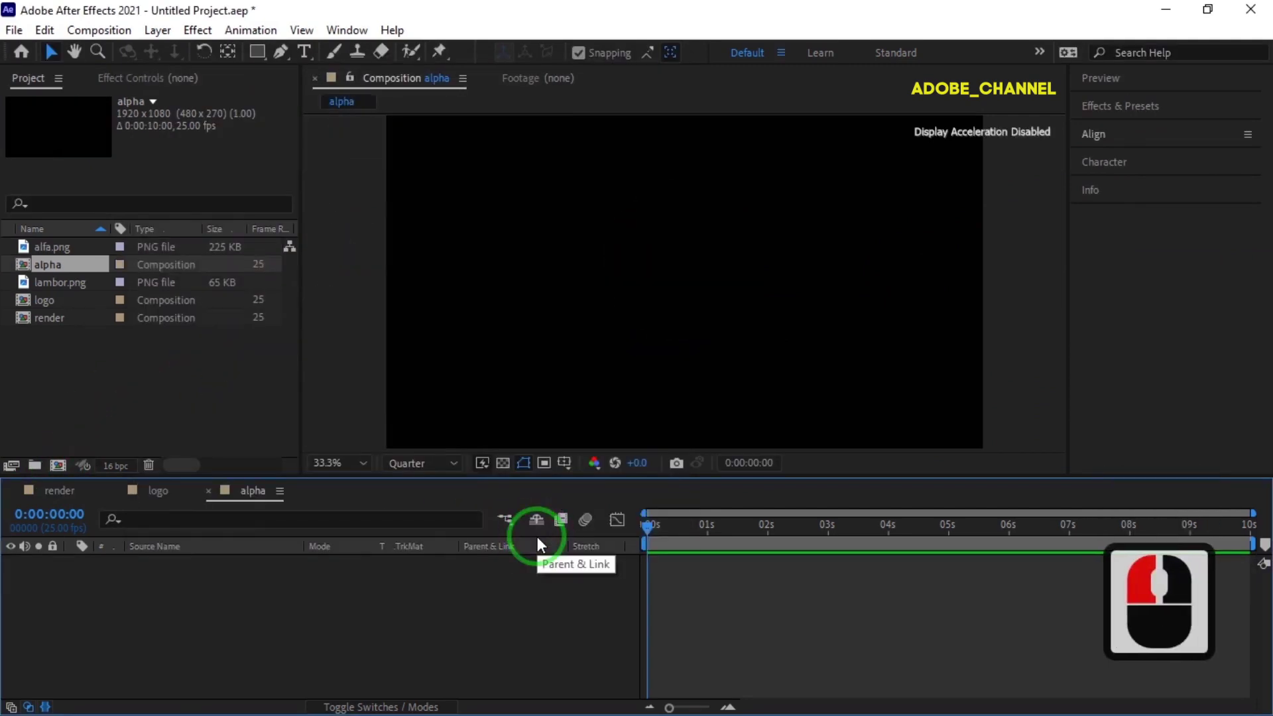
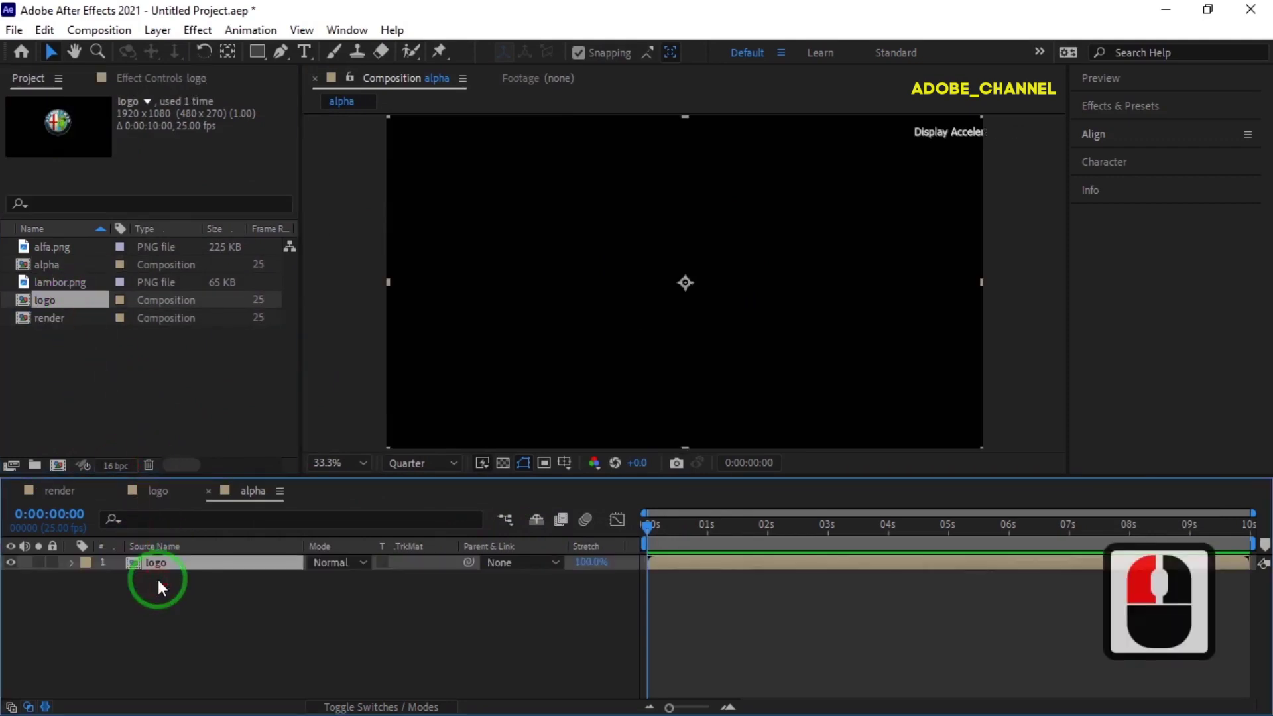
Add a full-frame white rectangle shape layer with the Rectangle tool.
left_click(259, 619)
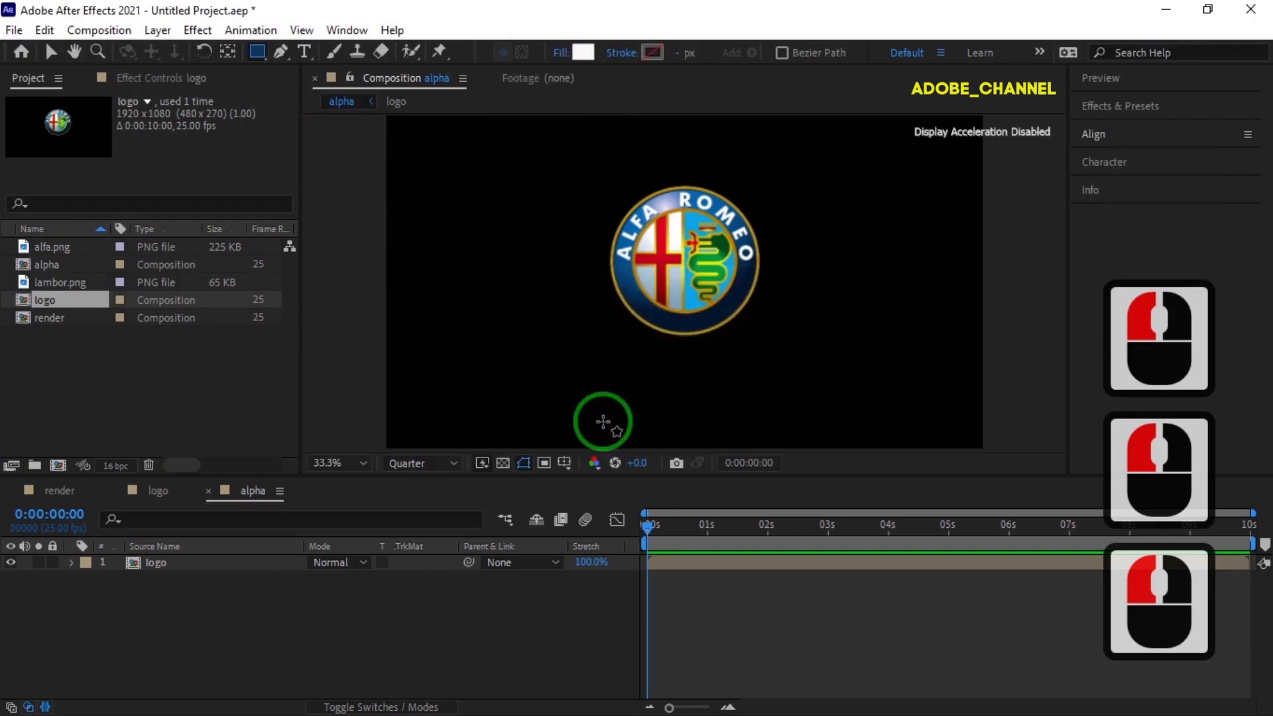
left_click(262, 58)
double_click(262, 58)
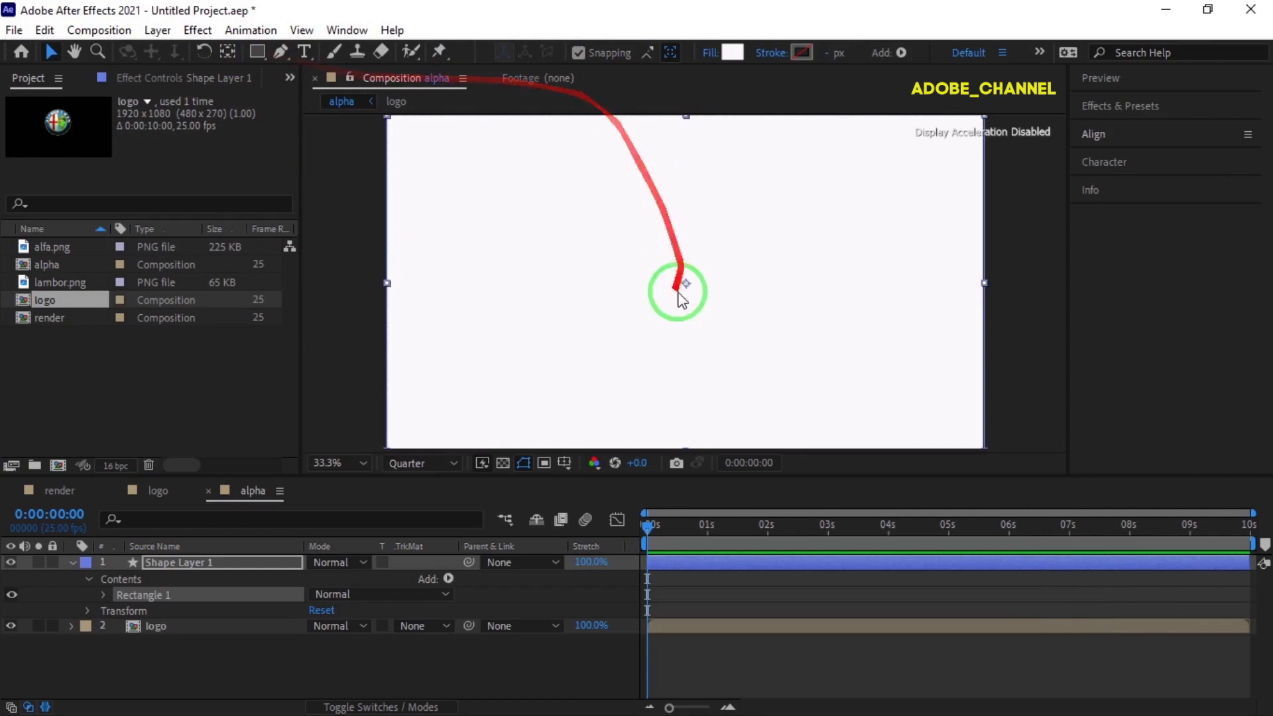
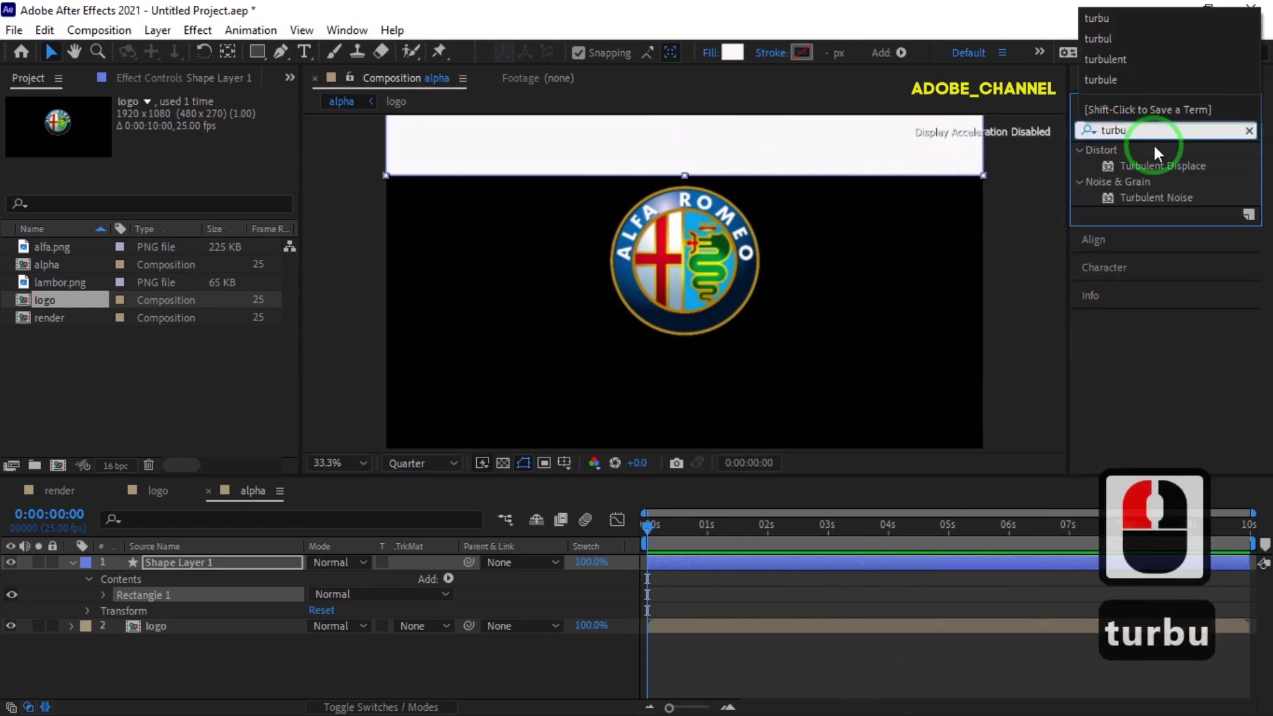
Apply Turbulent Displace to the rectangle with Size 50 and Complexity 10.
double_click(1166, 172)
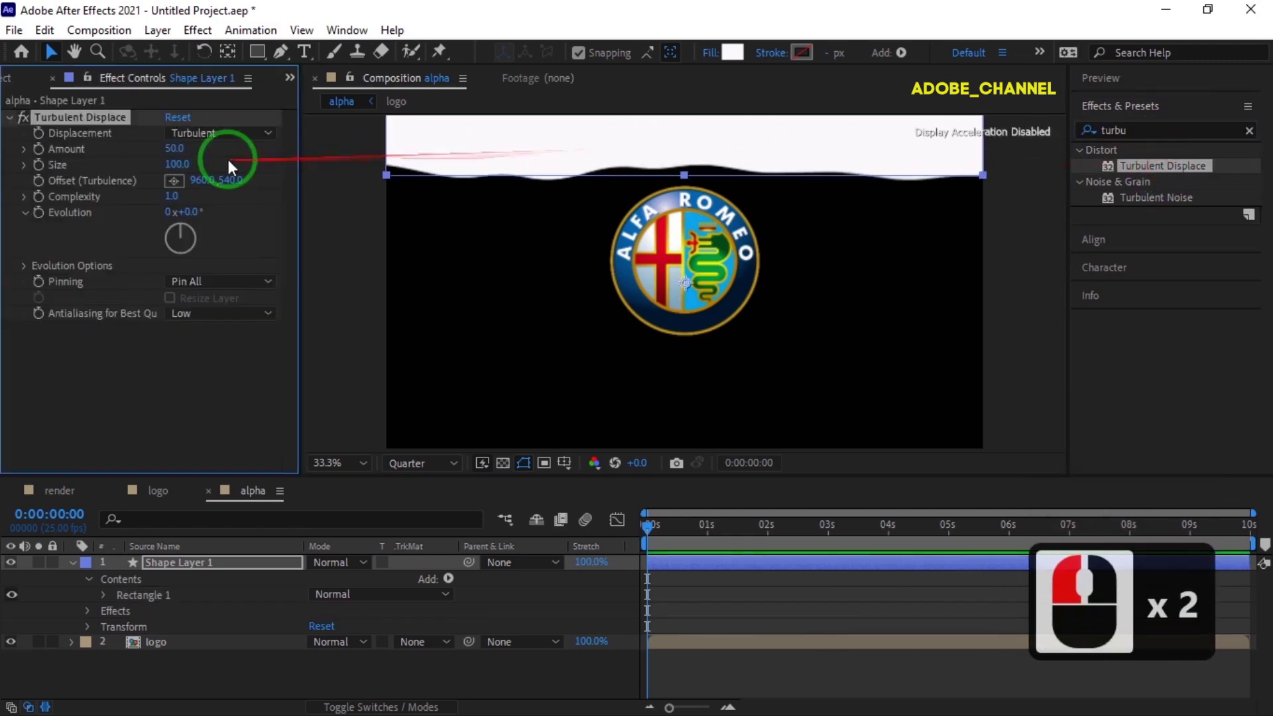
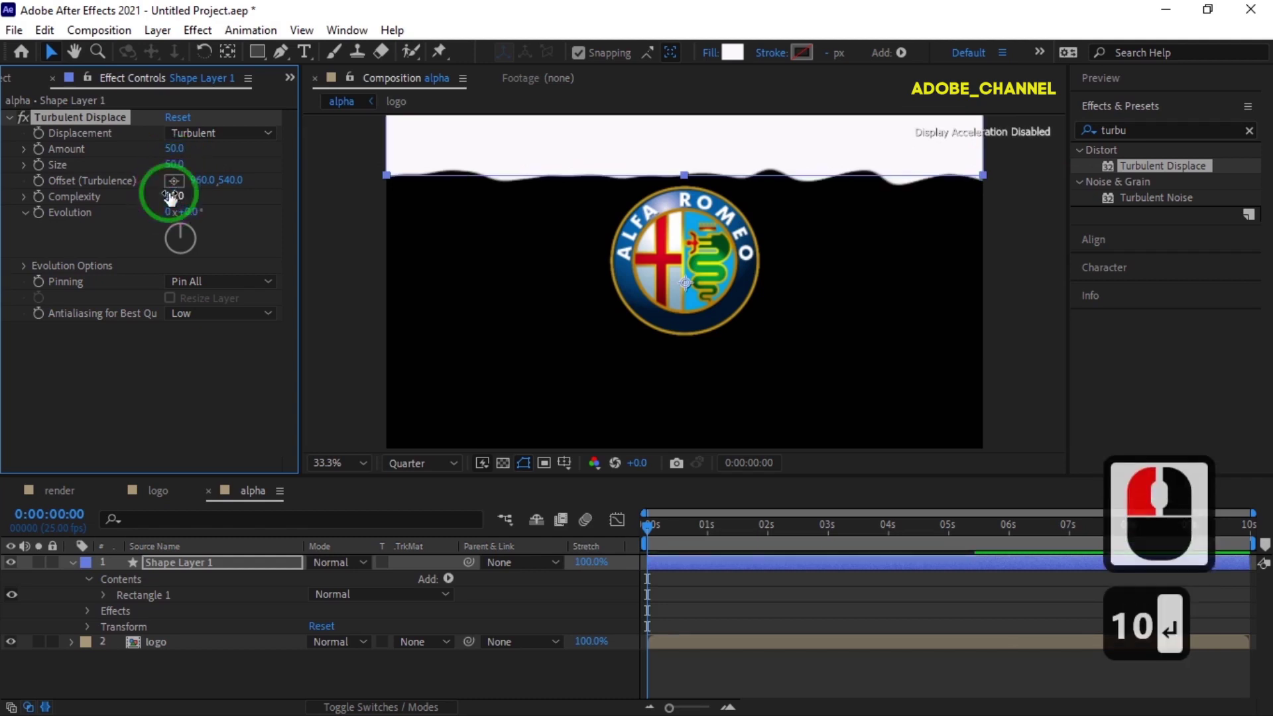
left_click(200, 555)
key("p")
Keyframe Position at 0s and slide the rectangle down by the 6-second mark.
left_click_drag(126, 585, 61, 520)
left_click_drag(79, 503, 102, 501)
type("60")
key("Return")
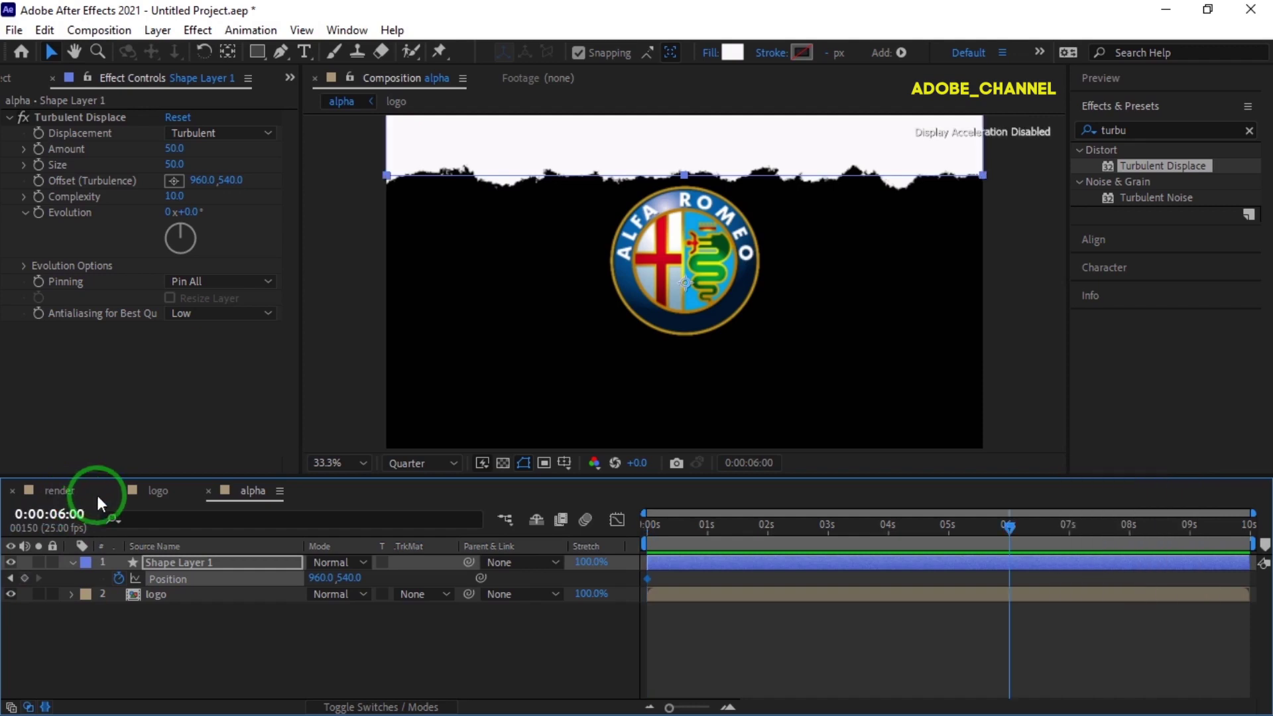
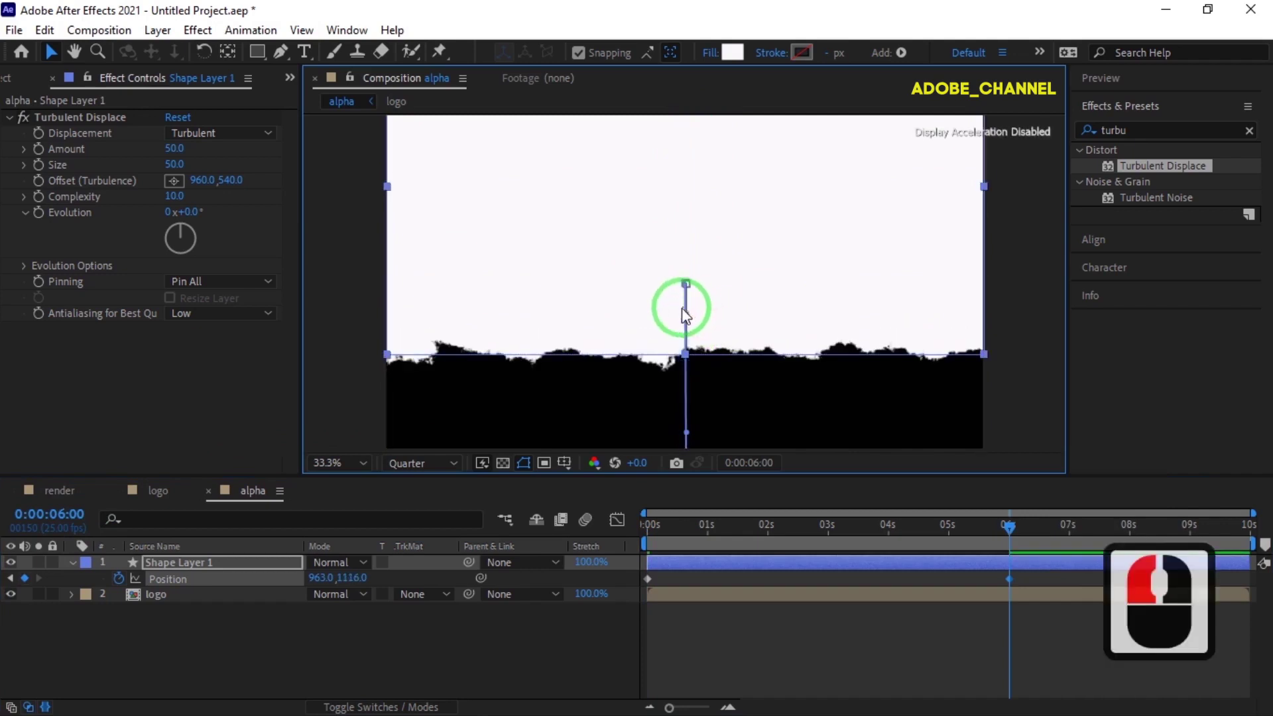
right_click(218, 567)
Precompose the animated rectangle layer as "shape".
left_click(272, 465)
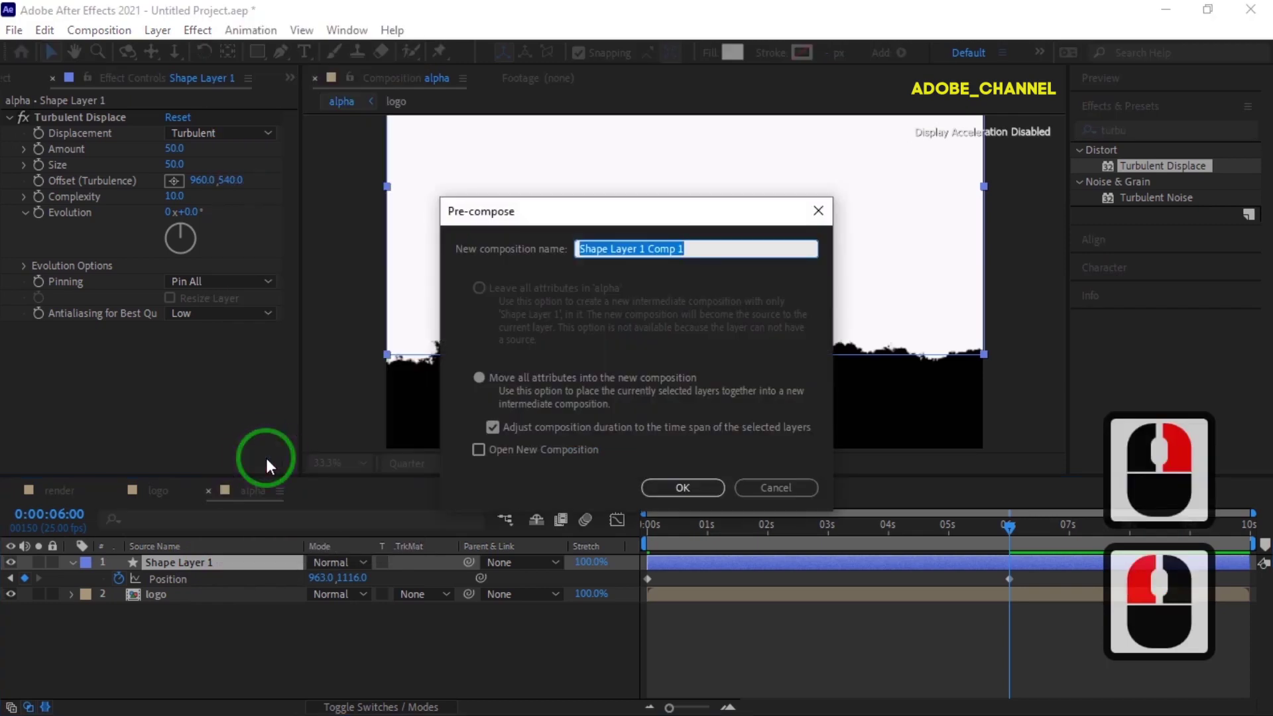
key("s")
type("hape")
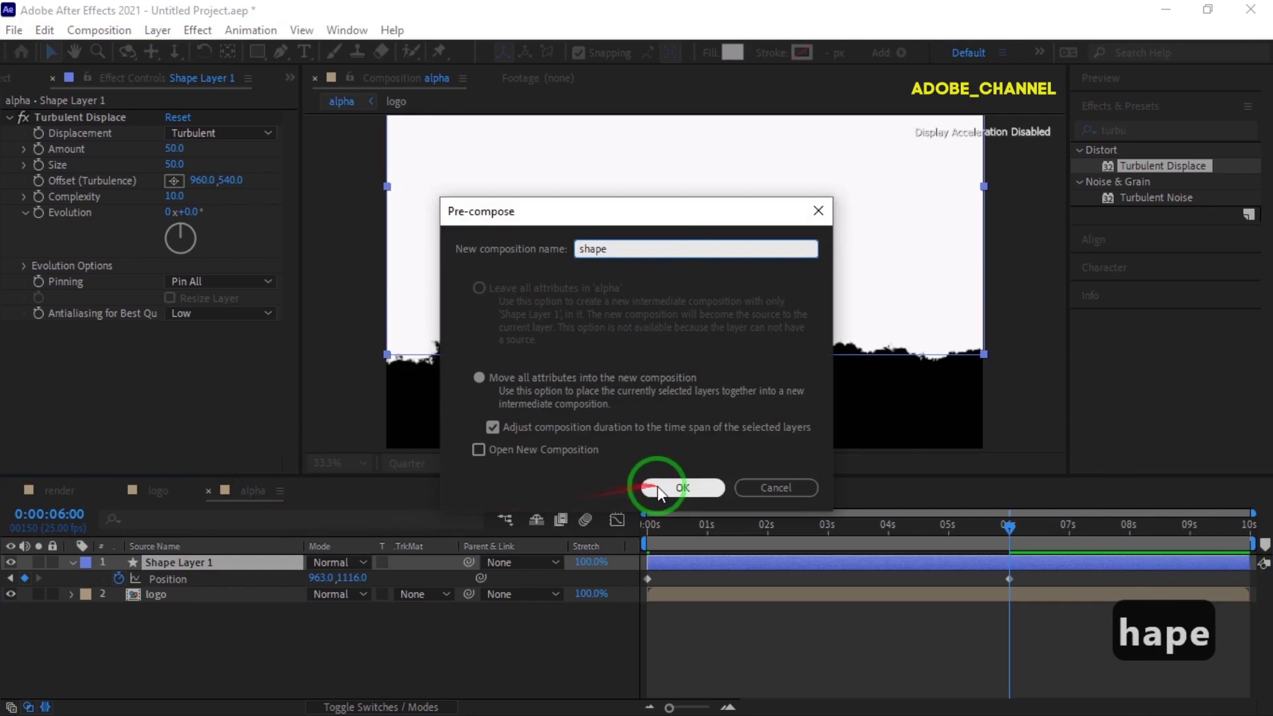
left_click(664, 491)
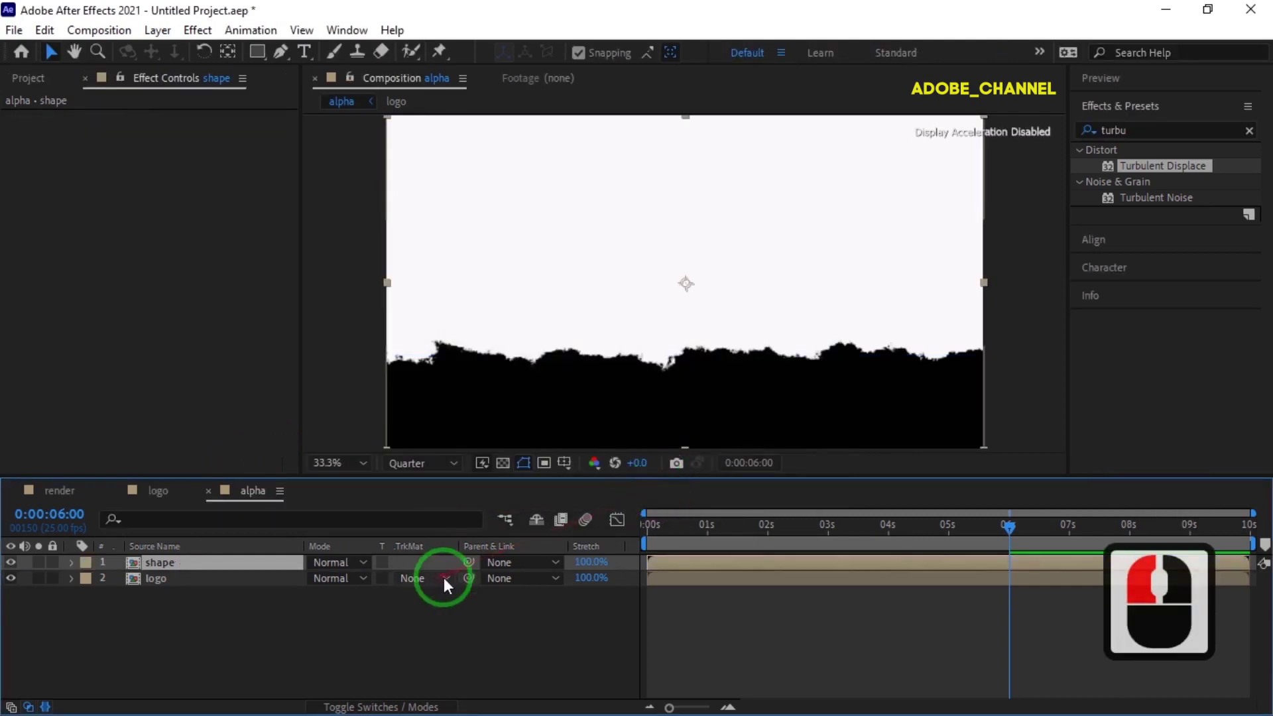
Set the shape comp as the logo layer's Alpha matte and start a new composition.
left_click(458, 583)
left_click(455, 633)
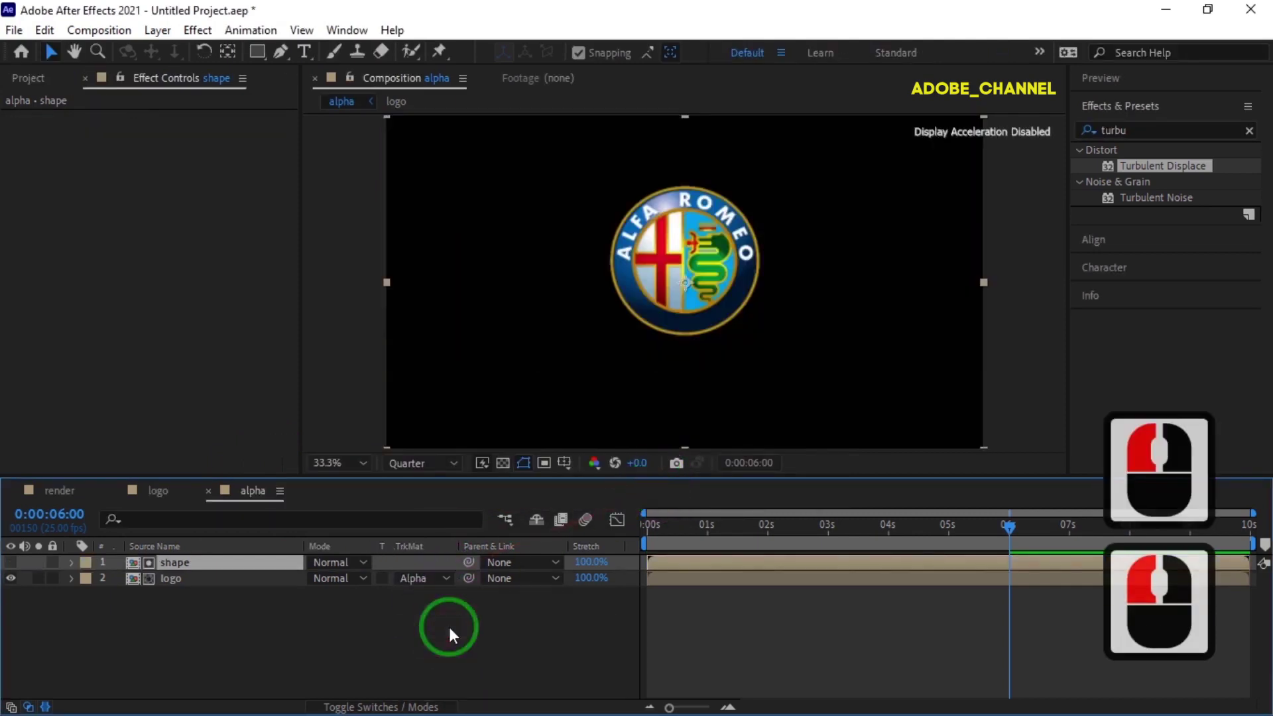
left_click(33, 109)
left_click(61, 473)
Create the "invert" composition and add the logo and shape comps to it.
type("invert")
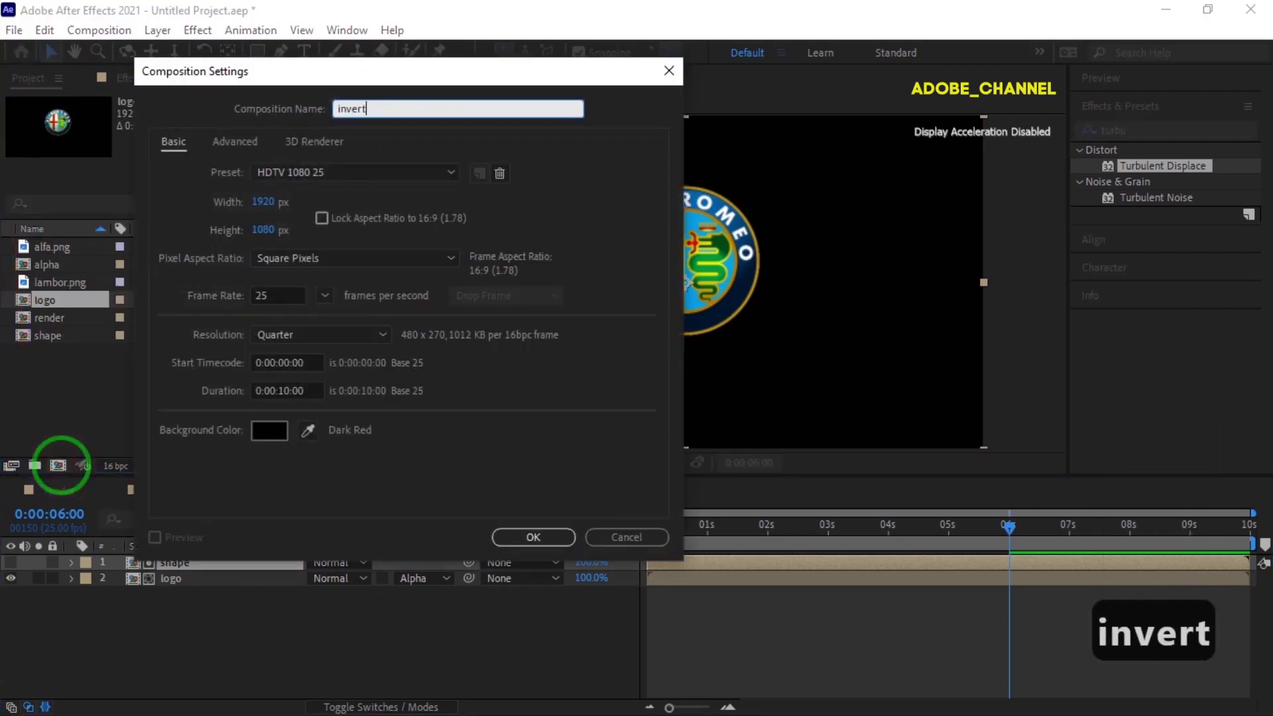
left_click(532, 552)
left_click(534, 549)
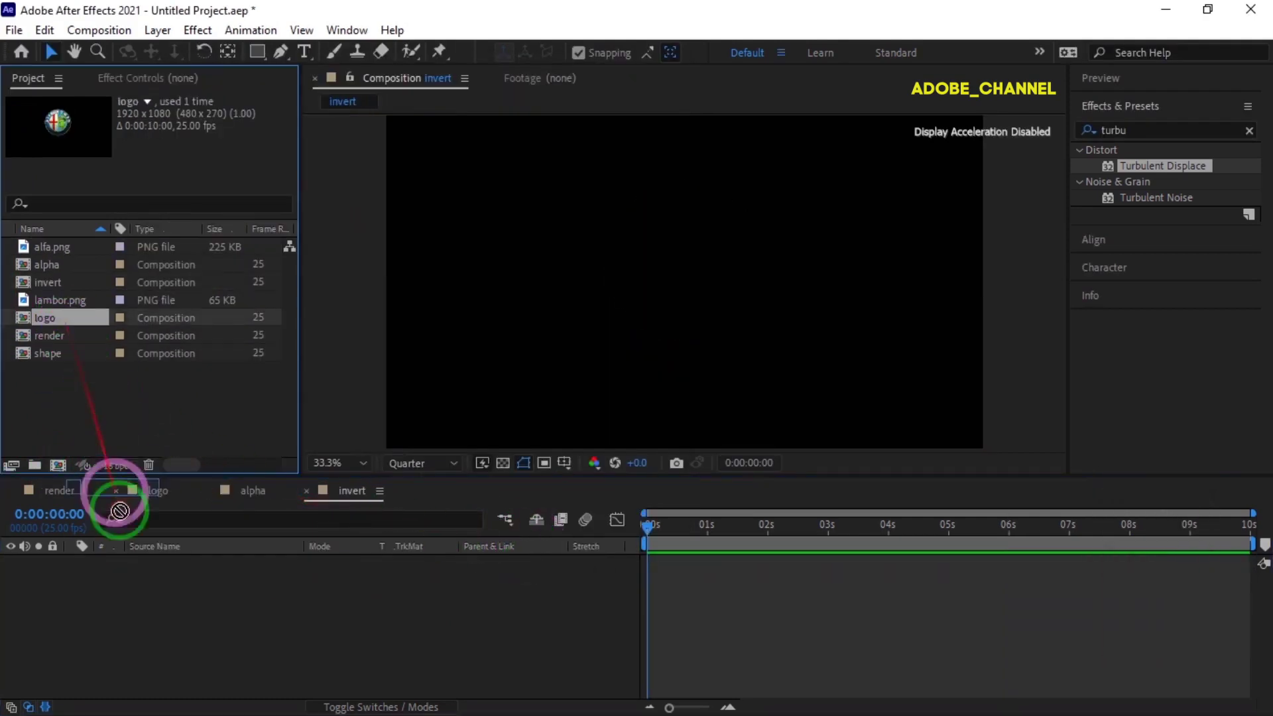
left_click_drag(141, 574, 67, 357)
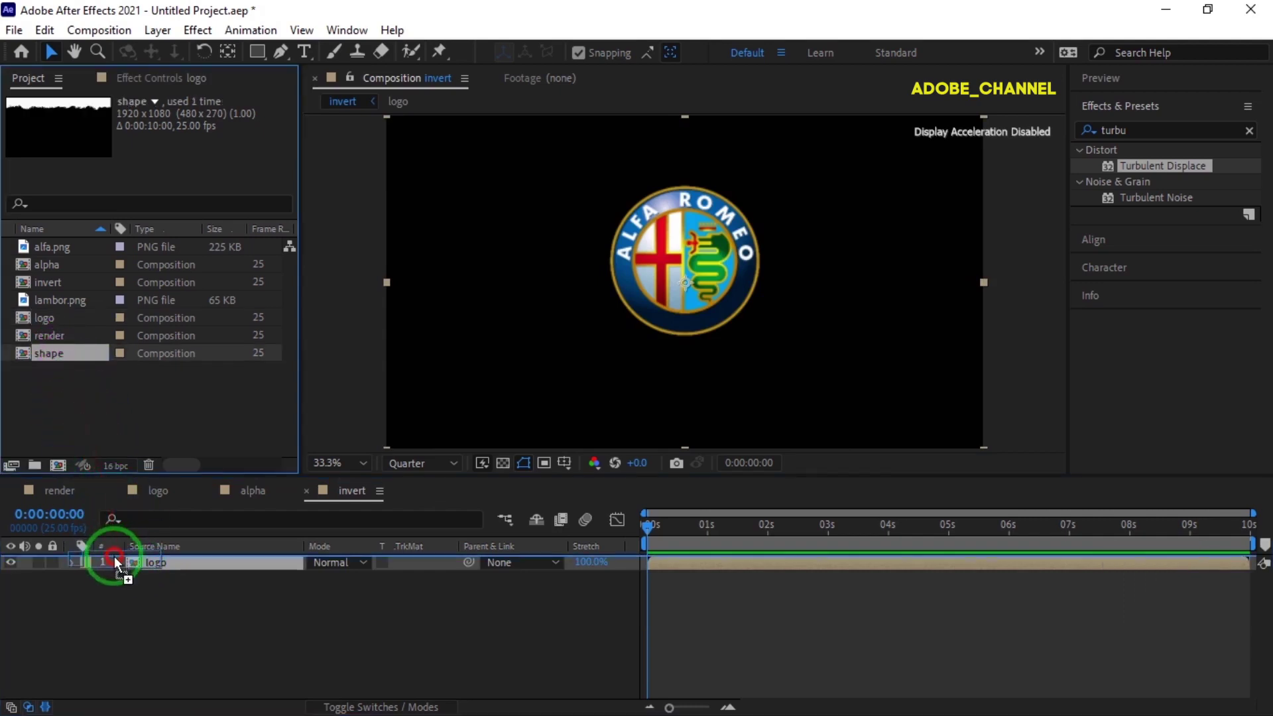
left_click_drag(124, 561, 452, 583)
Scrub through to preview the inverted-matte reveal and return to the first frame.
left_click_drag(451, 583, 463, 647)
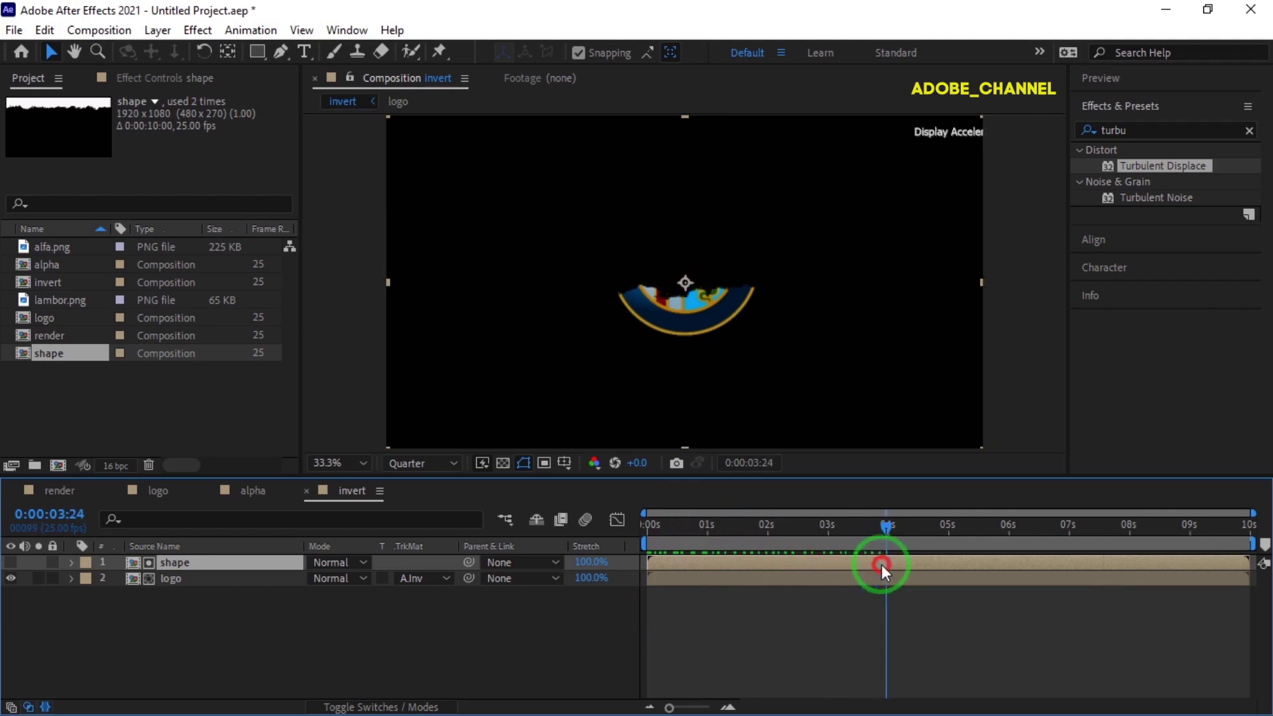
left_click(633, 568)
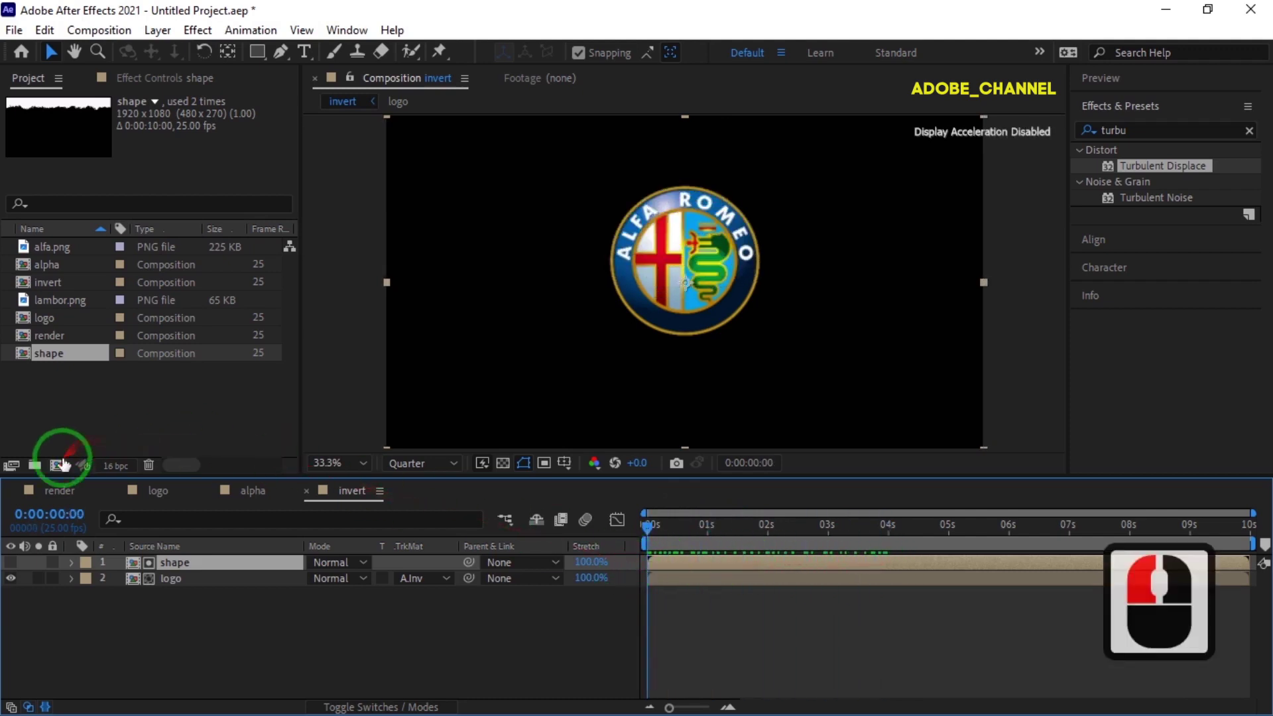
Create the "stripe" composition and add the alpha comp to it.
left_click(60, 474)
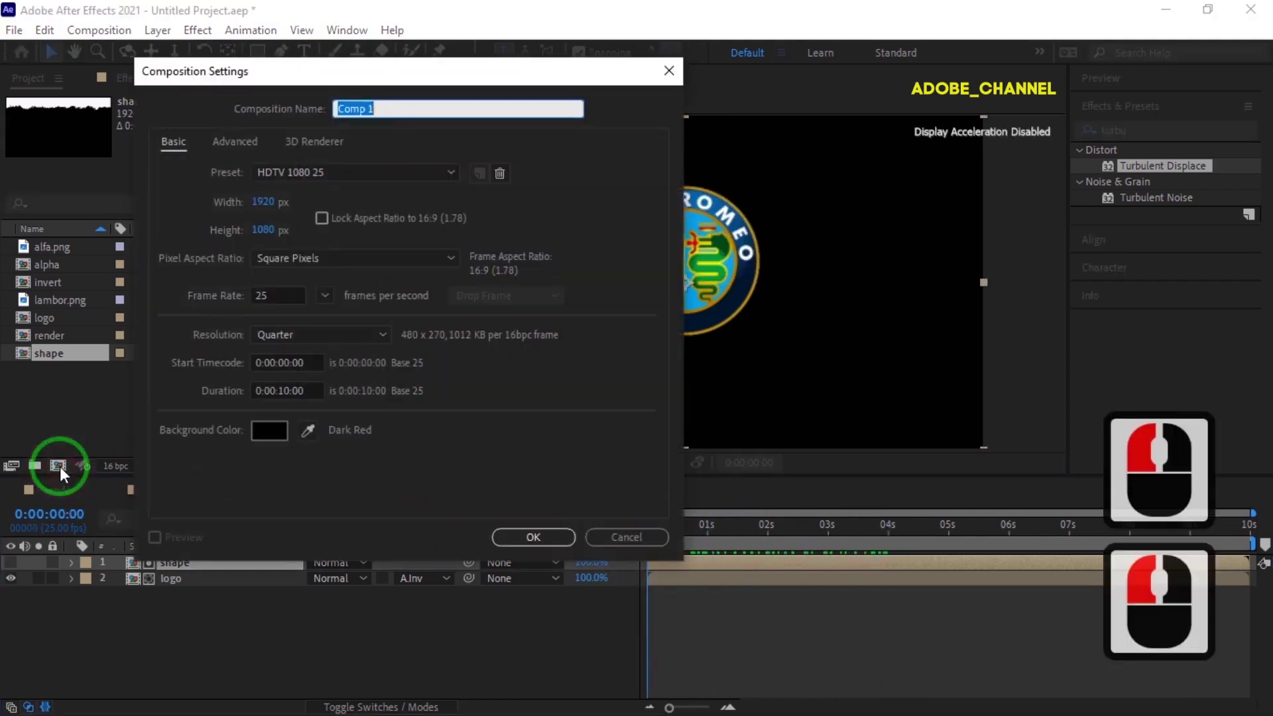
type("stripe")
left_click_drag(530, 546, 150, 589)
left_click(157, 595)
left_click_drag(152, 589, 163, 581)
Duplicate the alpha layer and offset the copy in time to form a thin stripe.
key("ctrl+d")
left_click_drag(164, 580, 695, 583)
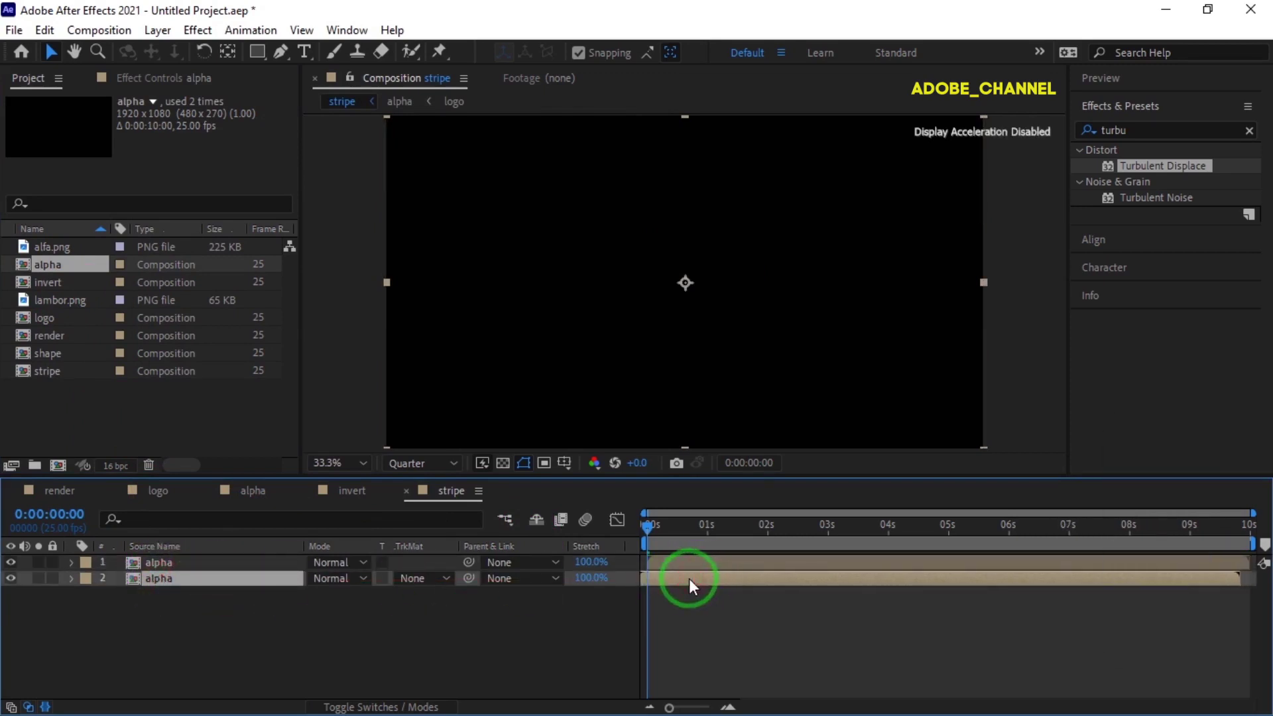
left_click_drag(454, 580, 792, 553)
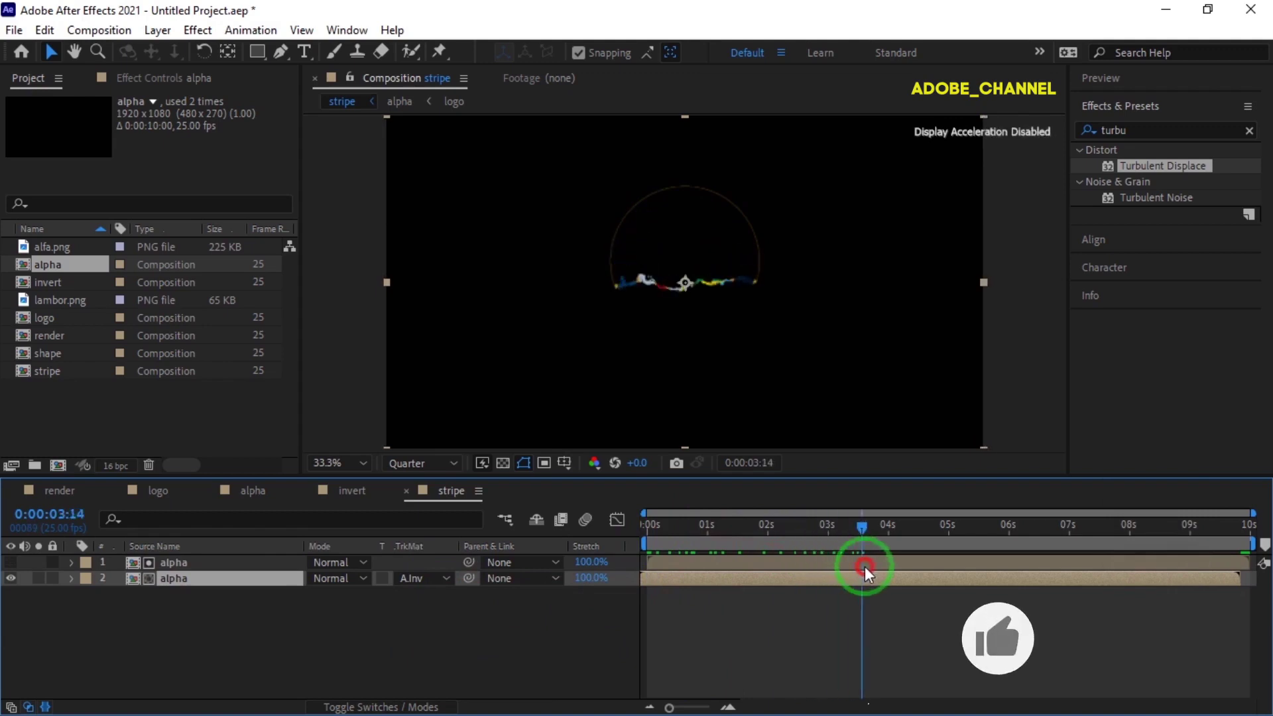
left_click_drag(835, 534, 763, 255)
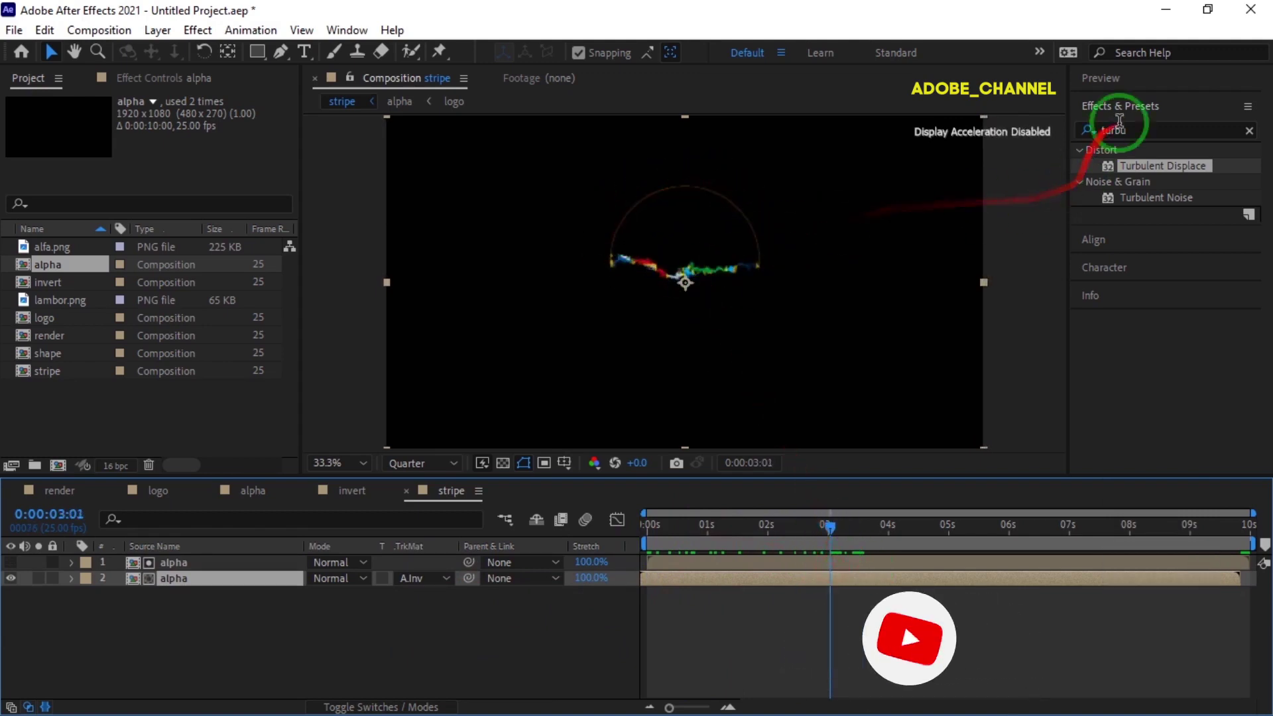
Apply Simple Choker to the alpha layer with Choke Matte 2.
left_click_drag(1106, 141, 1106, 140)
type("simple")
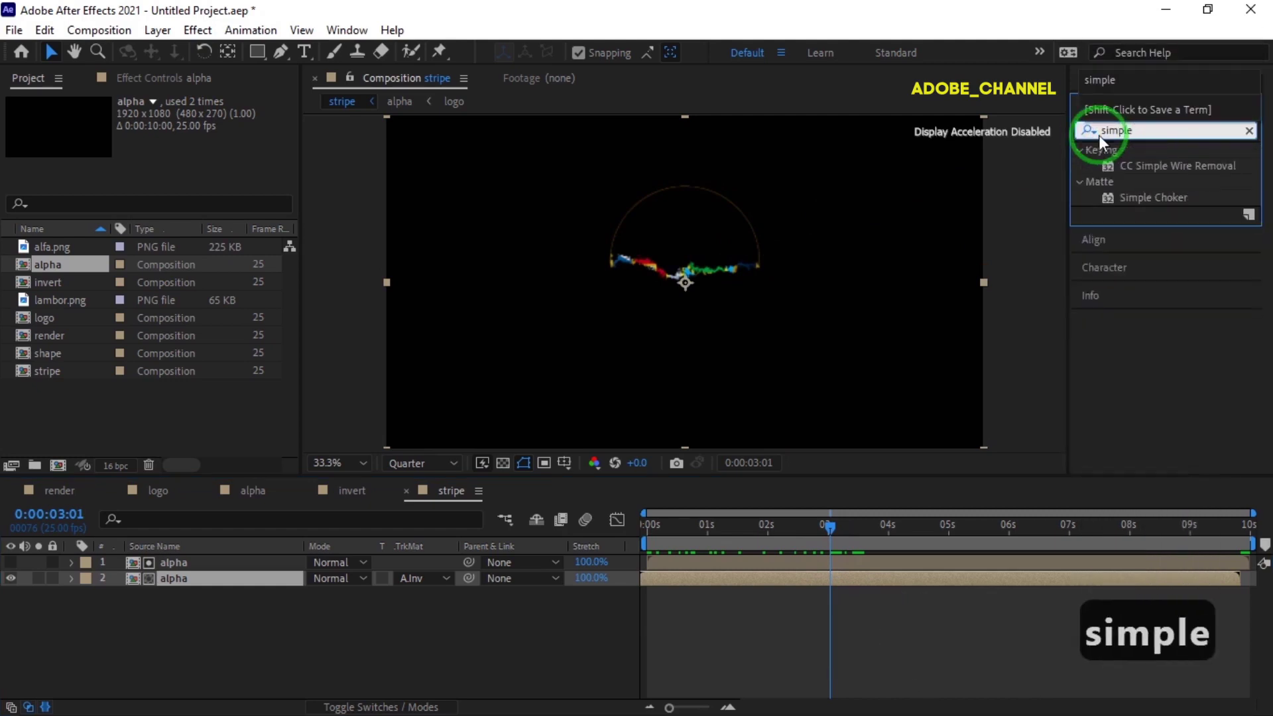
double_click(1155, 202)
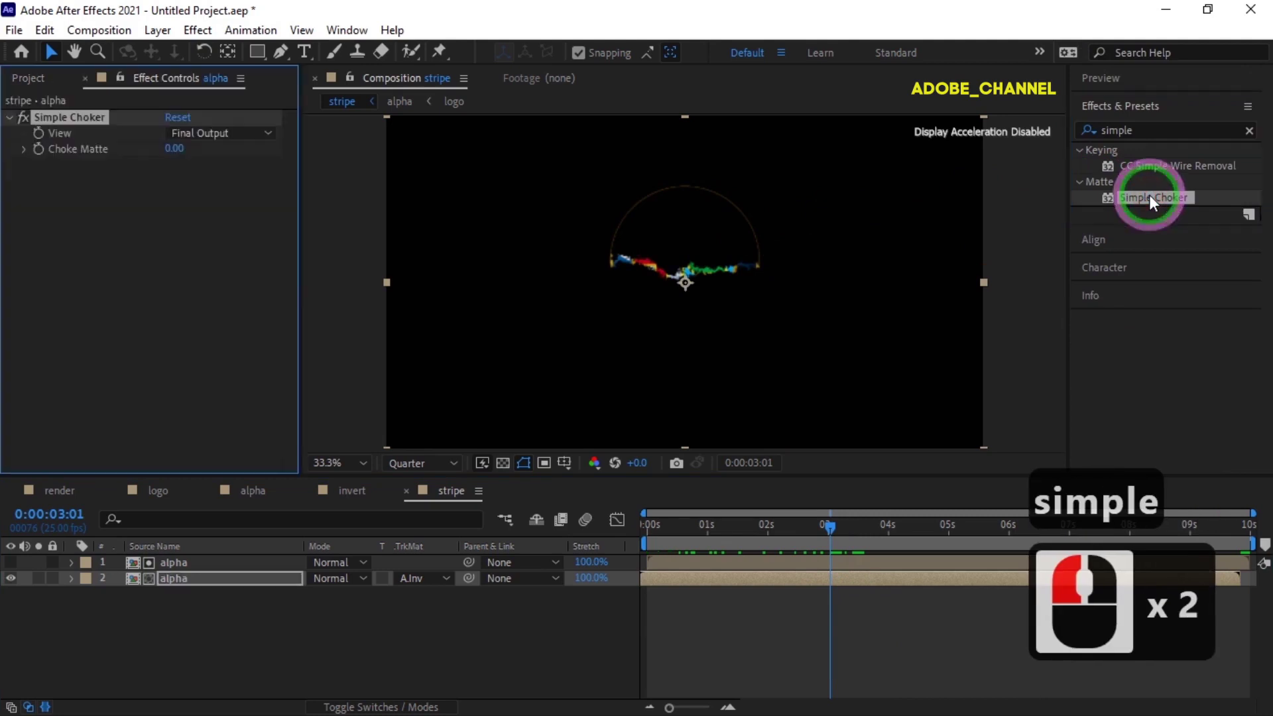
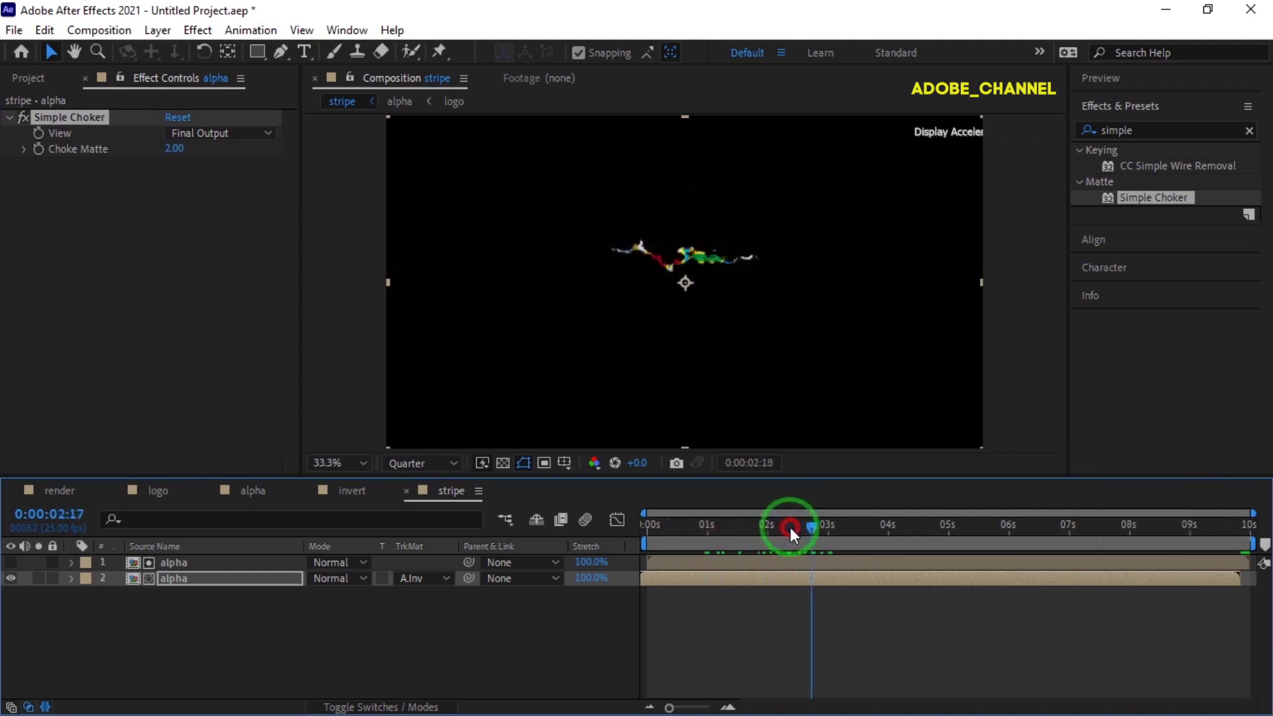
Create a new empty composition named "Emitter".
left_click_drag(770, 532, 351, 492)
type("emitter")
left_click_drag(552, 545, 76, 368)
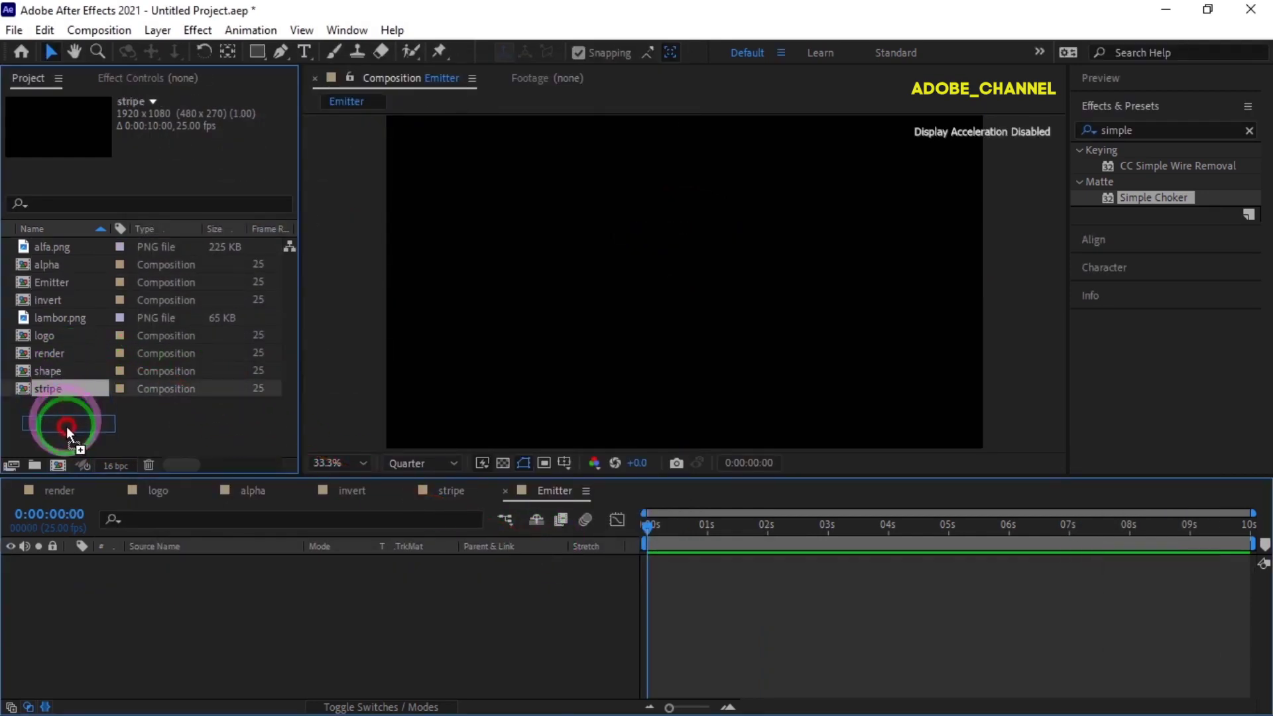
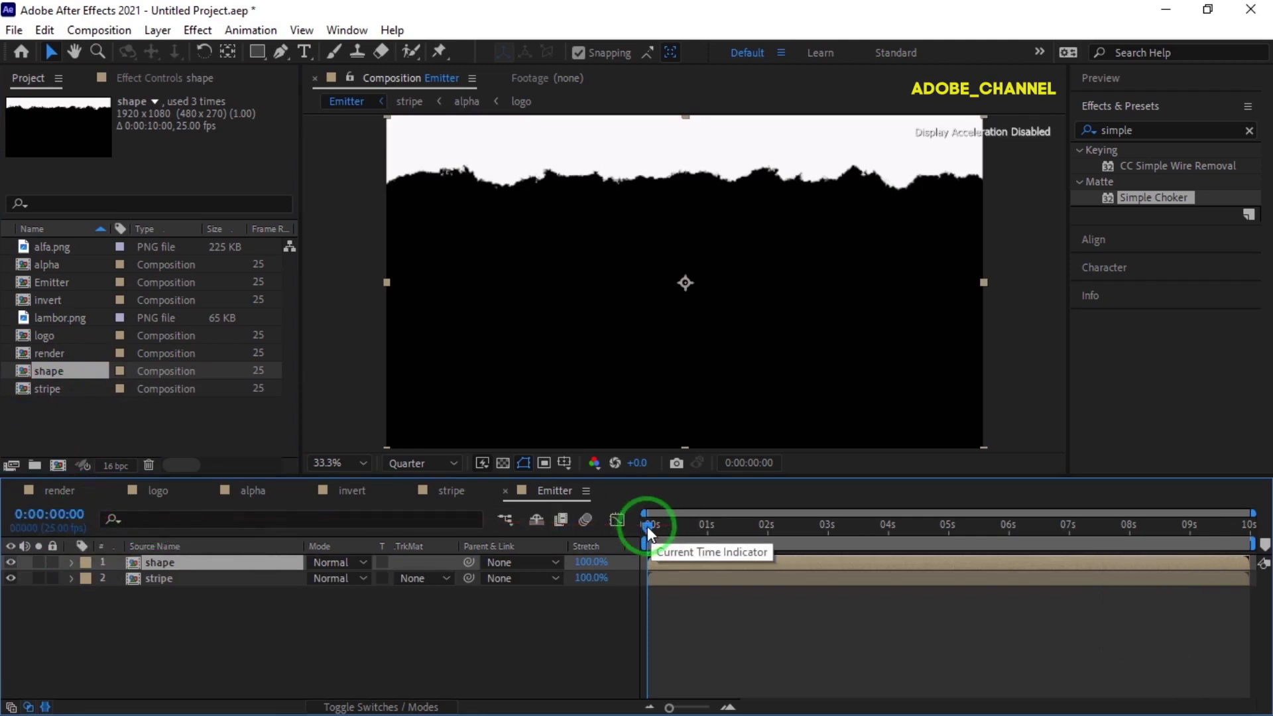
Matte the stripe layer with shape's Alpha Inverted and move to the render comp.
left_click(682, 532)
left_click(450, 583)
left_click(457, 653)
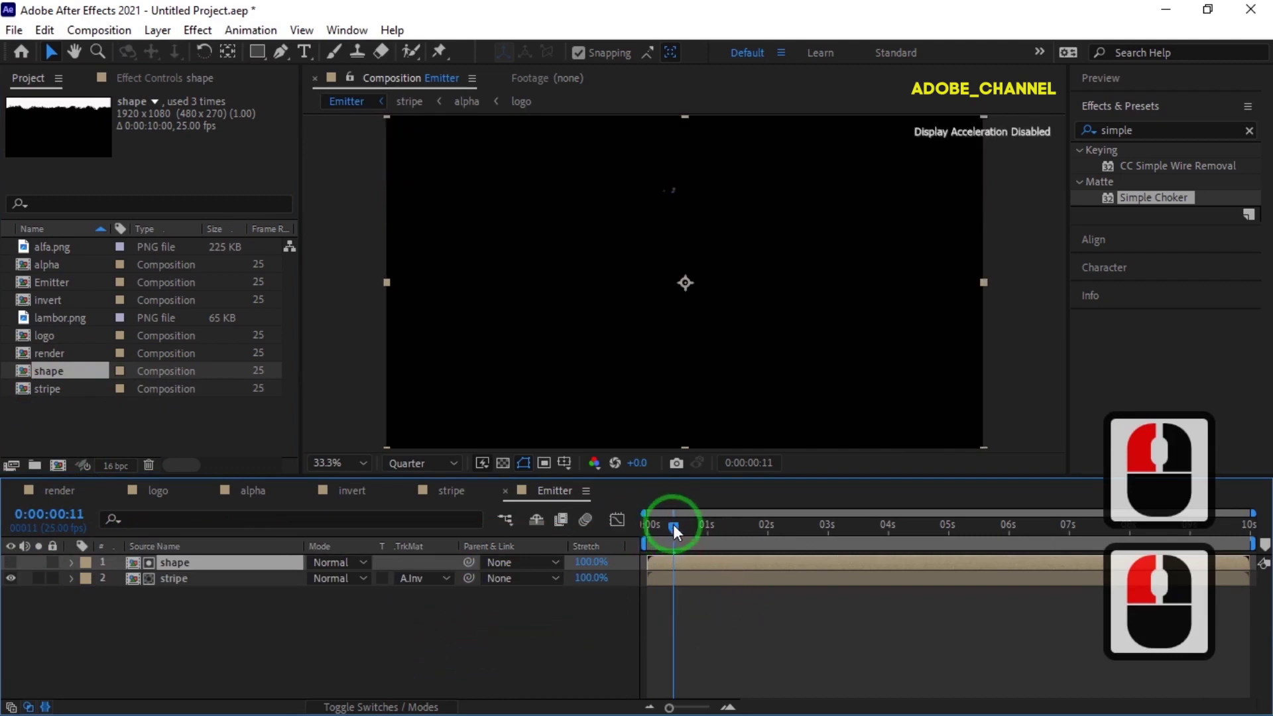
left_click(610, 544)
left_click(67, 493)
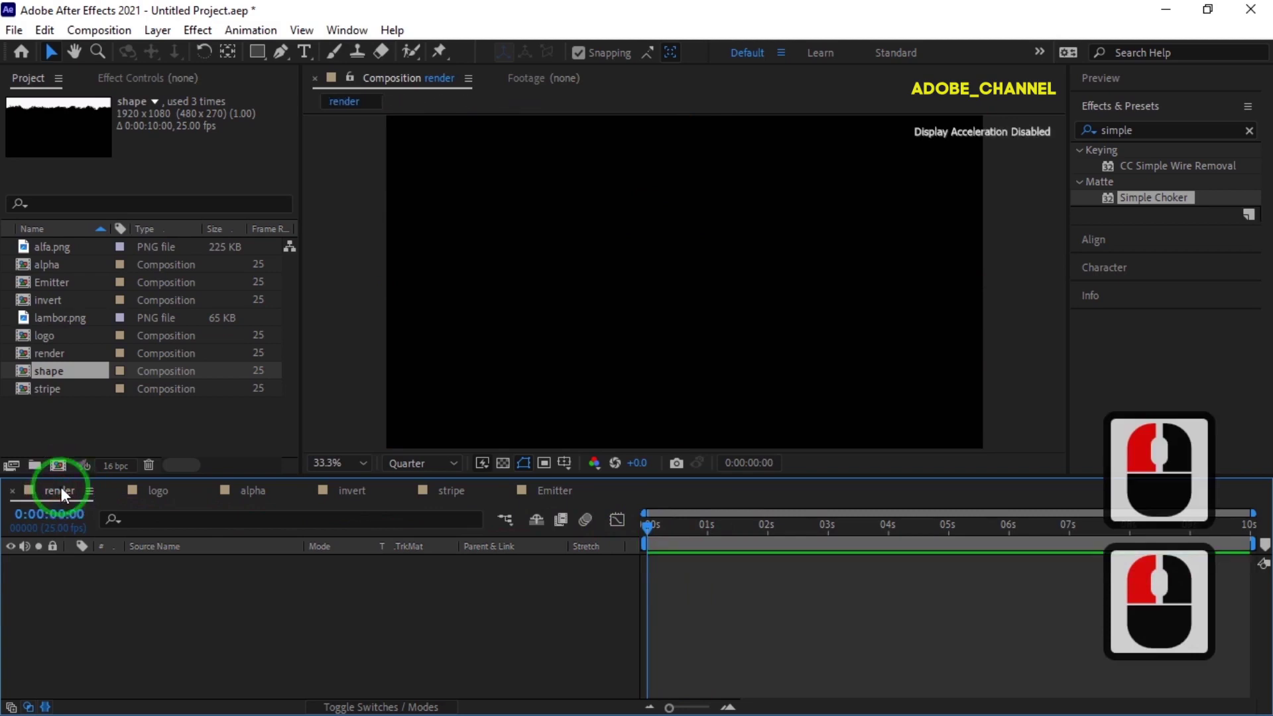
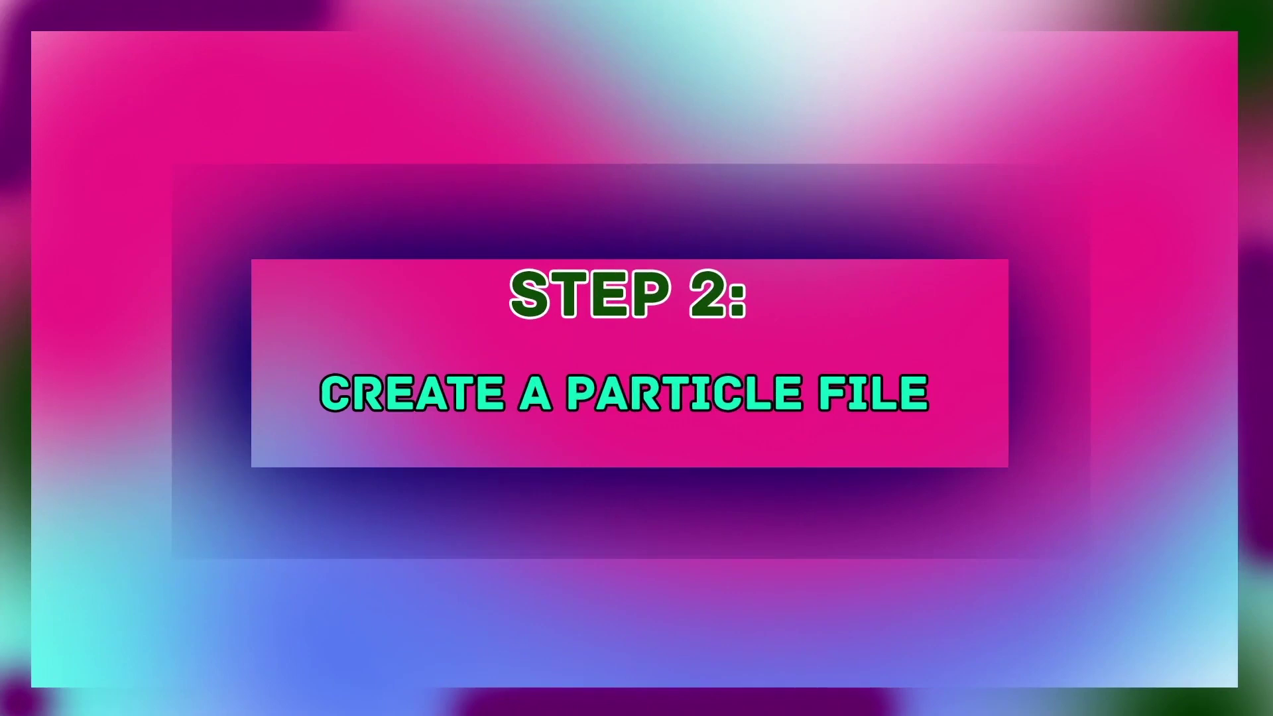
Add a new solid named "particle" above Emitter in the render comp.
left_click(181, 626)
right_click(181, 627)
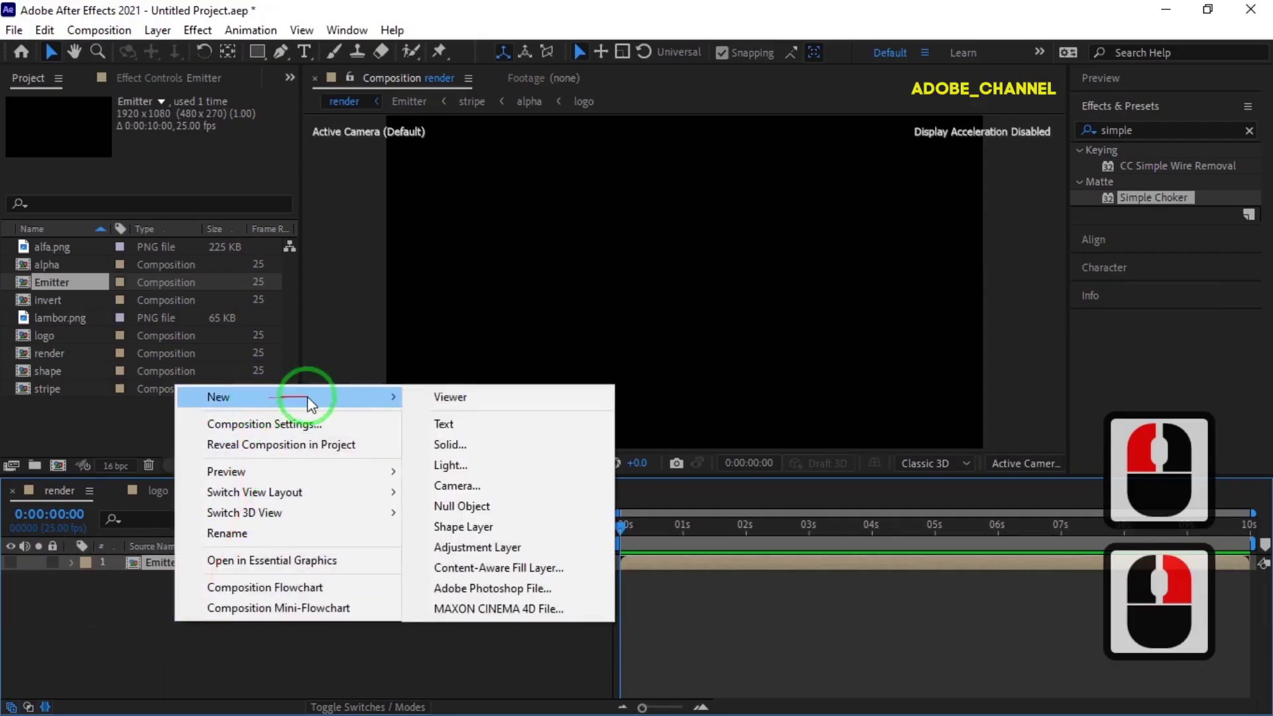
left_click(471, 447)
type("particle")
left_click(394, 539)
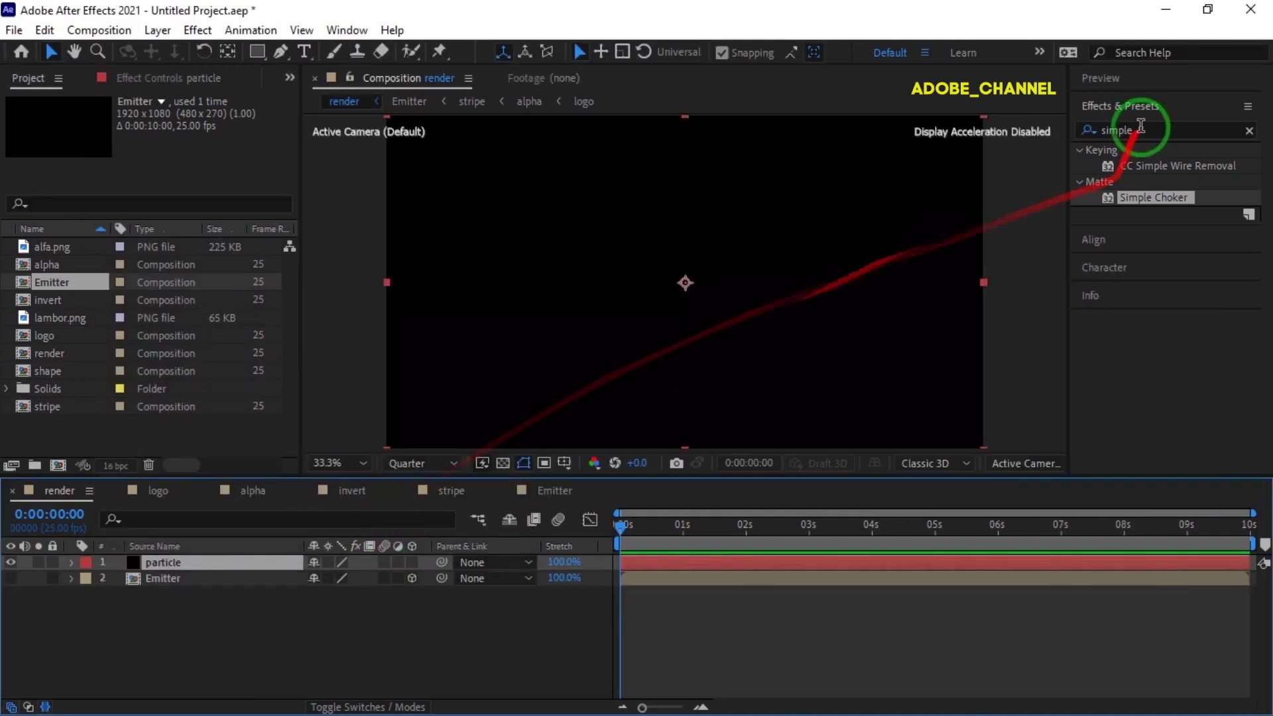
Apply Trapcode Particular to the particle solid.
left_click(1105, 145)
type("partic")
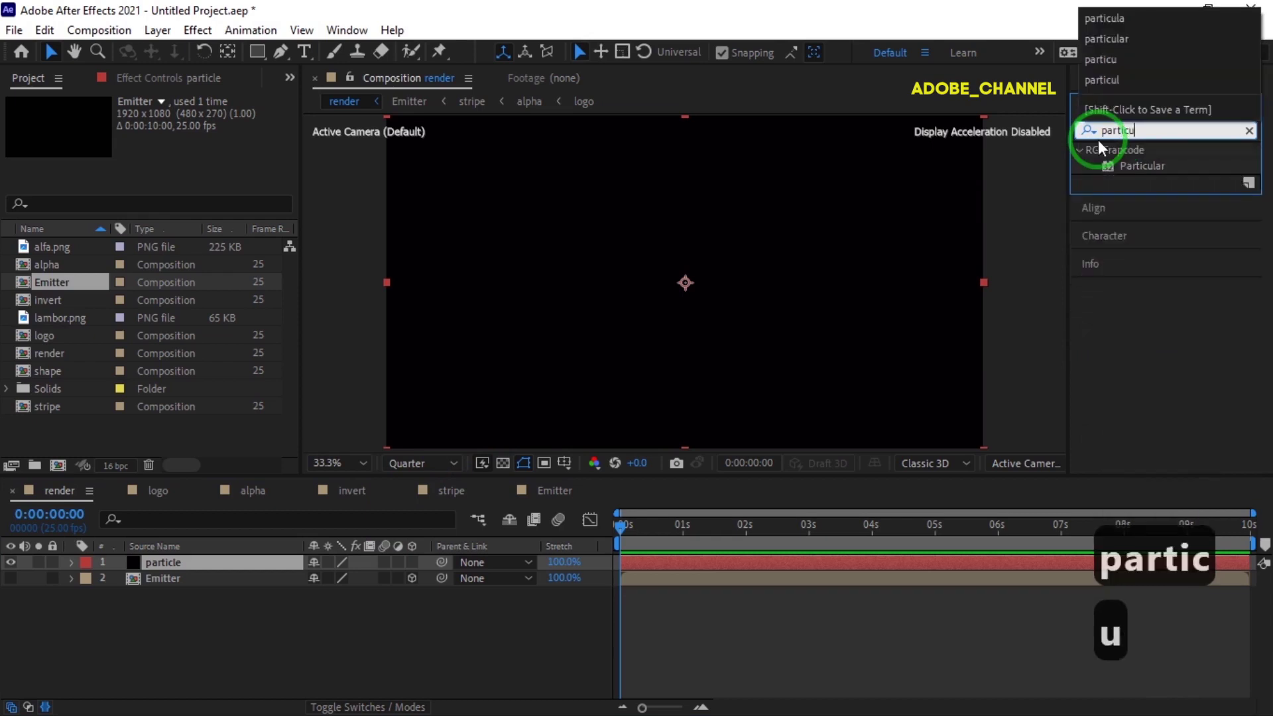
key("u")
double_click(1147, 168)
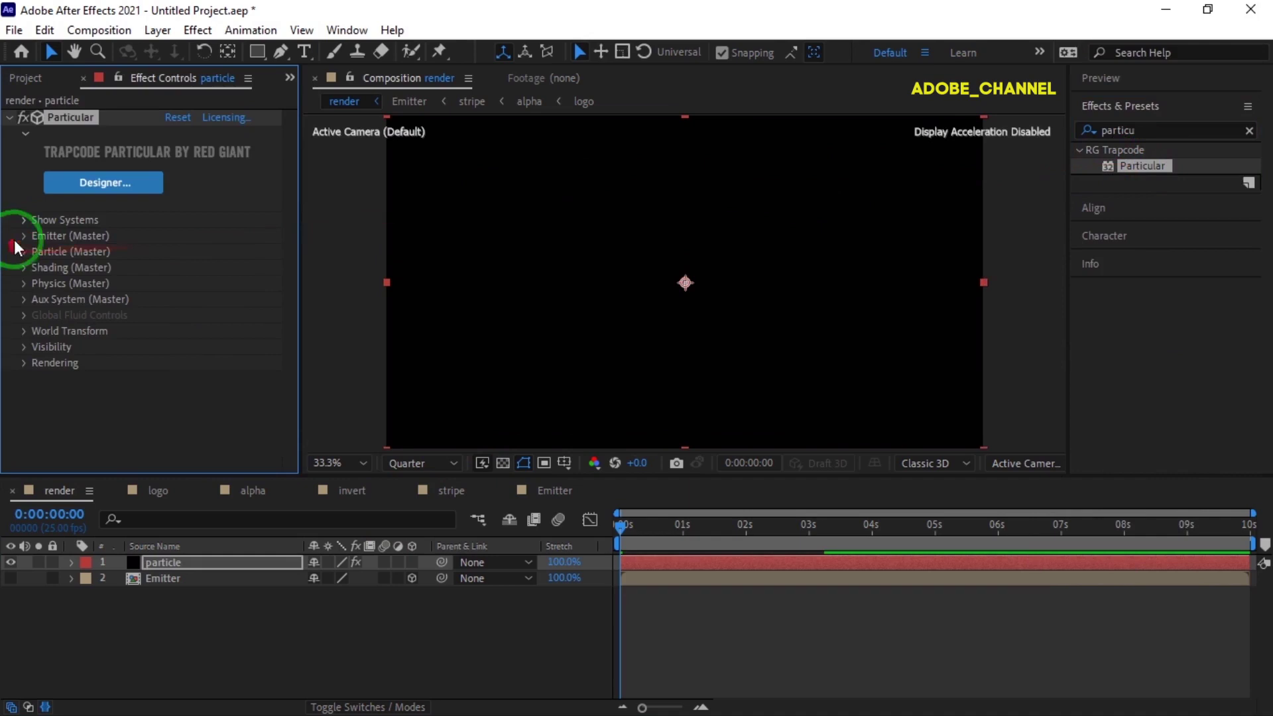
Set Particular's Emitter Type to Layer with 500000 particles/sec, velocity 25, Emitter Size Z 50.
left_click(30, 243)
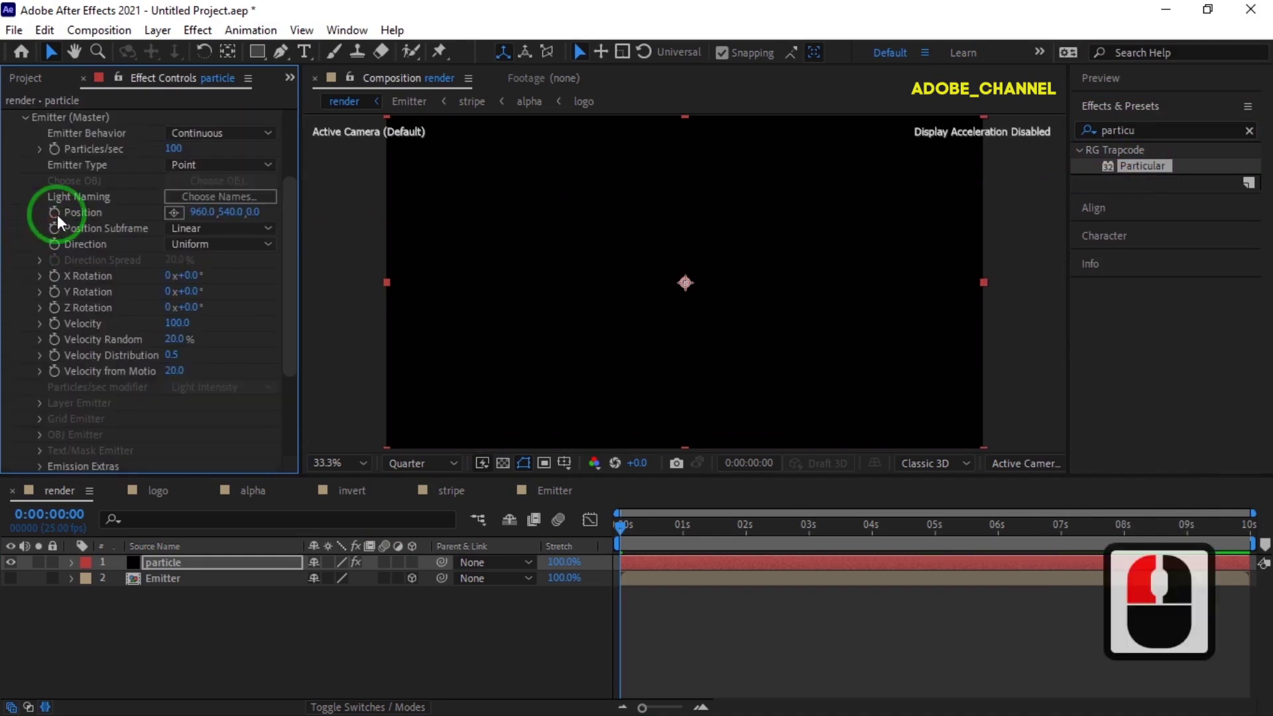
left_click(274, 167)
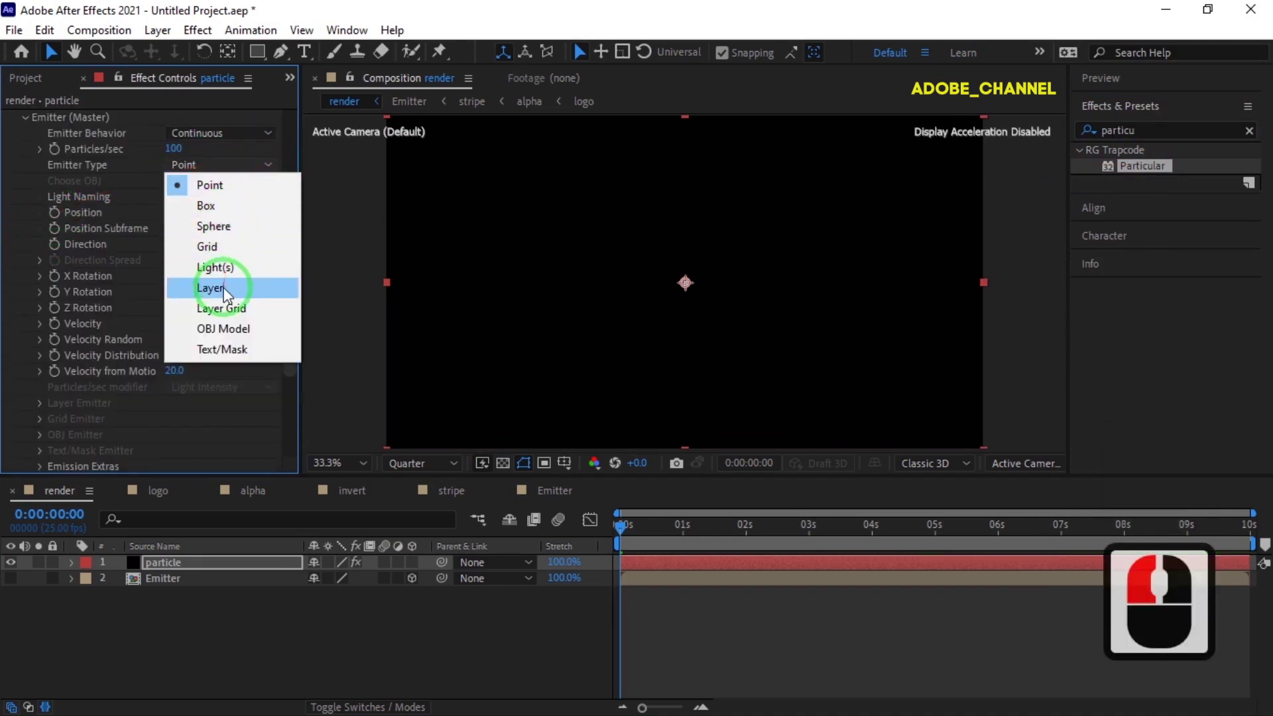
left_click(229, 292)
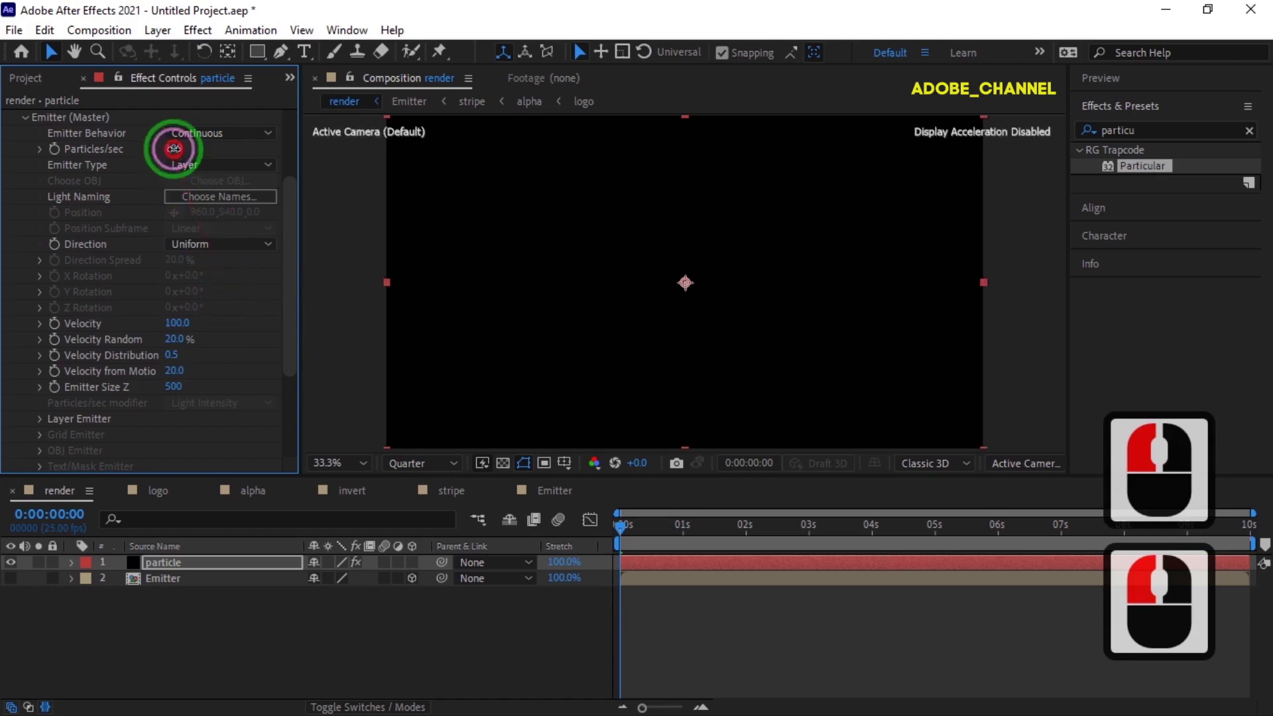
type("50")
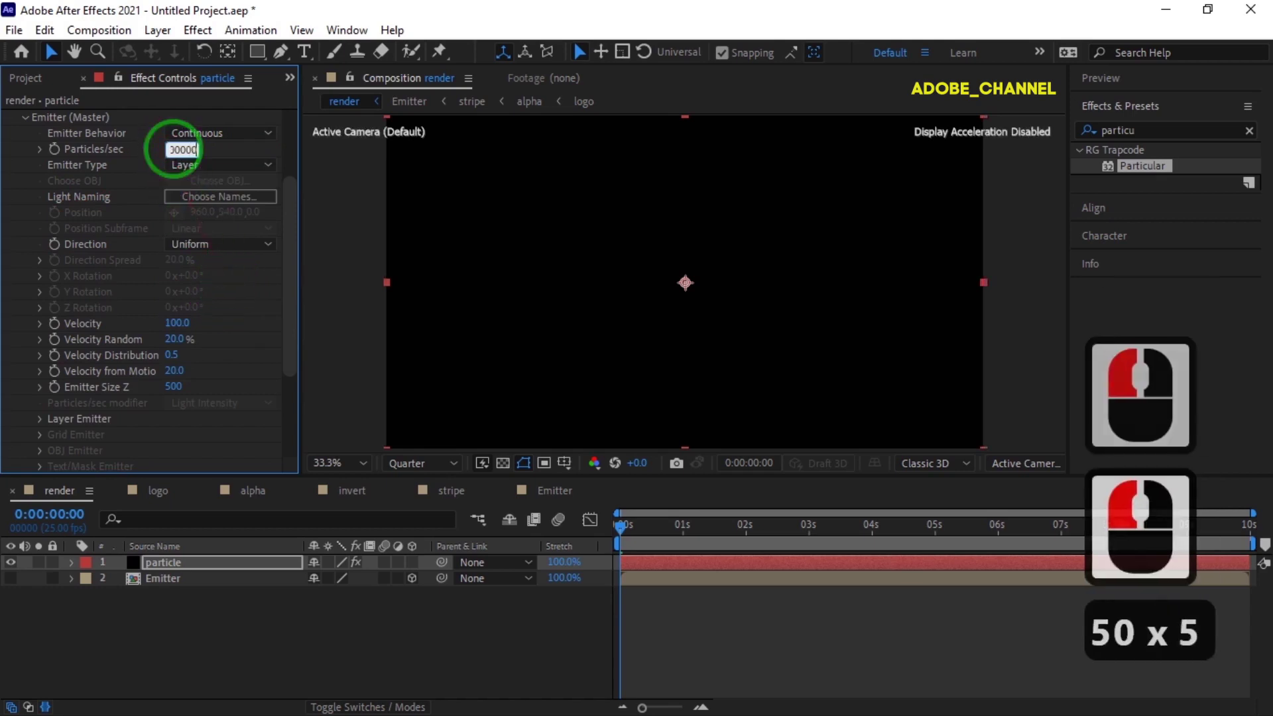
key("Return")
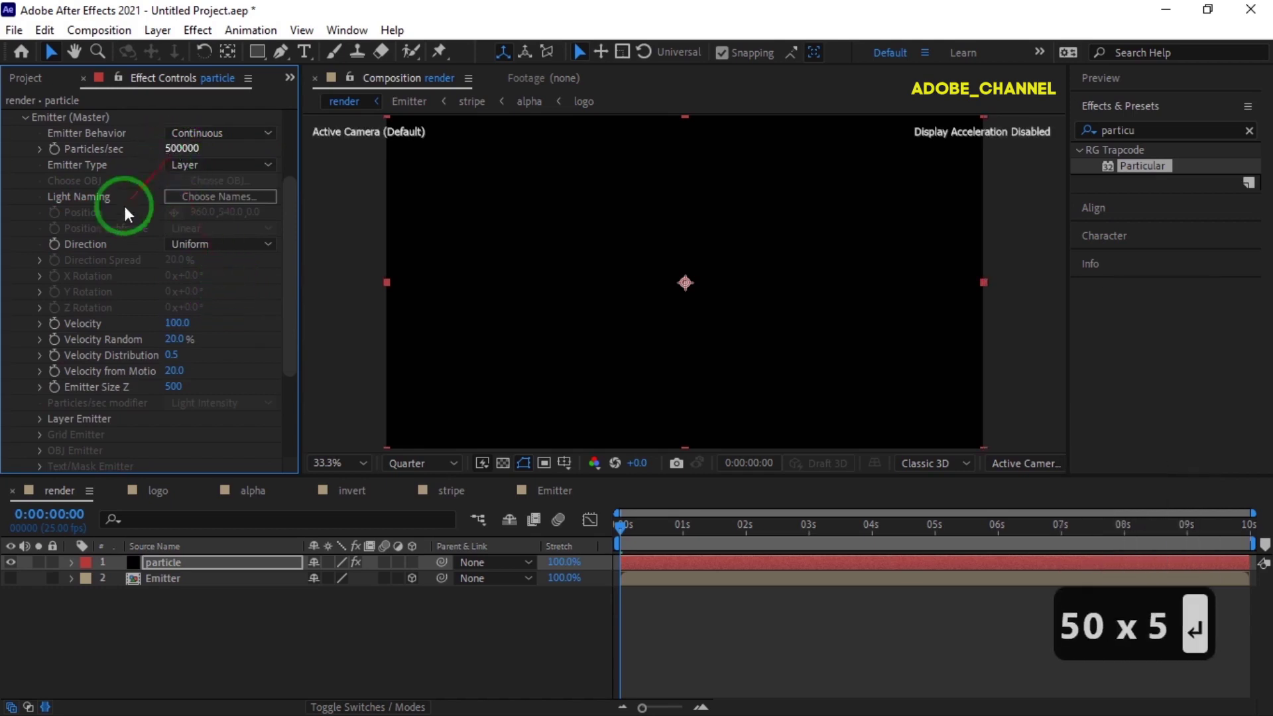
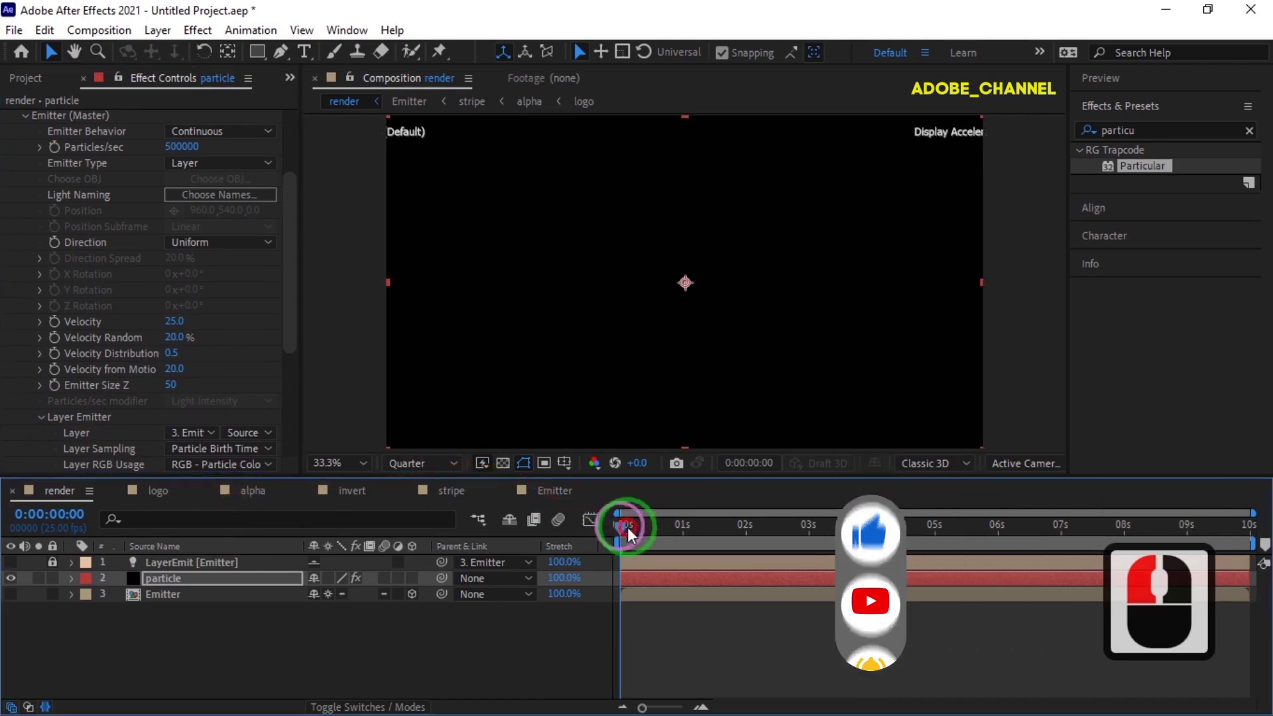
left_click(786, 554)
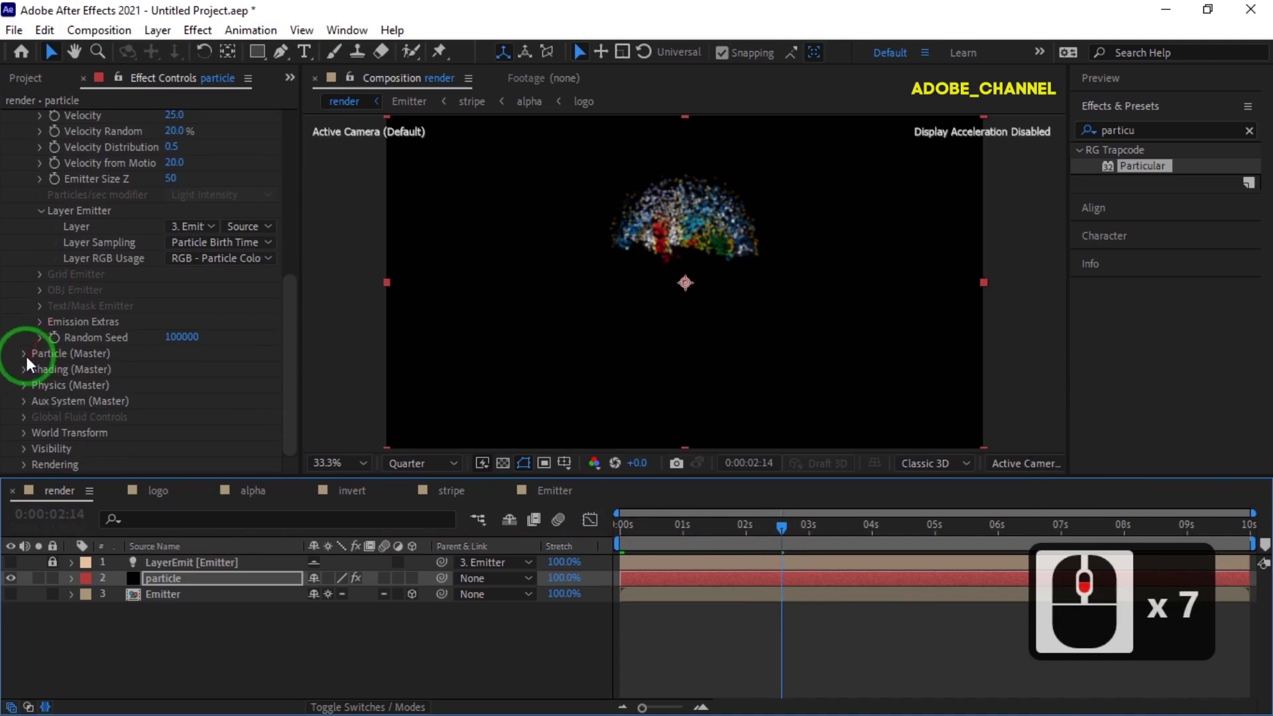
Make the particles hard-edged (Sphere Feather 0), Size 6 with 100% Size Random, shrinking linearly over life.
left_click(31, 358)
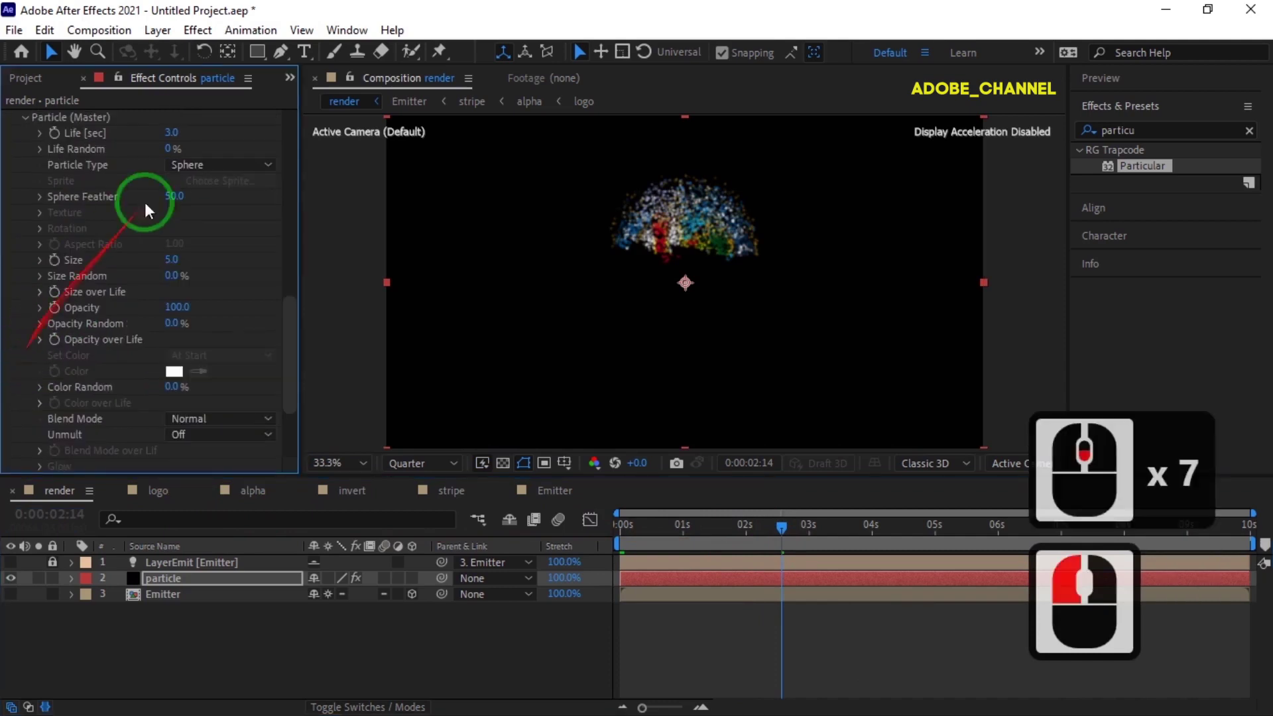
left_click(170, 136)
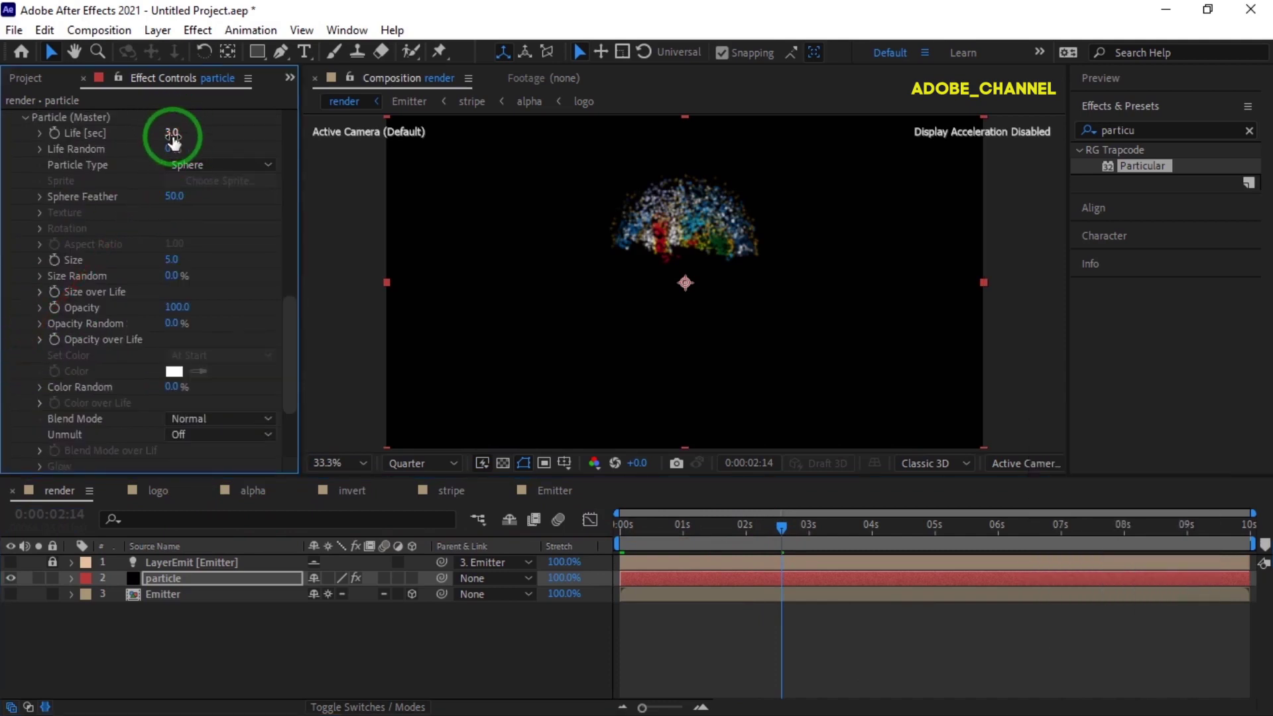
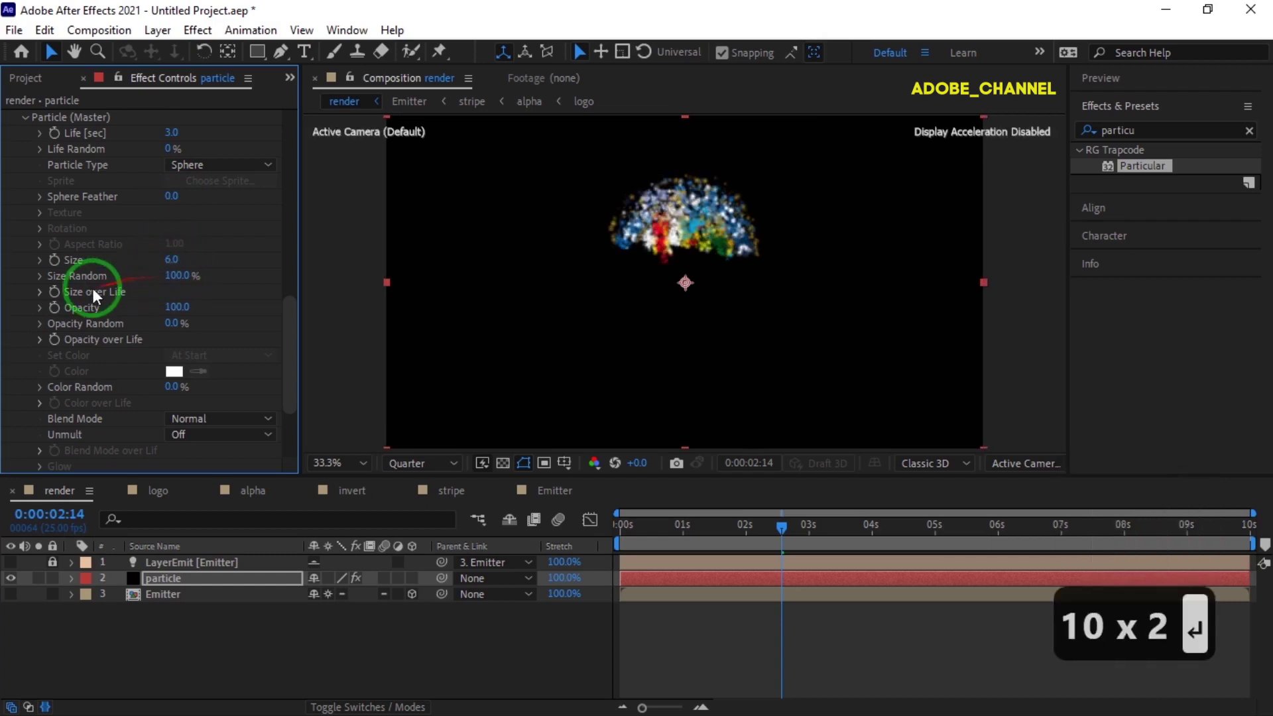
left_click_drag(47, 298, 353, 328)
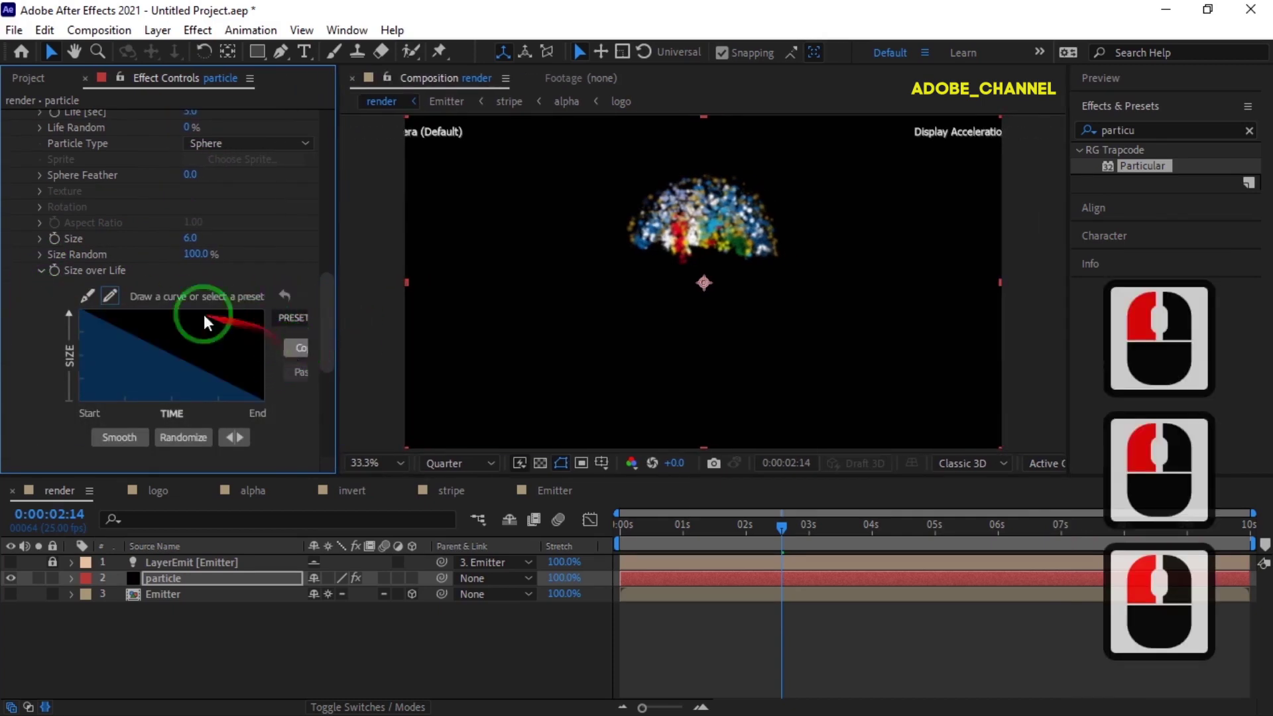
left_click(46, 267)
left_click(297, 305)
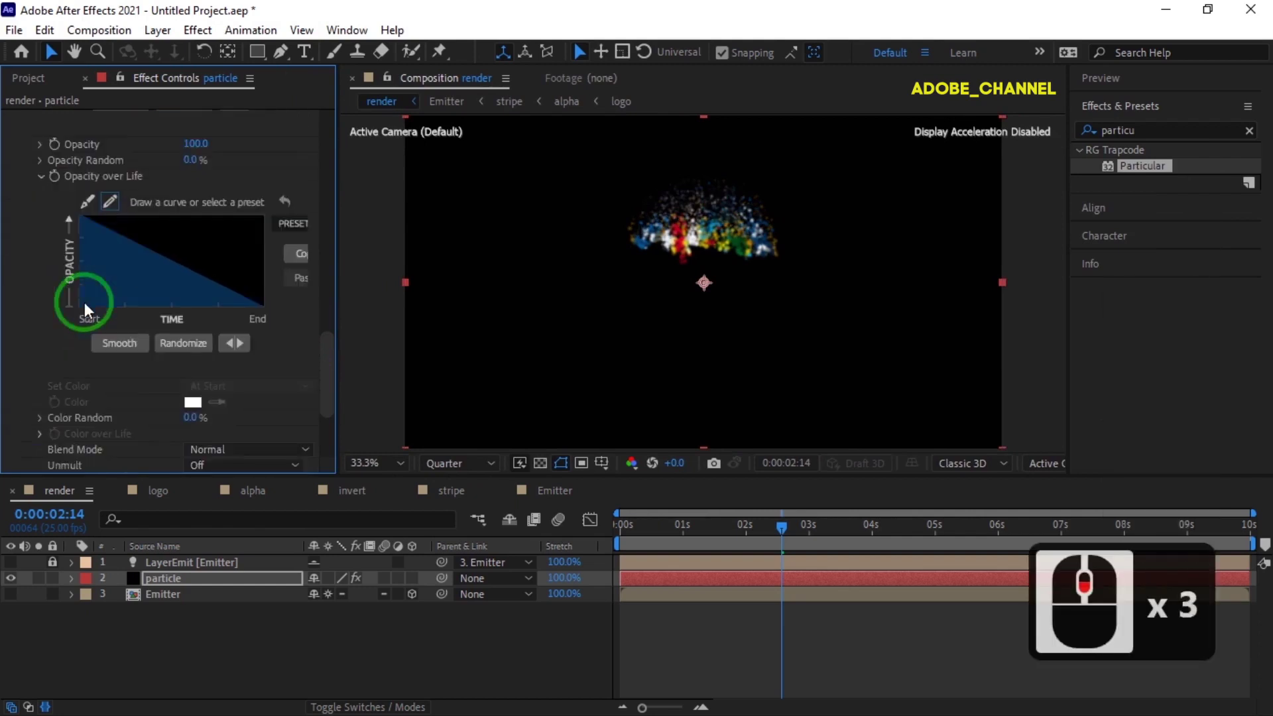
Fade particles out linearly over life, turn Shadowlet for Main on, and set Turbulence Affect Position 200.
left_click(29, 374)
left_click(299, 435)
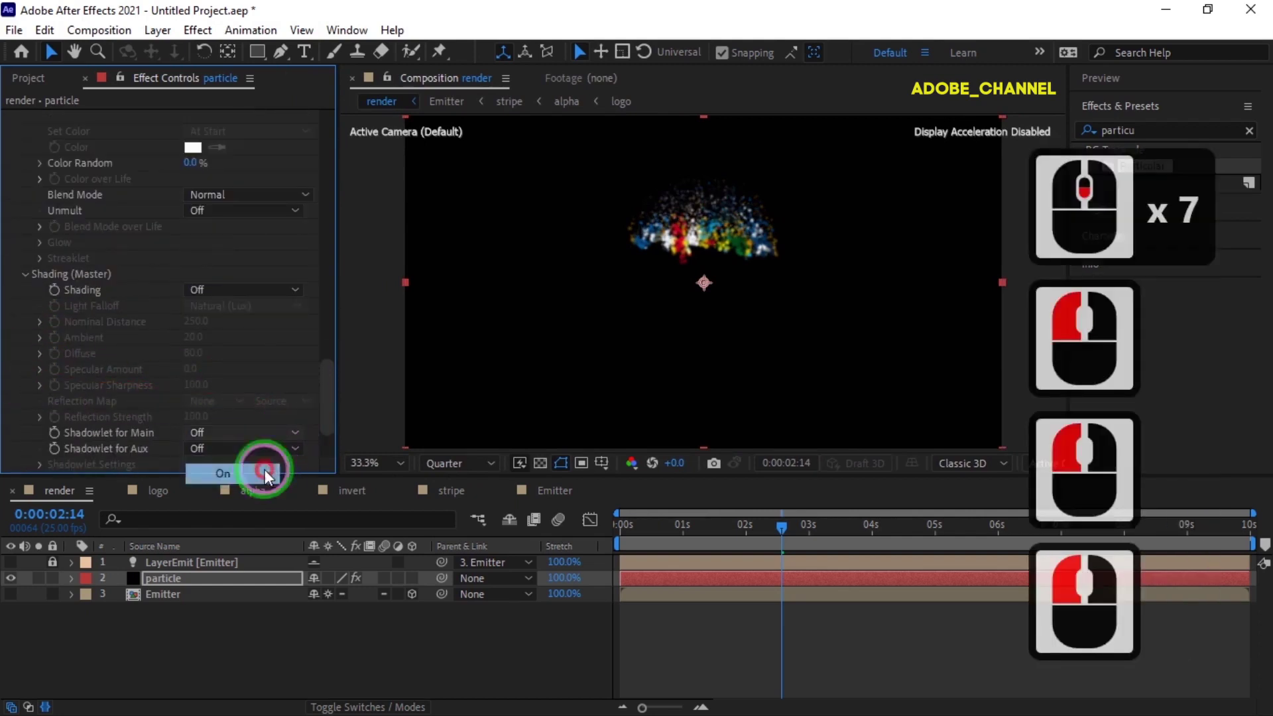
left_click(29, 389)
left_click_drag(29, 391, 46, 439)
left_click_drag(97, 437, 186, 281)
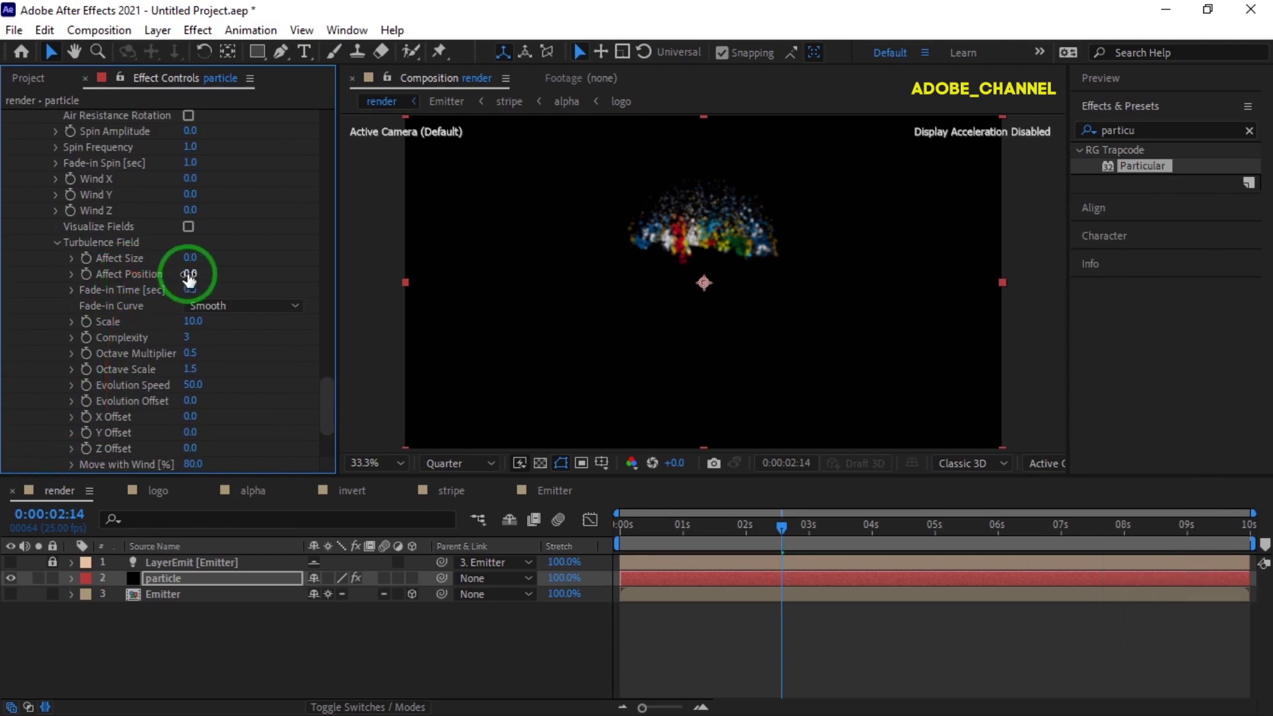
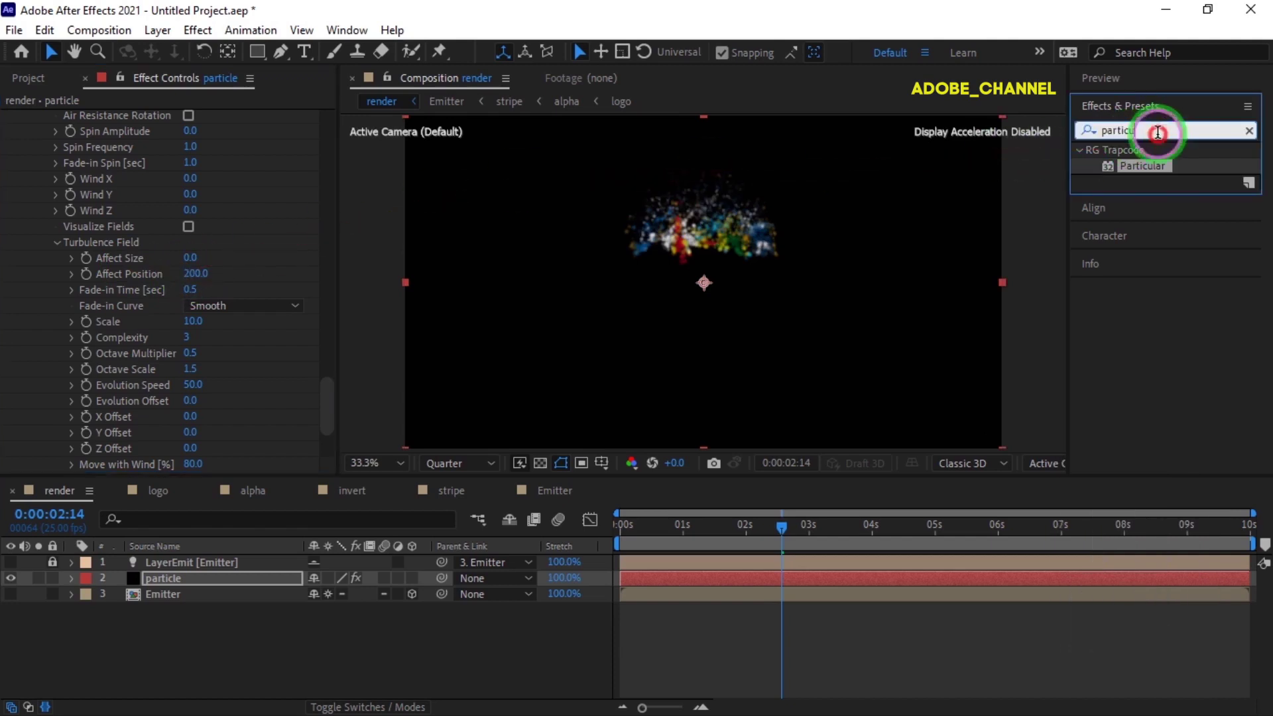
Apply CC Vector Blur to the particle layer with the Perpendicular blur type.
left_click_drag(1089, 138, 1084, 135)
type("cc vect")
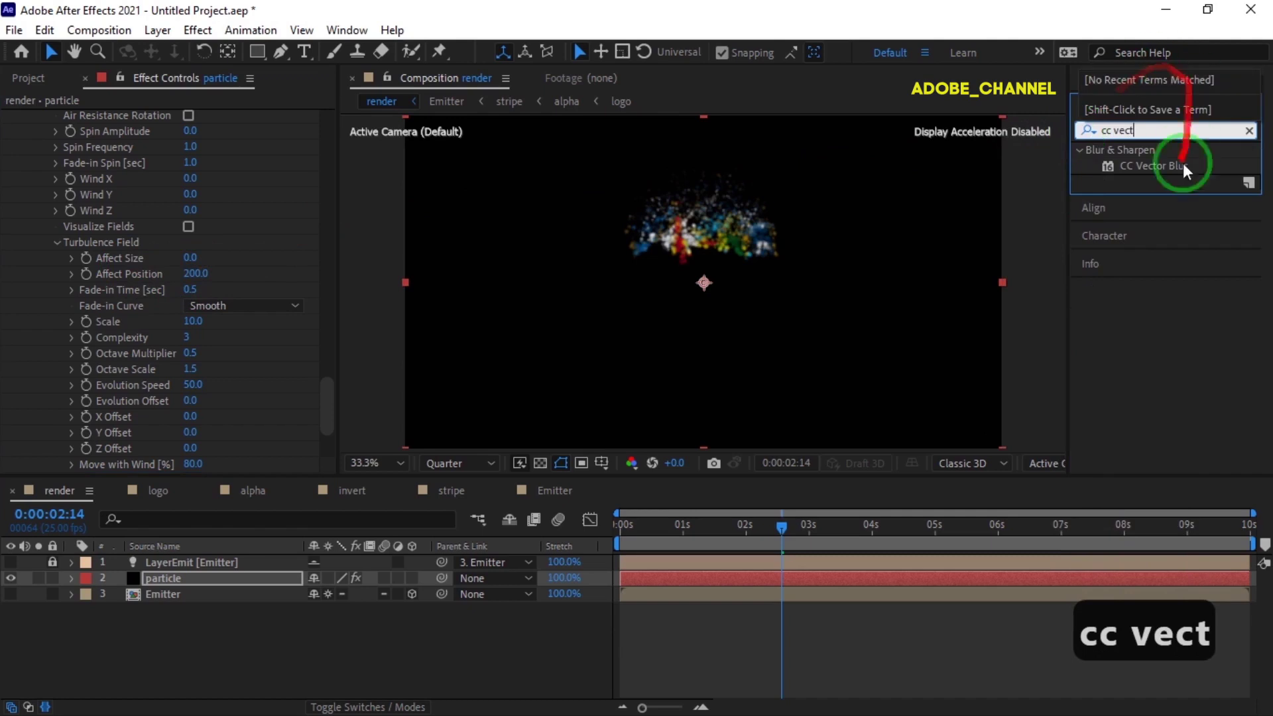
double_click(1164, 173)
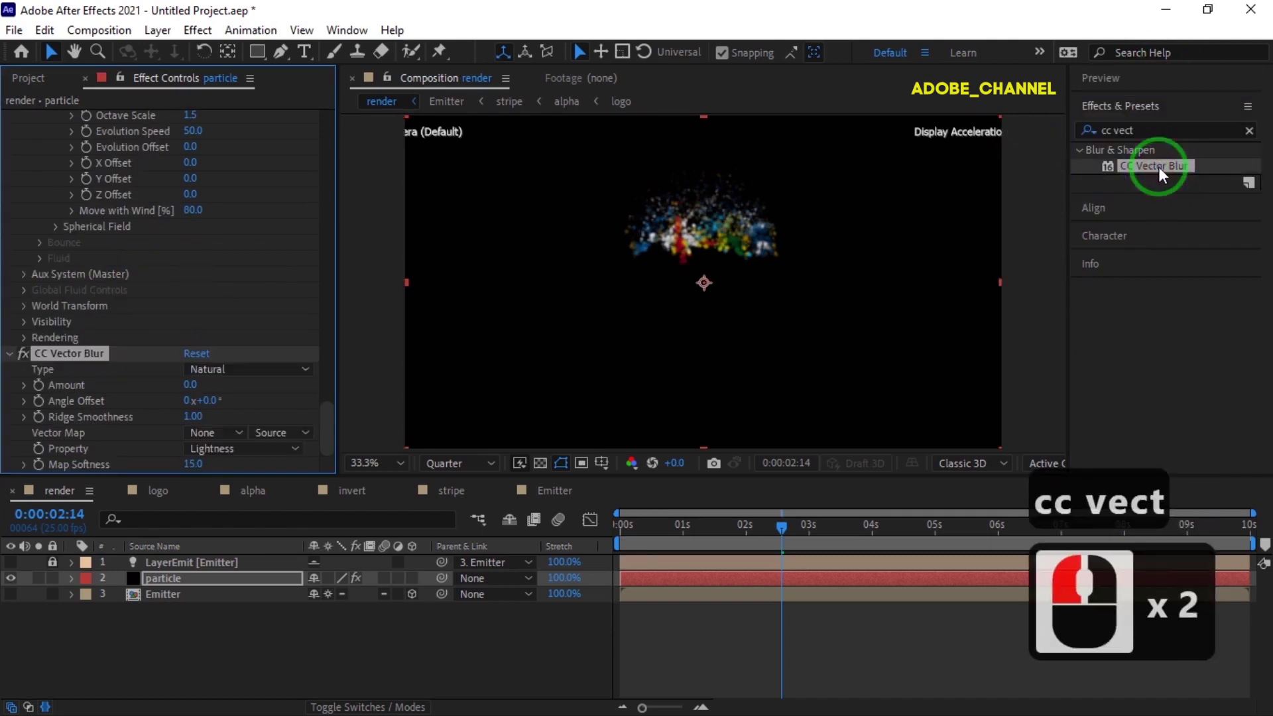
left_click(306, 377)
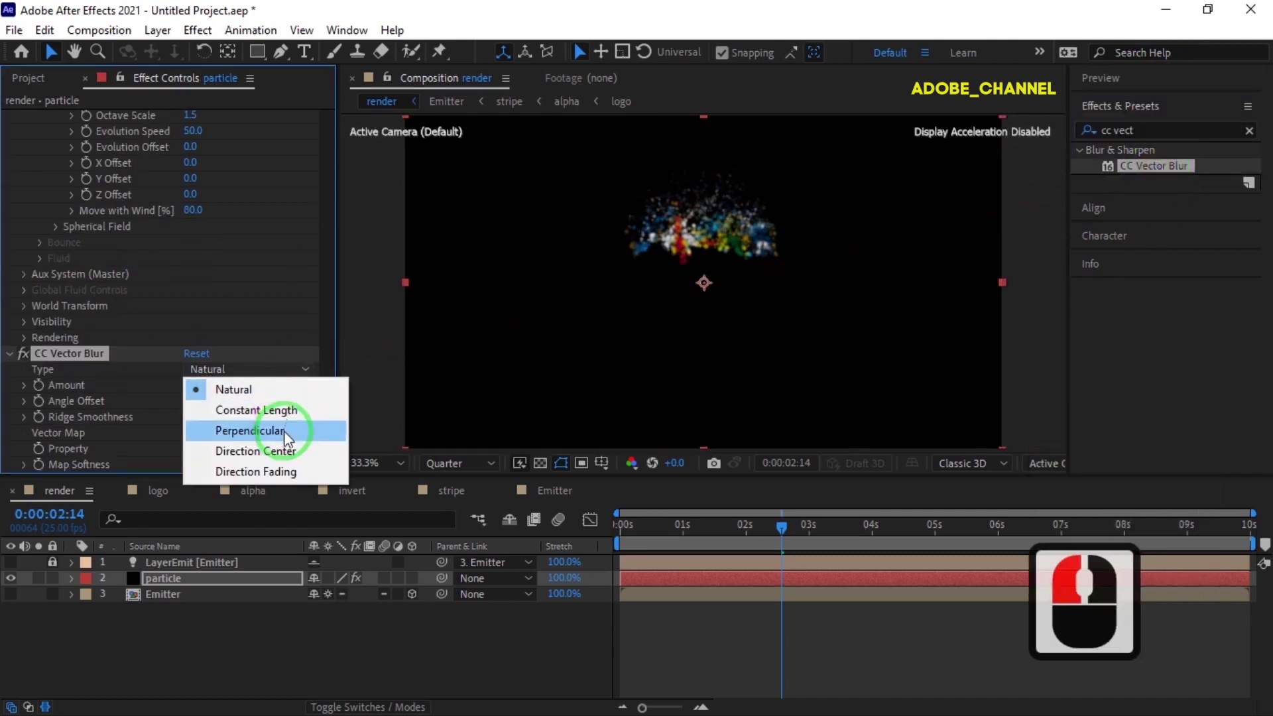
left_click(289, 432)
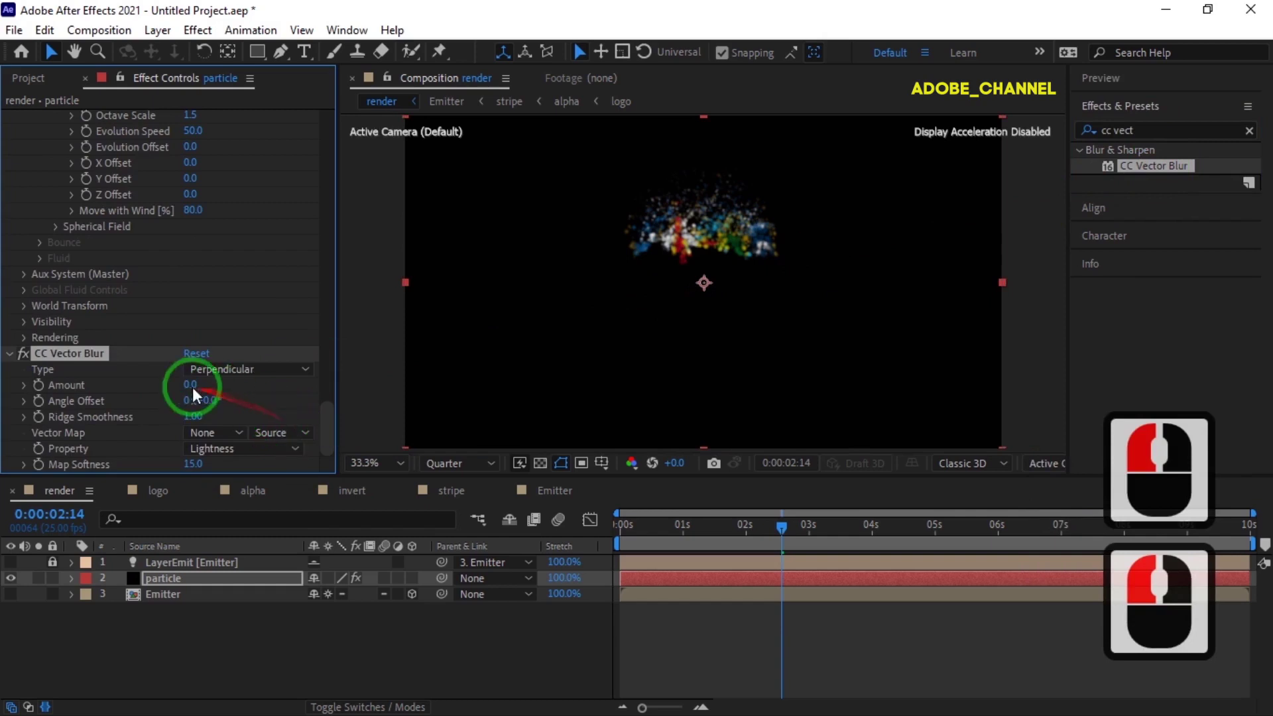
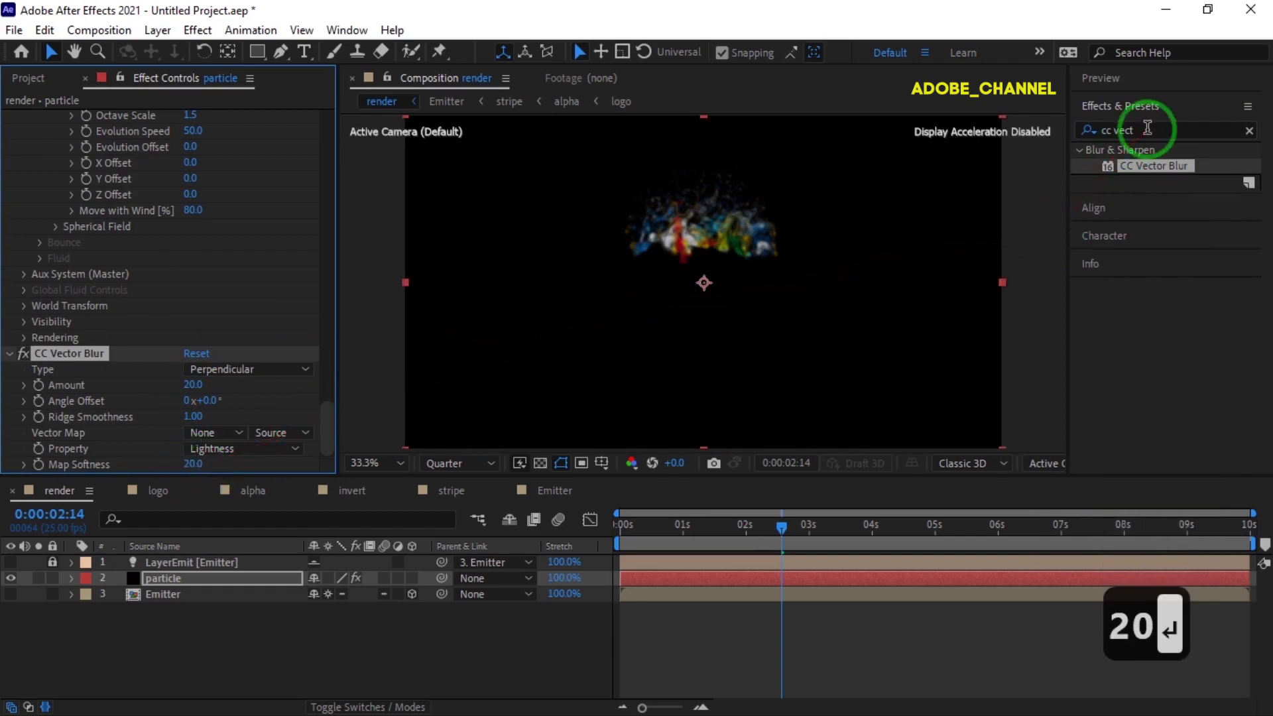
Apply Sharpen at 100 and then a Glow effect to the particle layer.
left_click(1092, 145)
type("sha")
key("r")
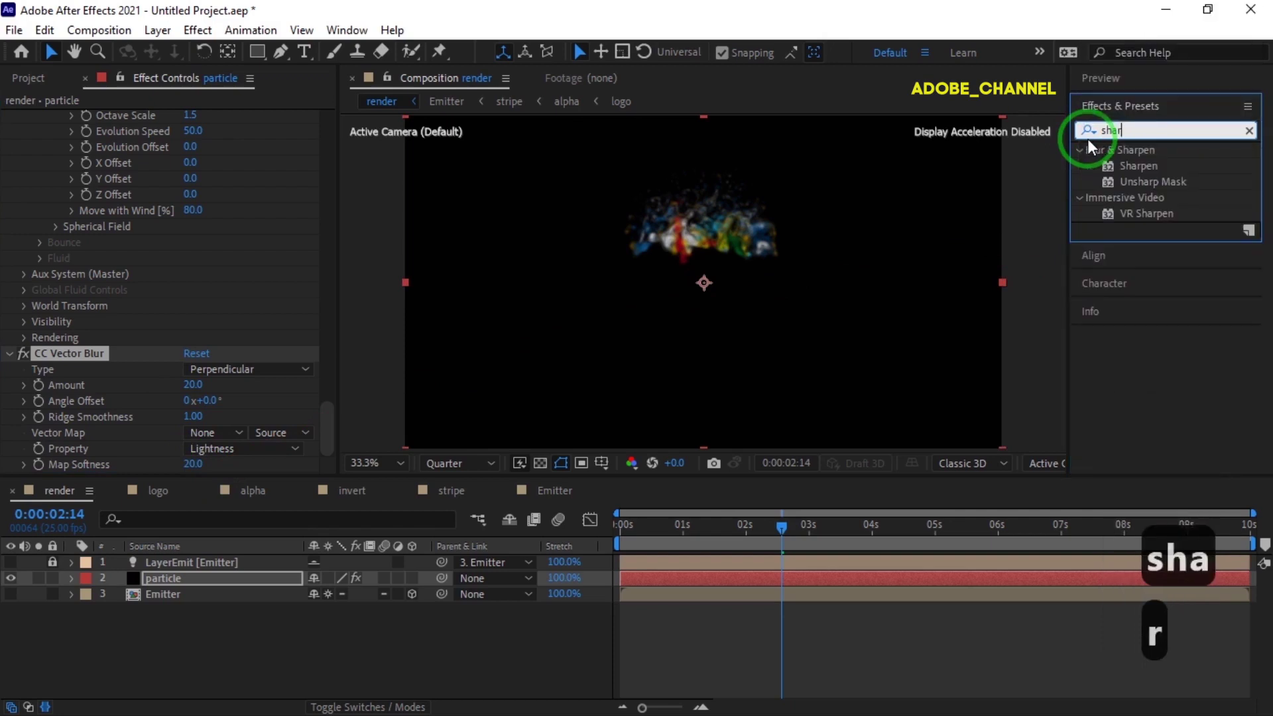
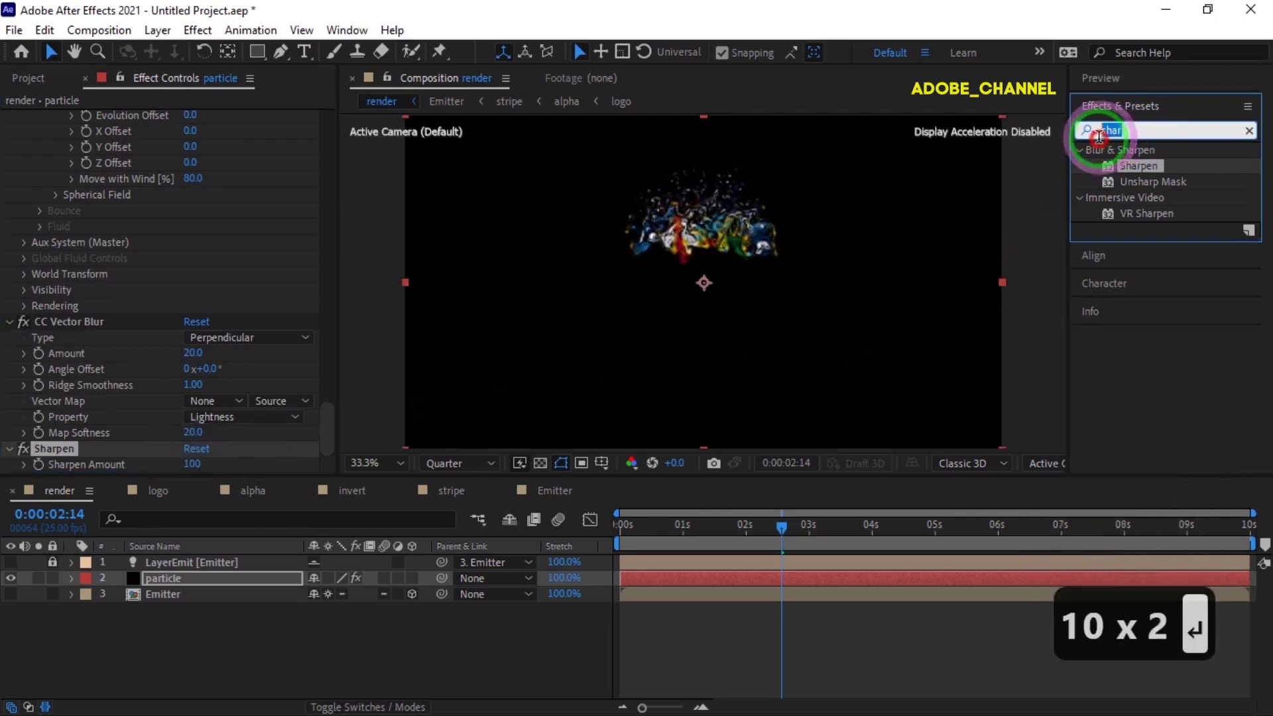
left_click_drag(1100, 145, 1129, 313)
type("glow")
left_click(1130, 312)
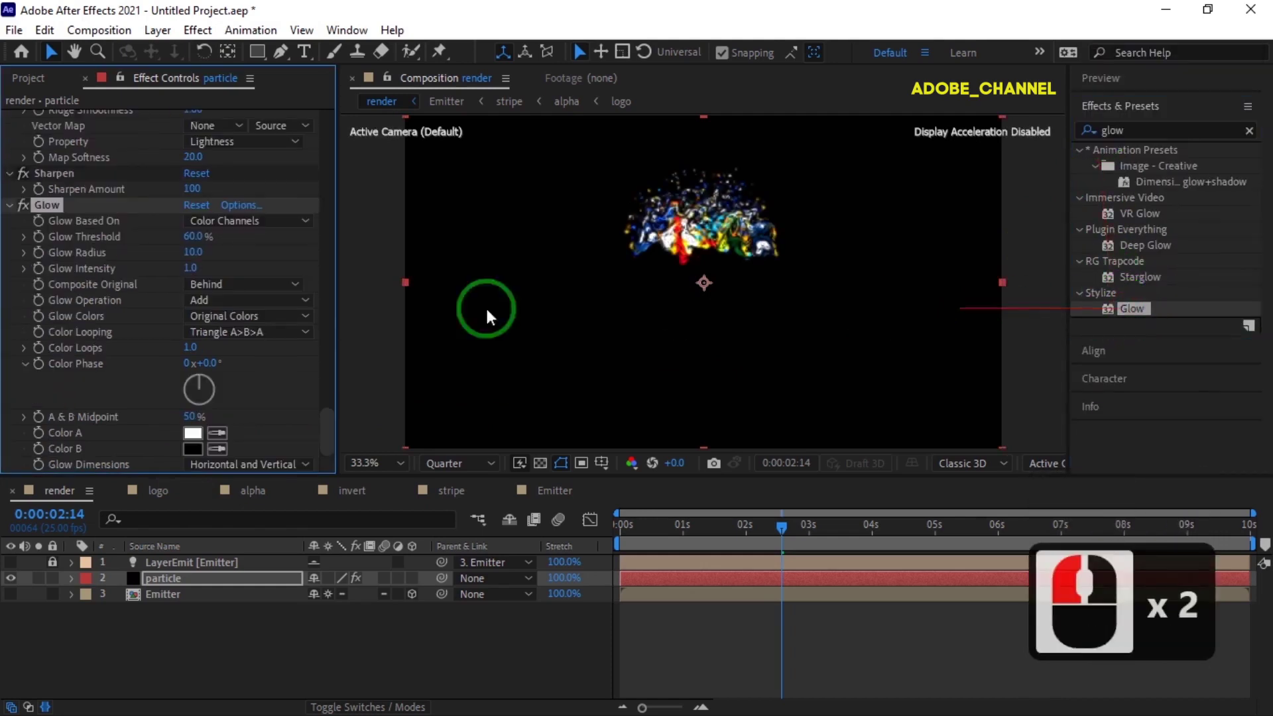
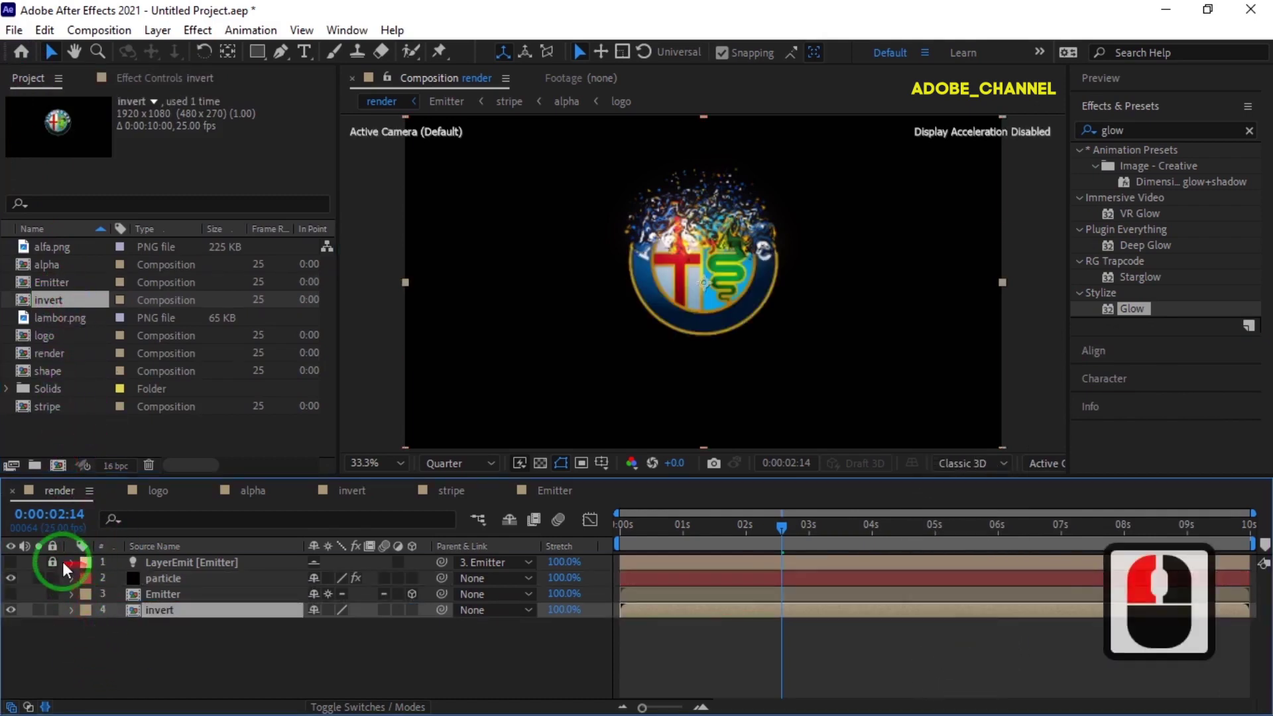
Unlock LayerEmit and pre-compose all render layers into a 'final animation' composition.
left_click(58, 568)
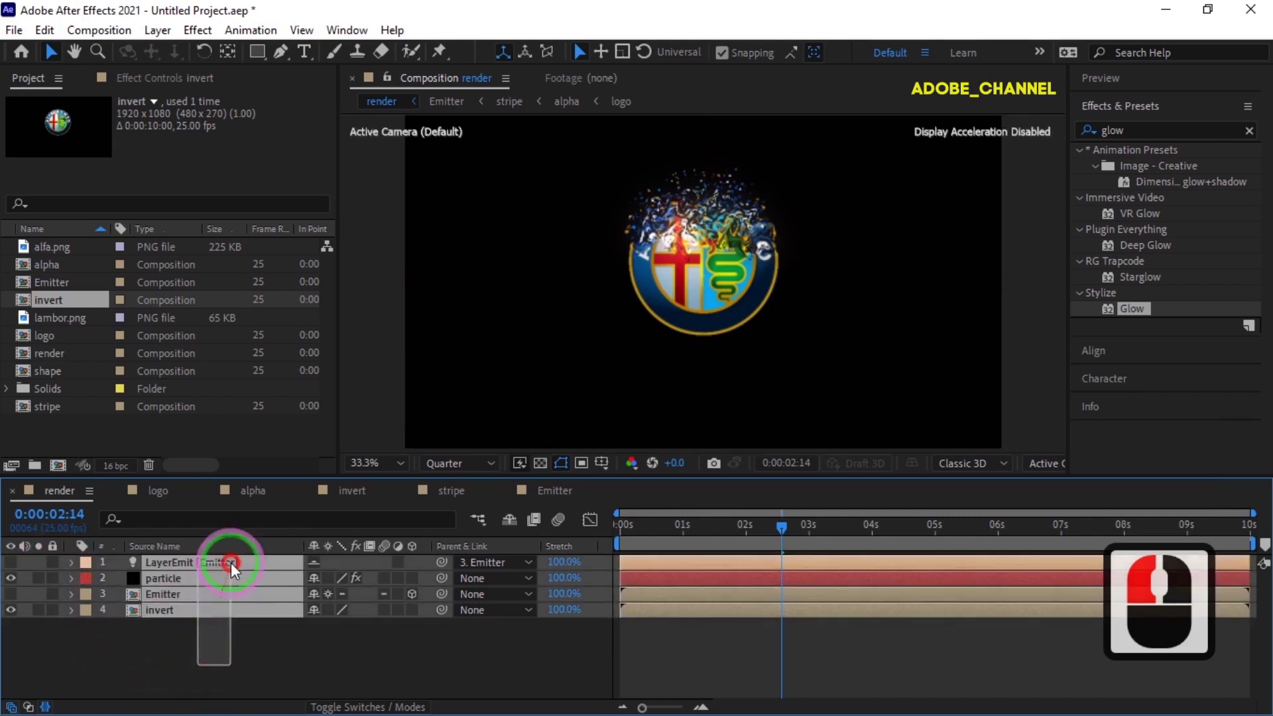
left_click(236, 569)
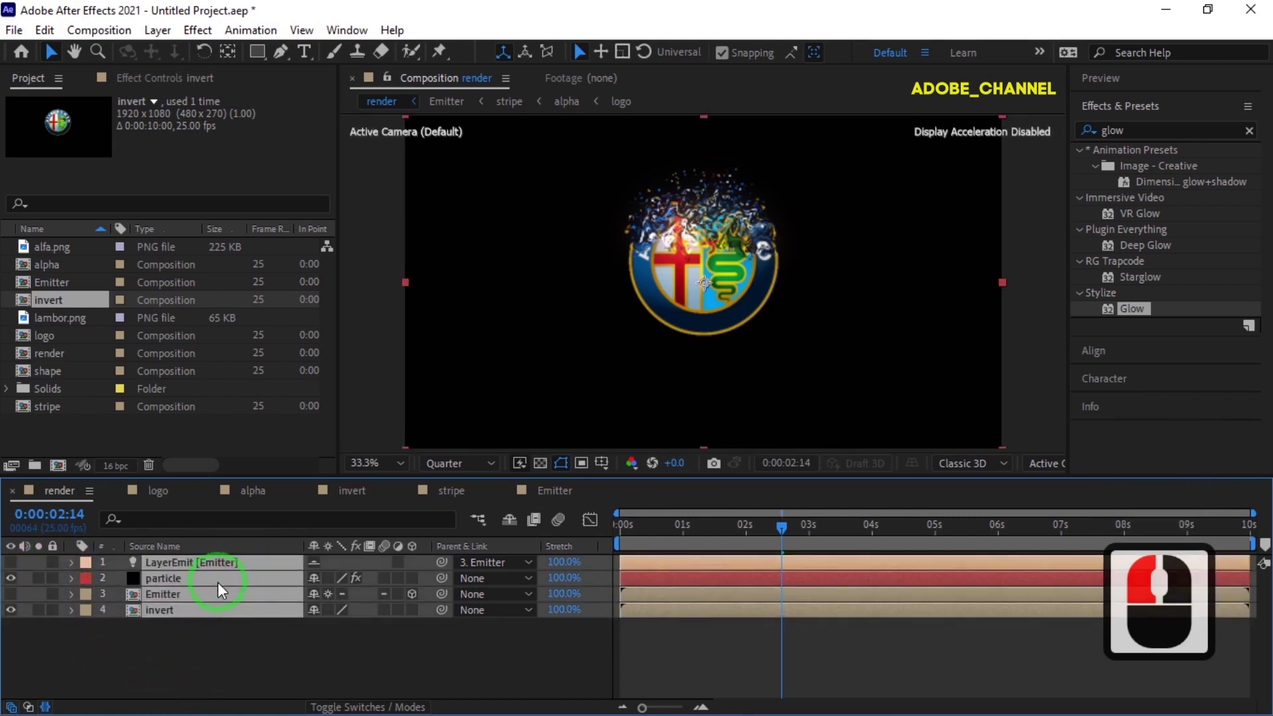
right_click(220, 587)
left_click(276, 484)
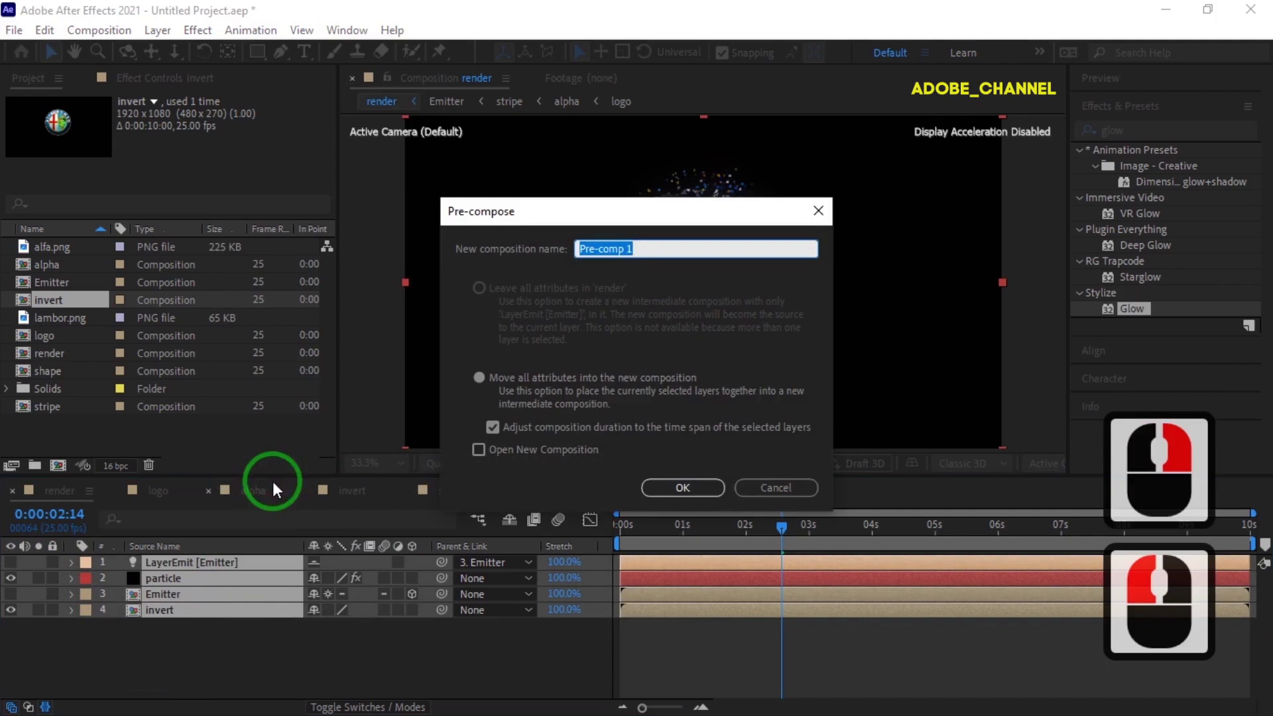
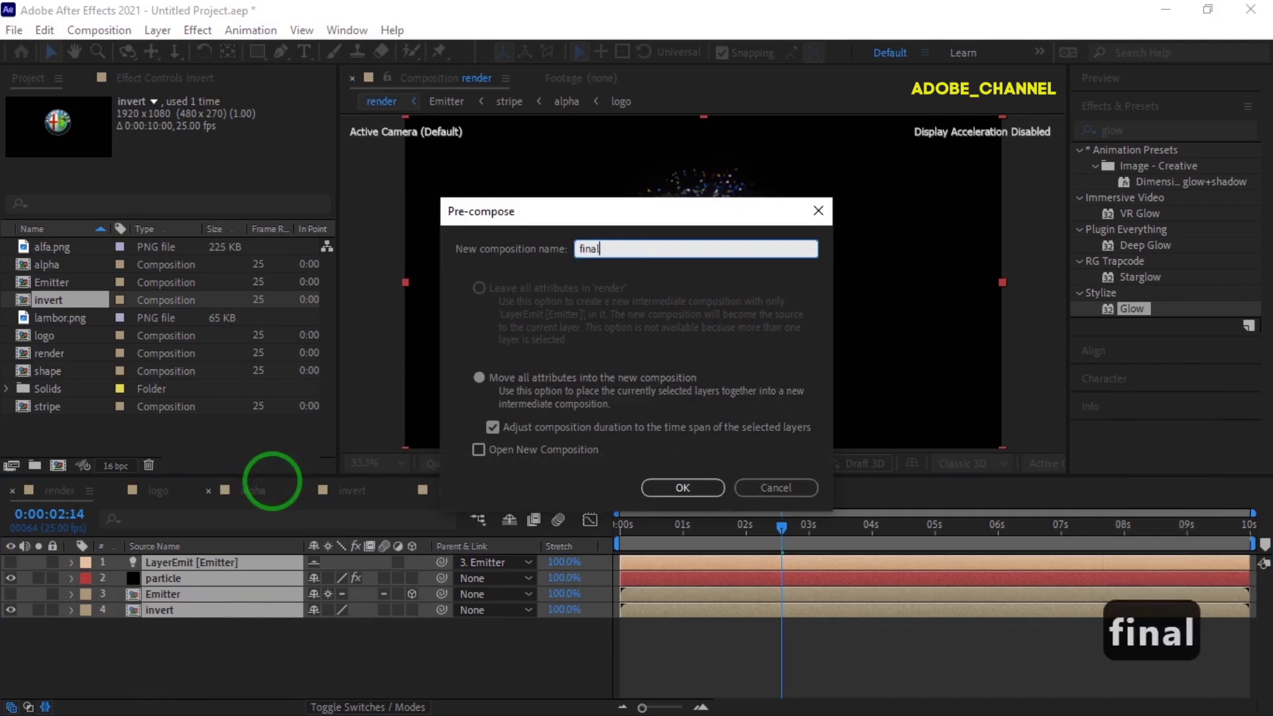
type("animation")
key("Return")
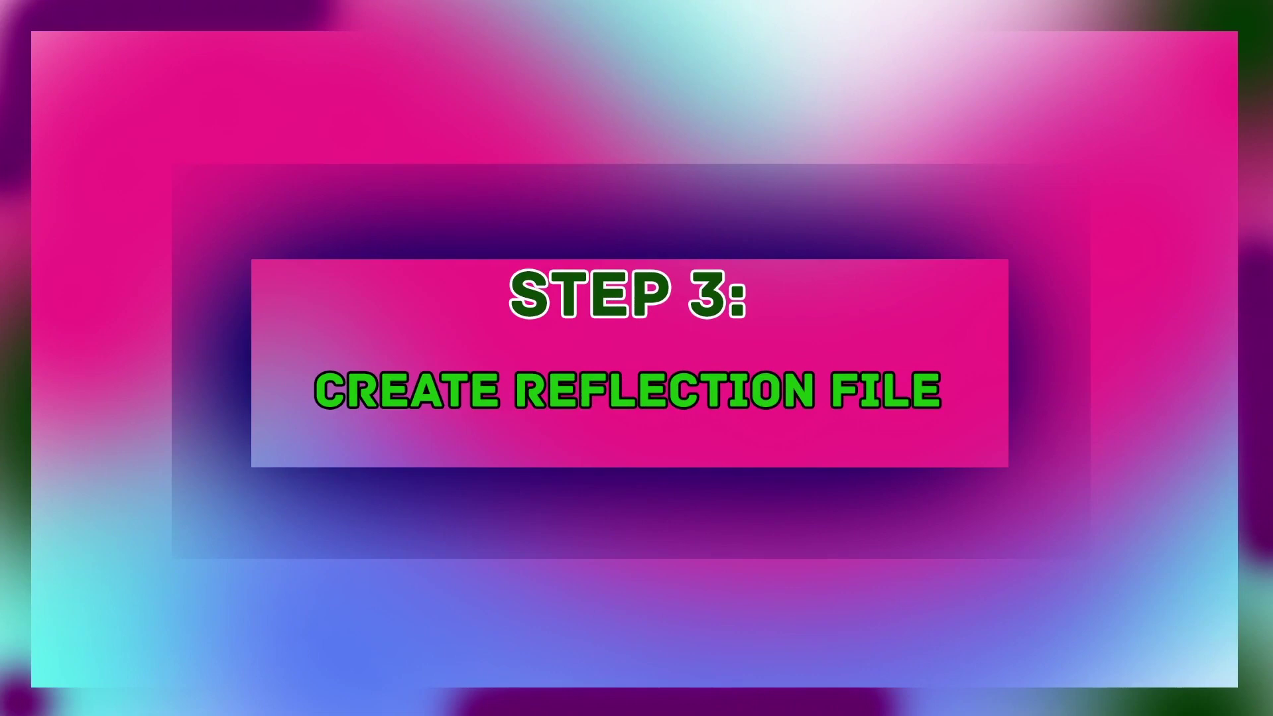
Duplicate the final animation layer and start renaming the copy.
key("Return")
key("ctrl+d")
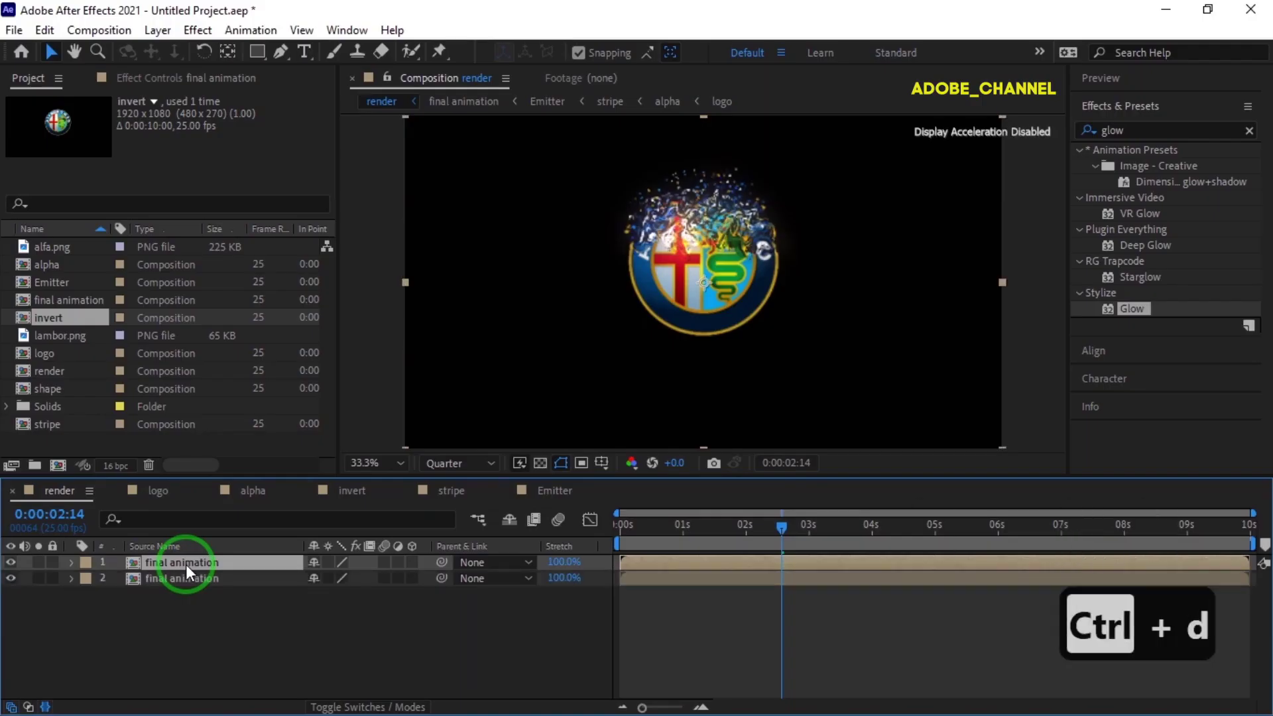
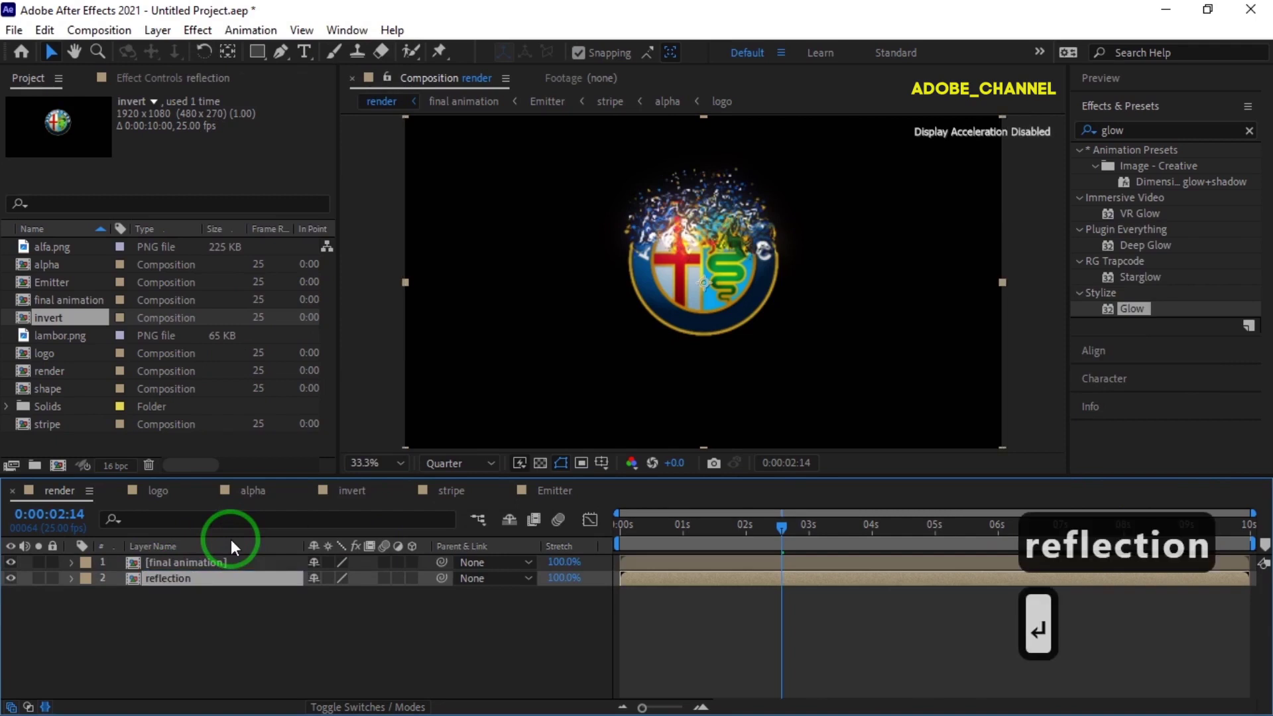
Flip the 'reflection' layer vertically and move it down beneath the logo.
right_click(225, 583)
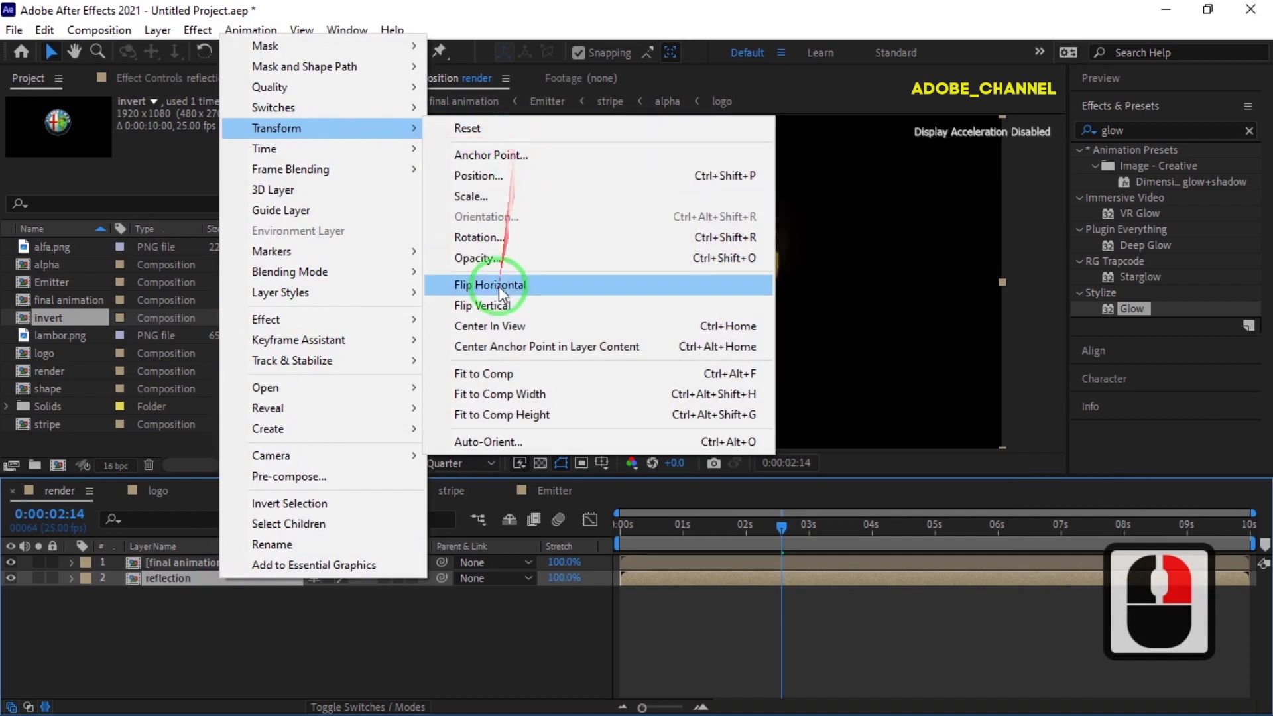
left_click(503, 311)
left_click_drag(503, 311, 509, 313)
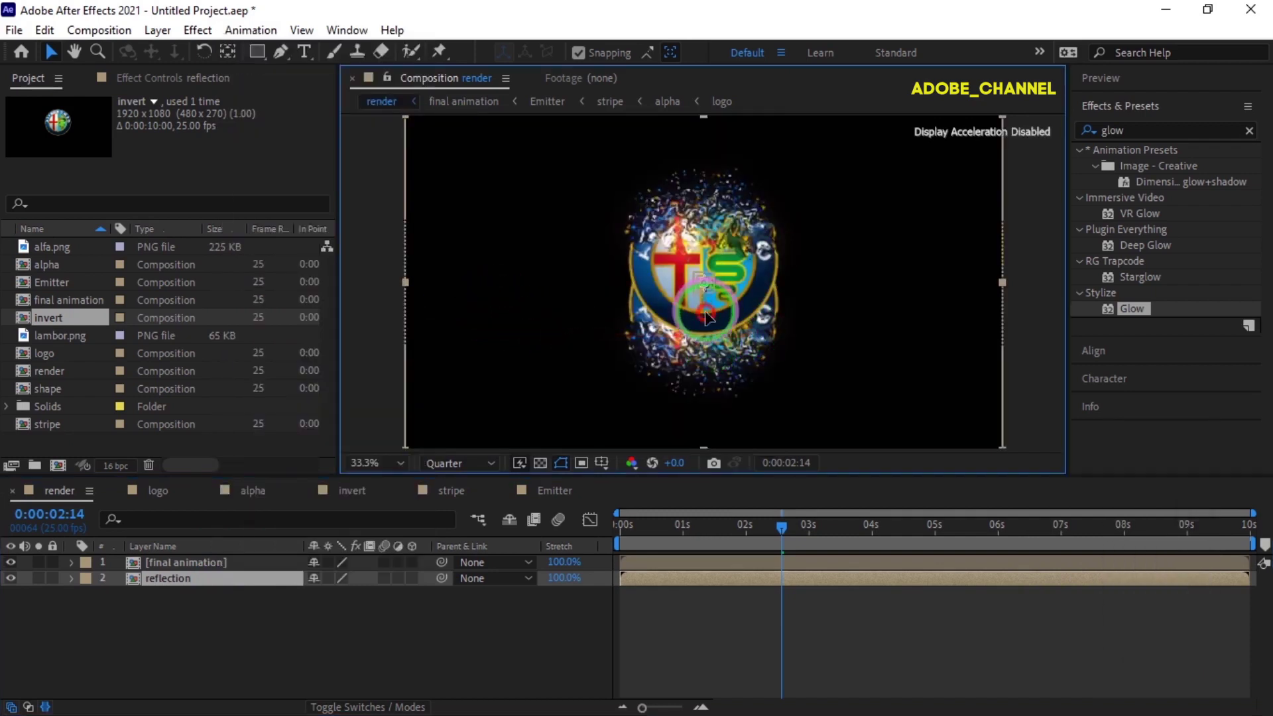
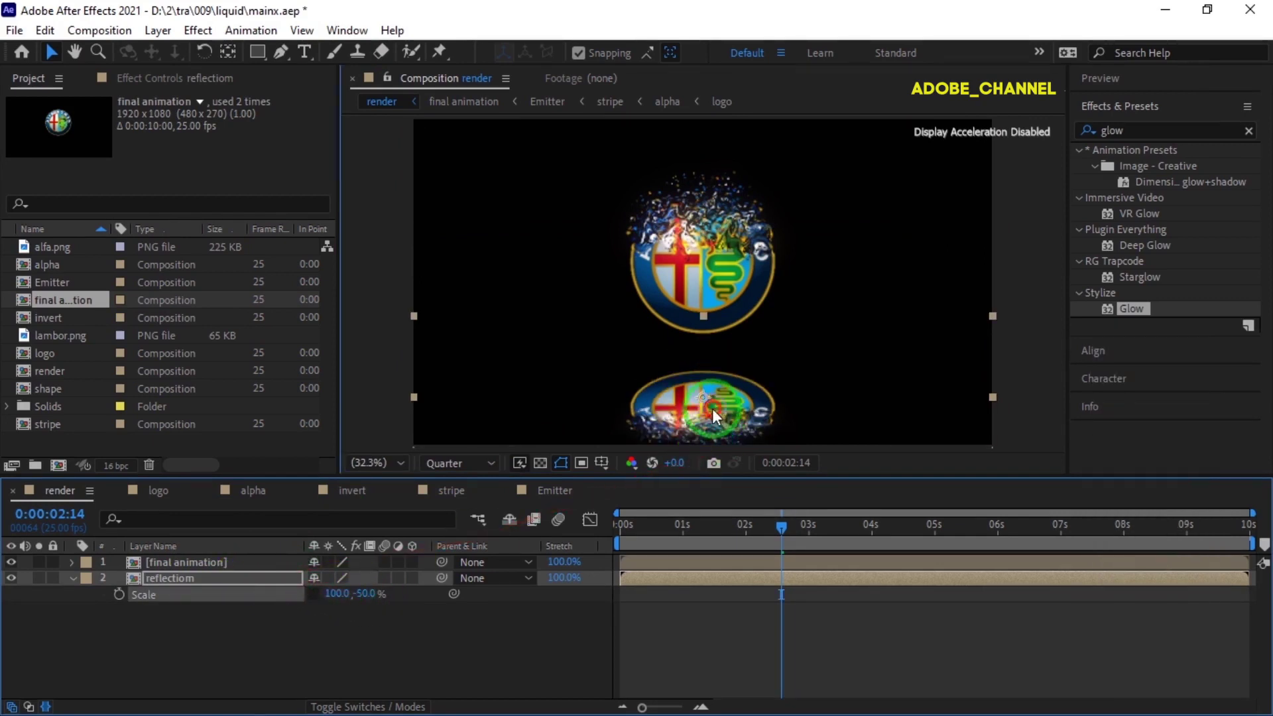
Scale the reflection to 100, -50% and lower its opacity to 75%.
left_click(723, 393)
left_click(199, 584)
key("t")
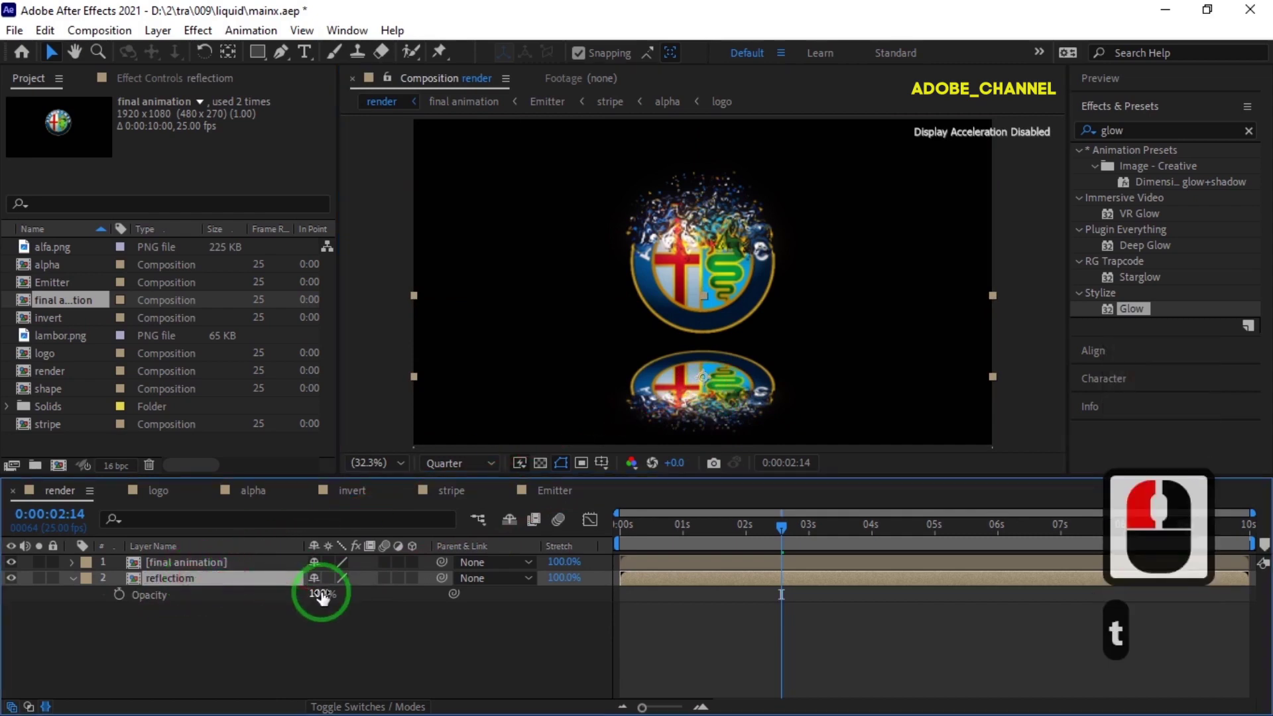
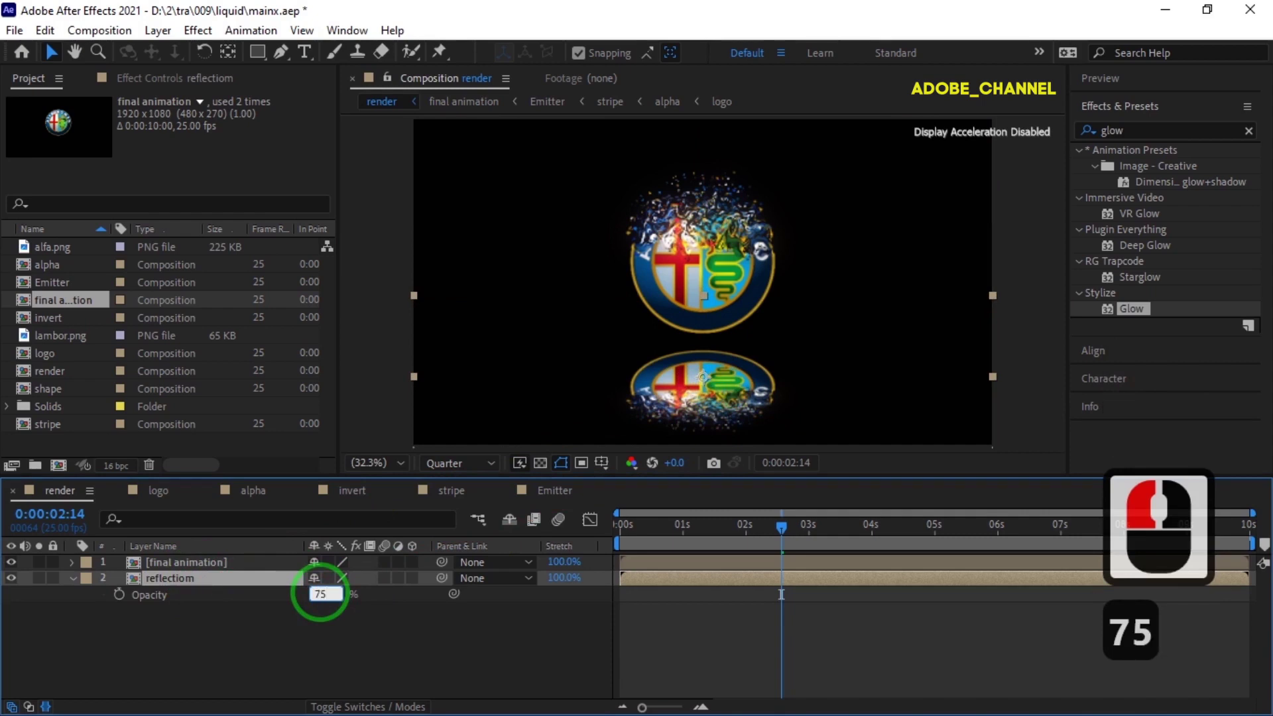
left_click(317, 627)
Create a black solid named floor and send it to the bottom of the render layer stack.
right_click(319, 628)
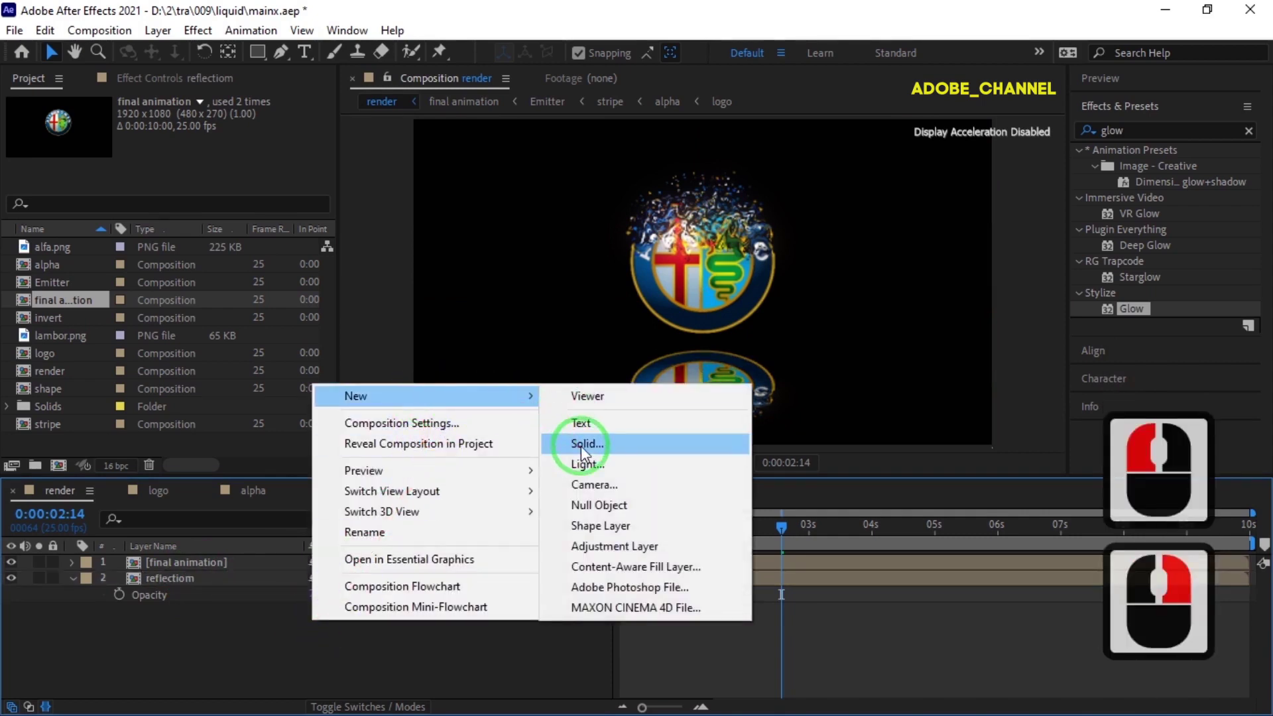
left_click(585, 452)
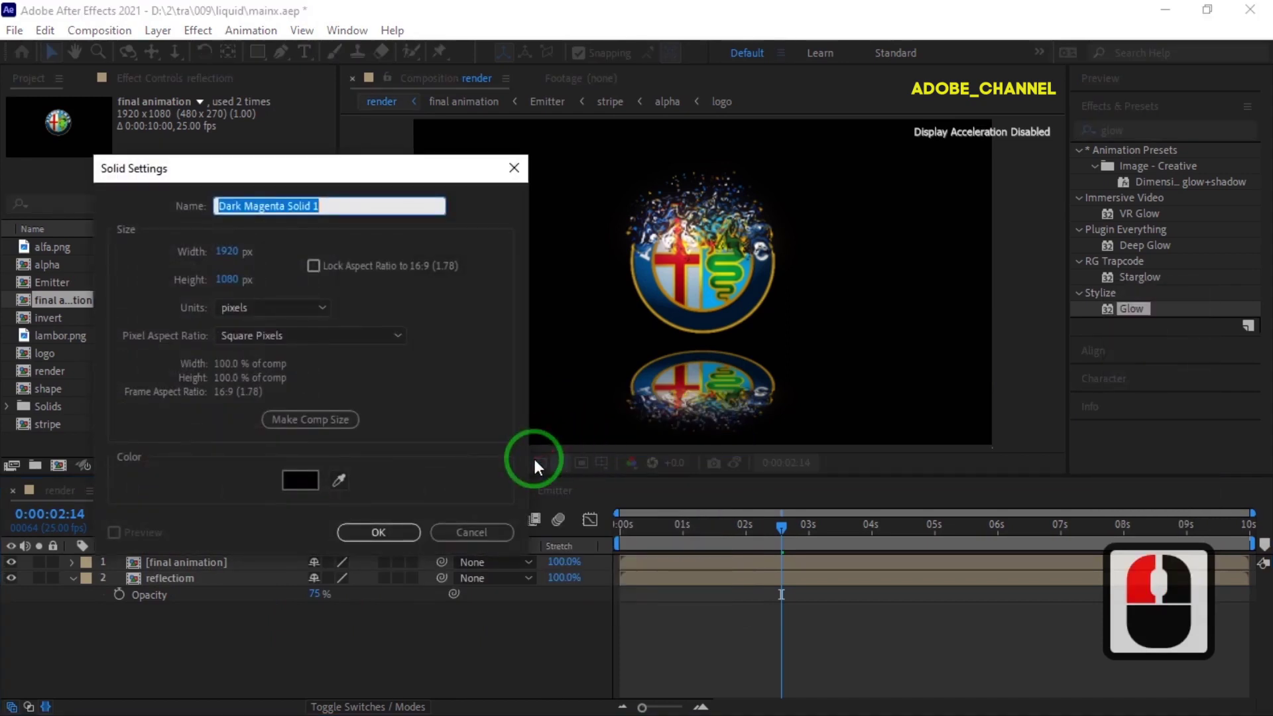
type("foor")
key("Return")
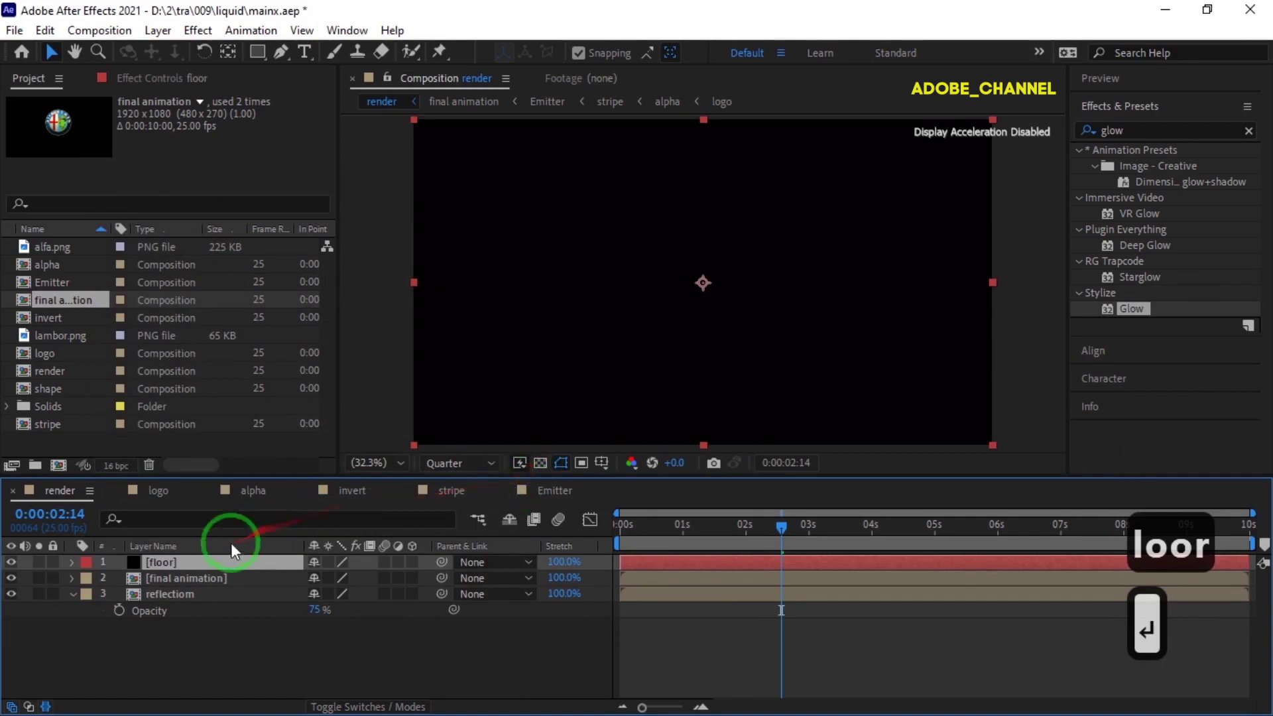
left_click(211, 619)
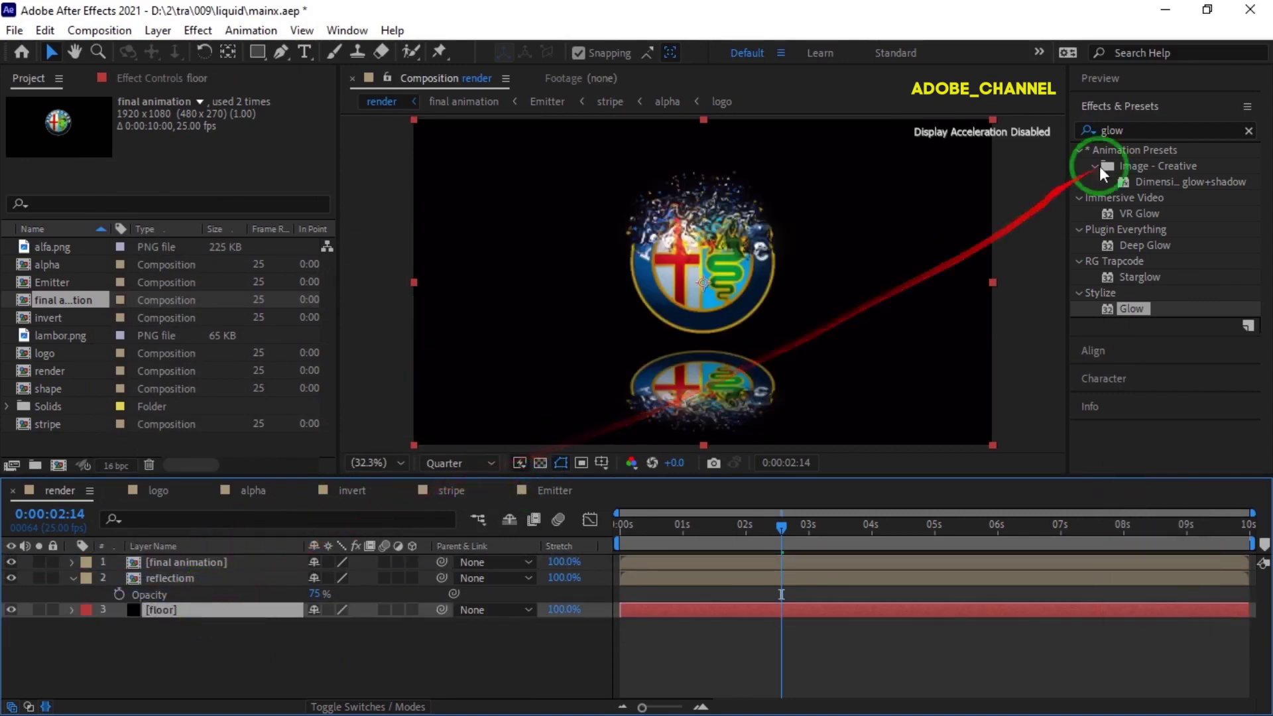
left_click(1103, 141)
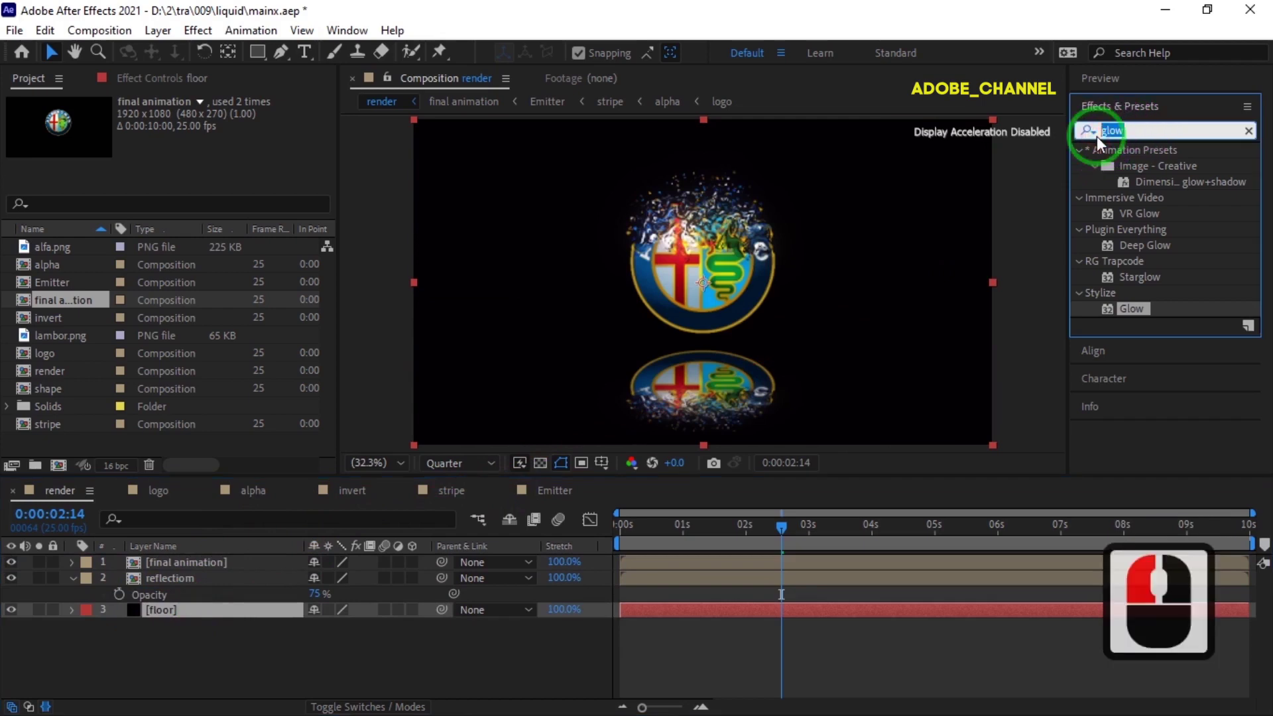
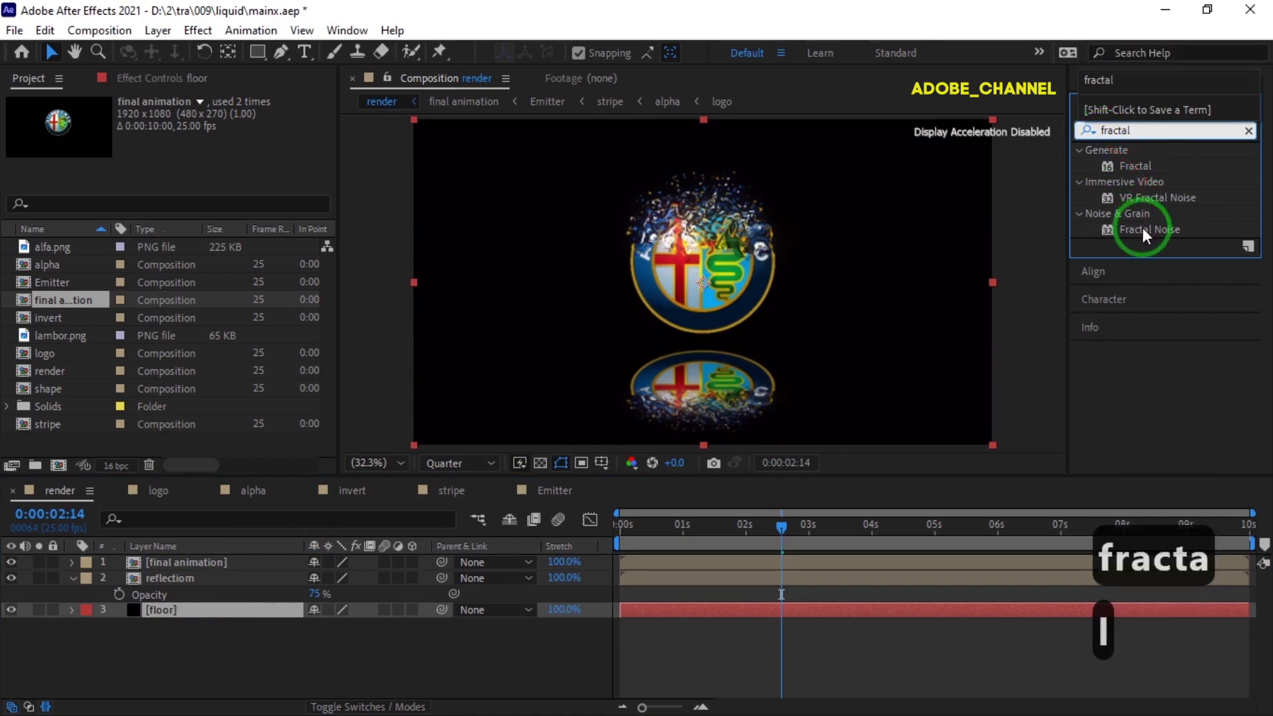
Apply Fractal Noise to the floor with Contrast 200, Brightness -25, Block noise type and Complexity 3.
double_click(1148, 233)
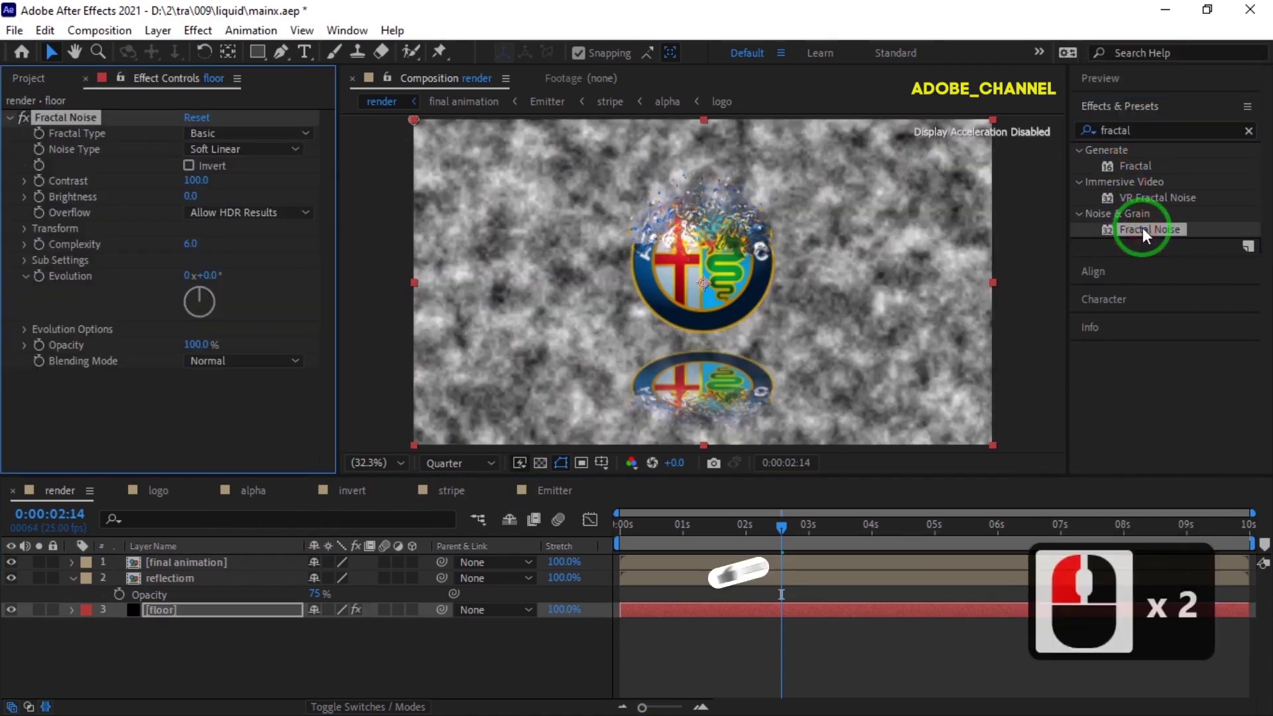
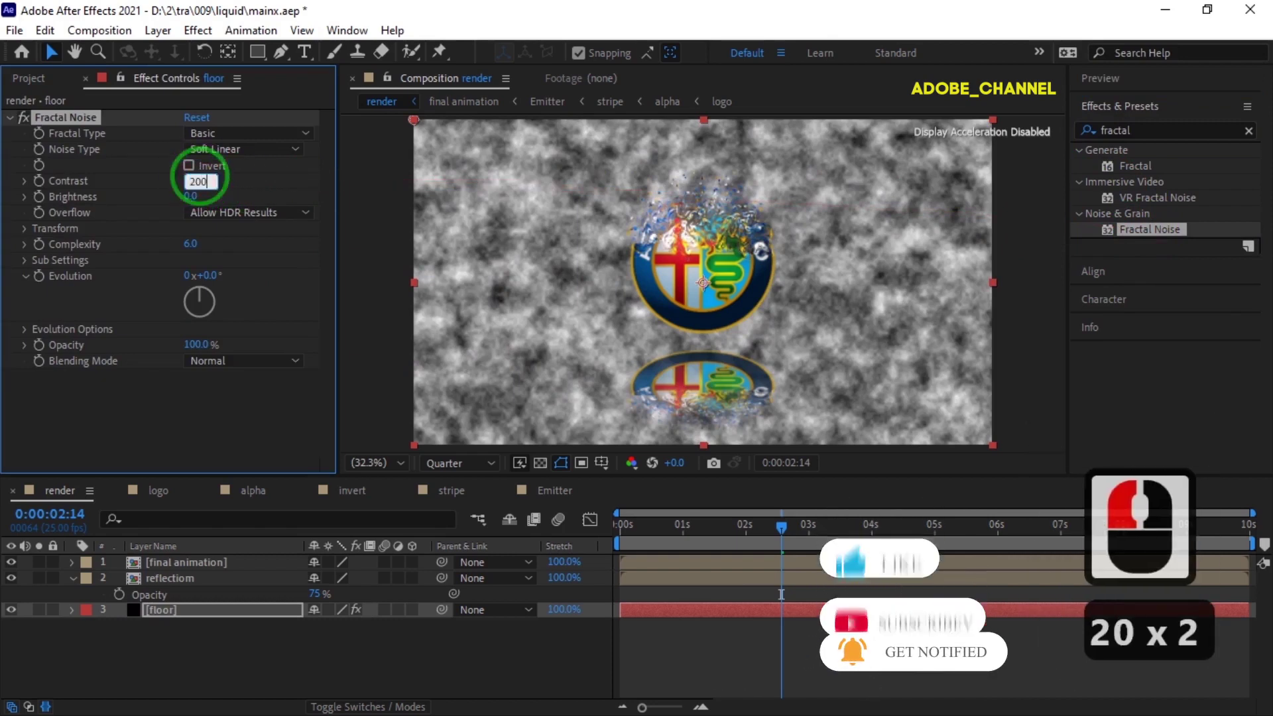
key("Return")
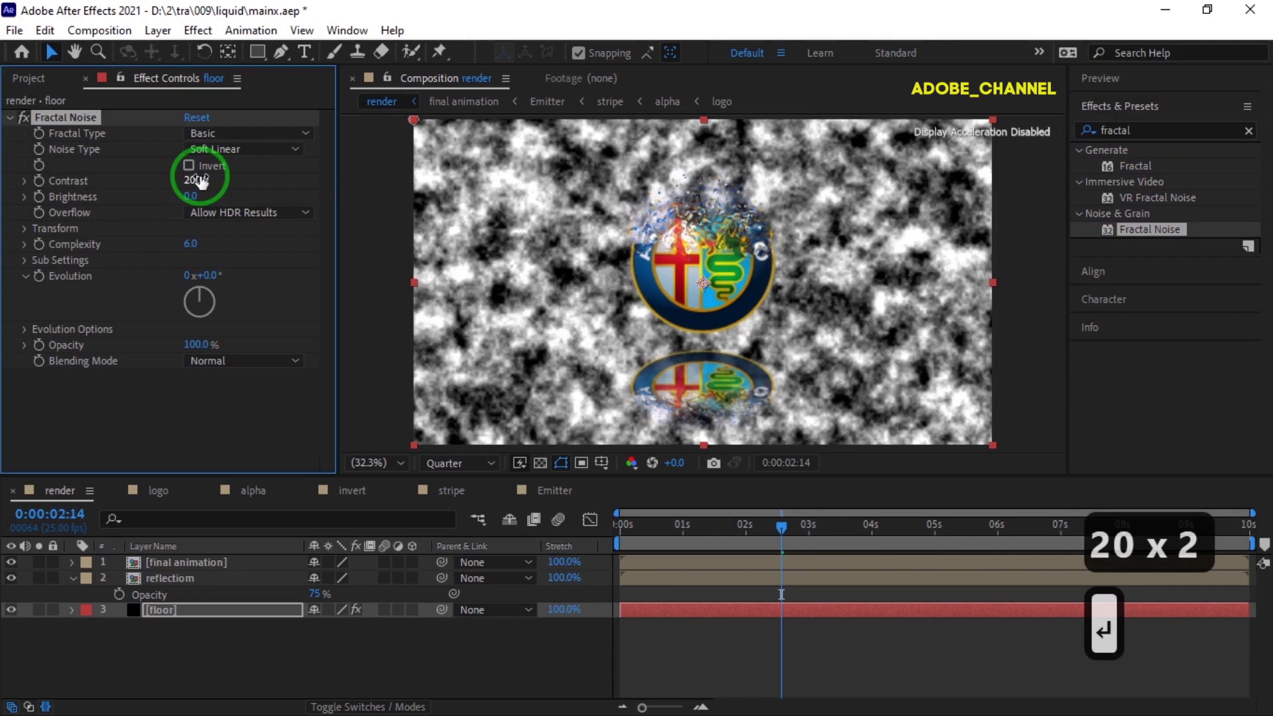
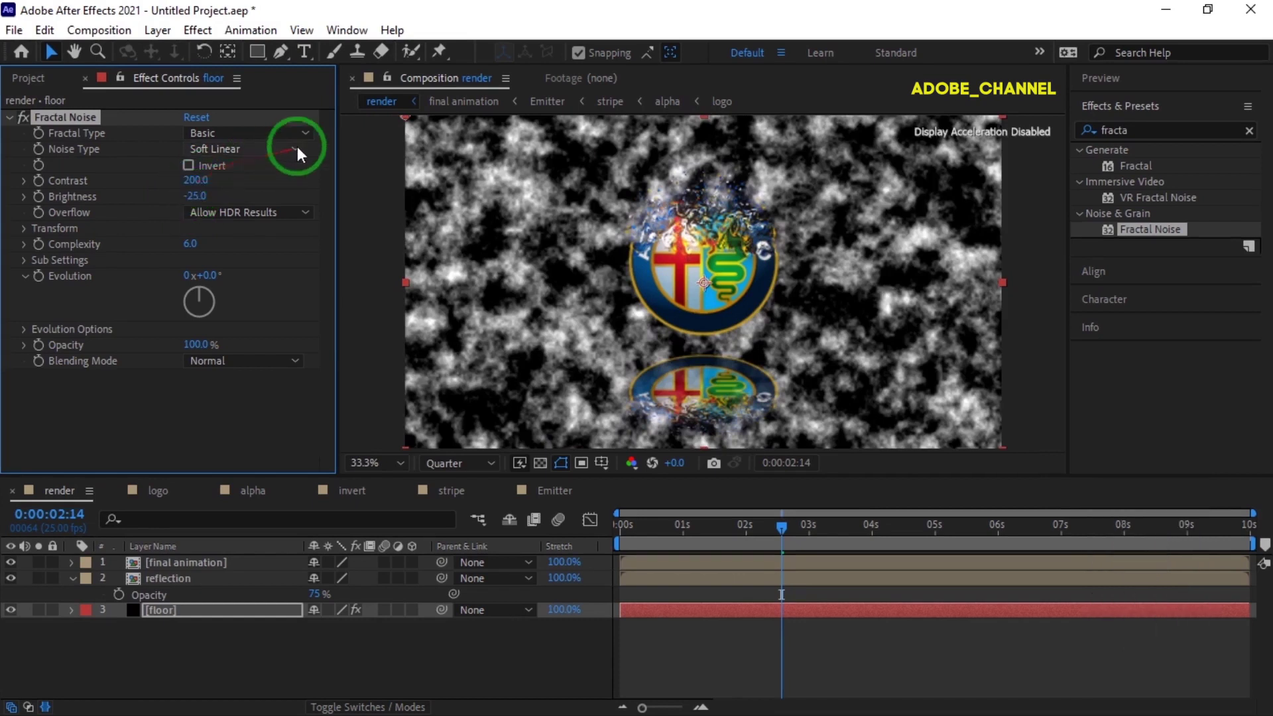
left_click_drag(303, 151, 287, 176)
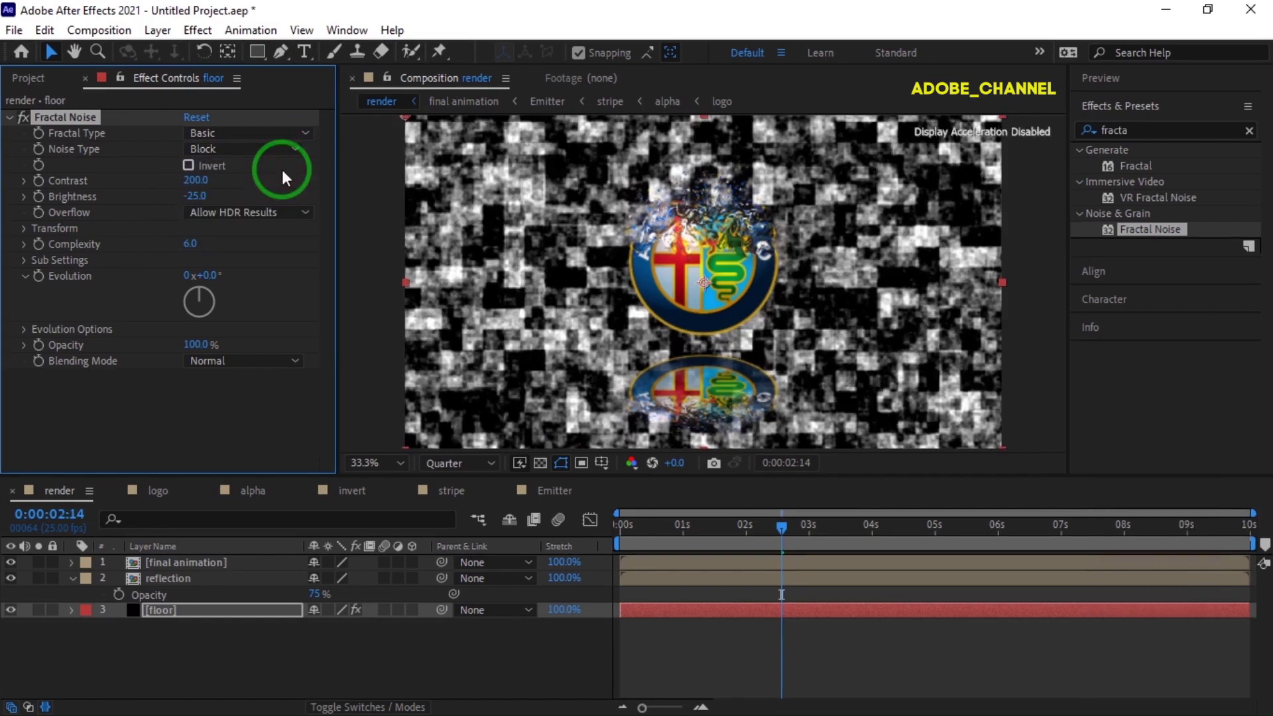
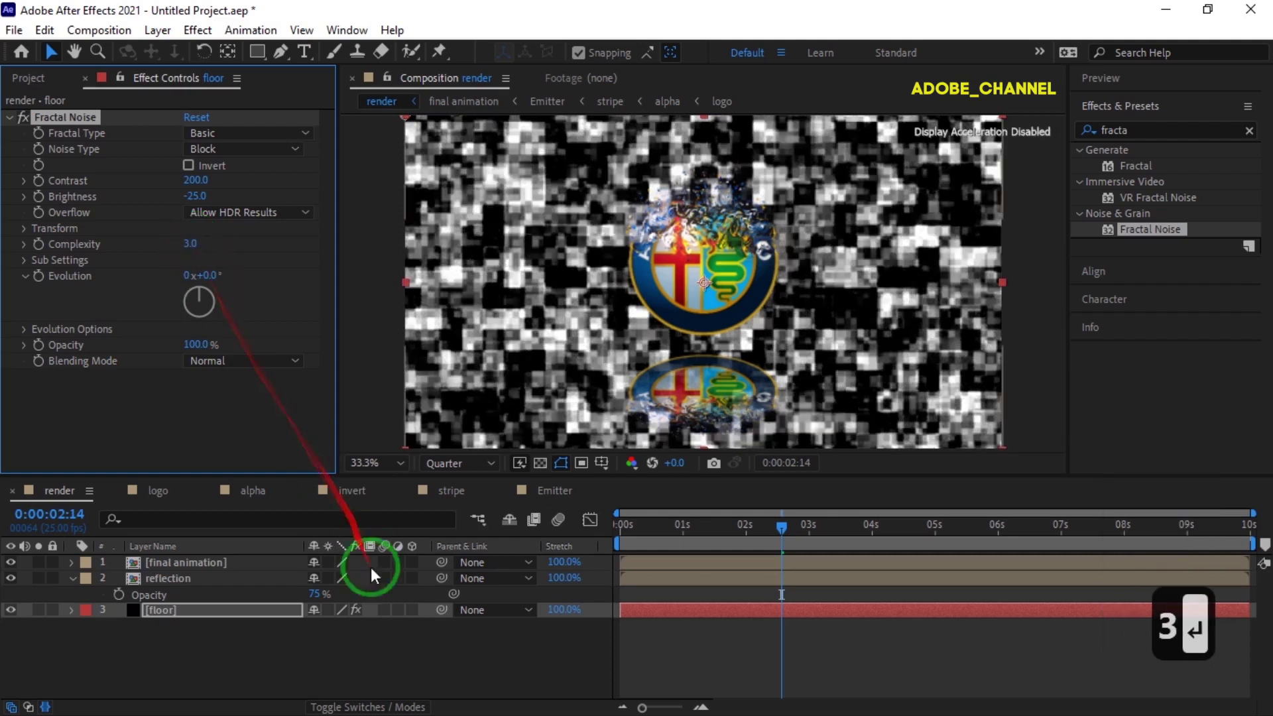
Make the floor layer 3D and adjust its rotation to lie flat.
left_click(413, 617)
left_click(239, 616)
key("r")
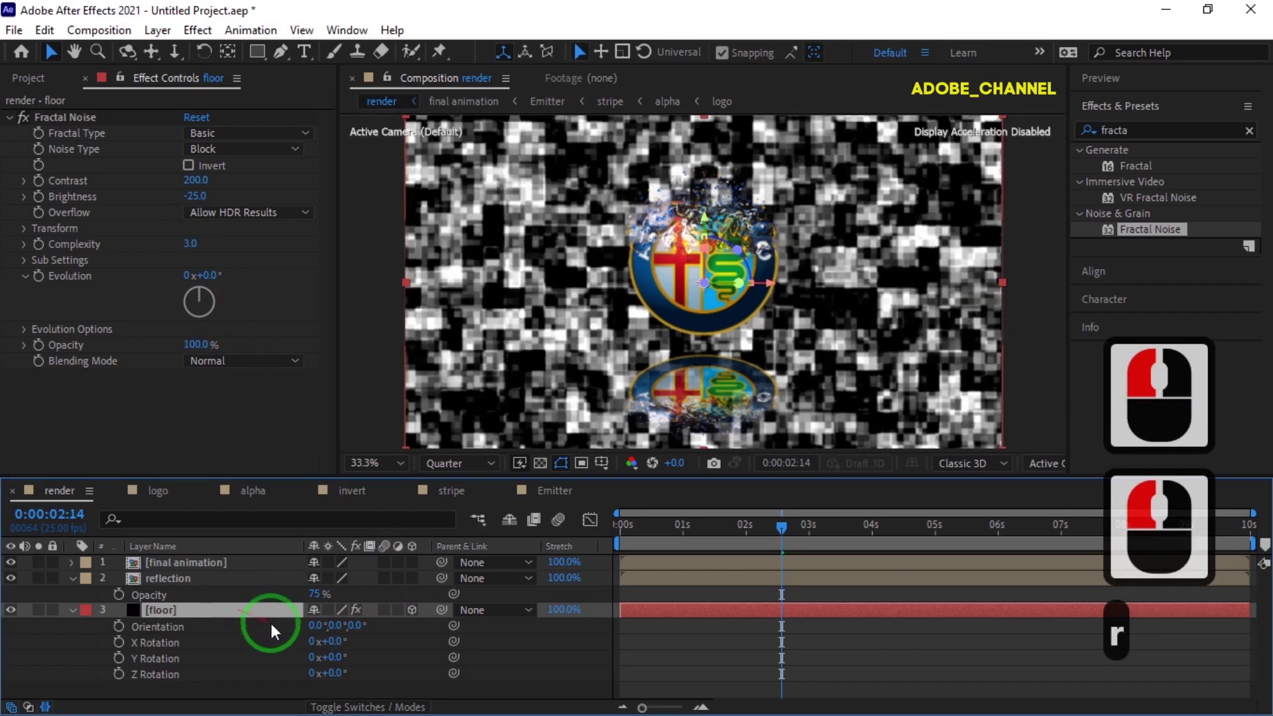
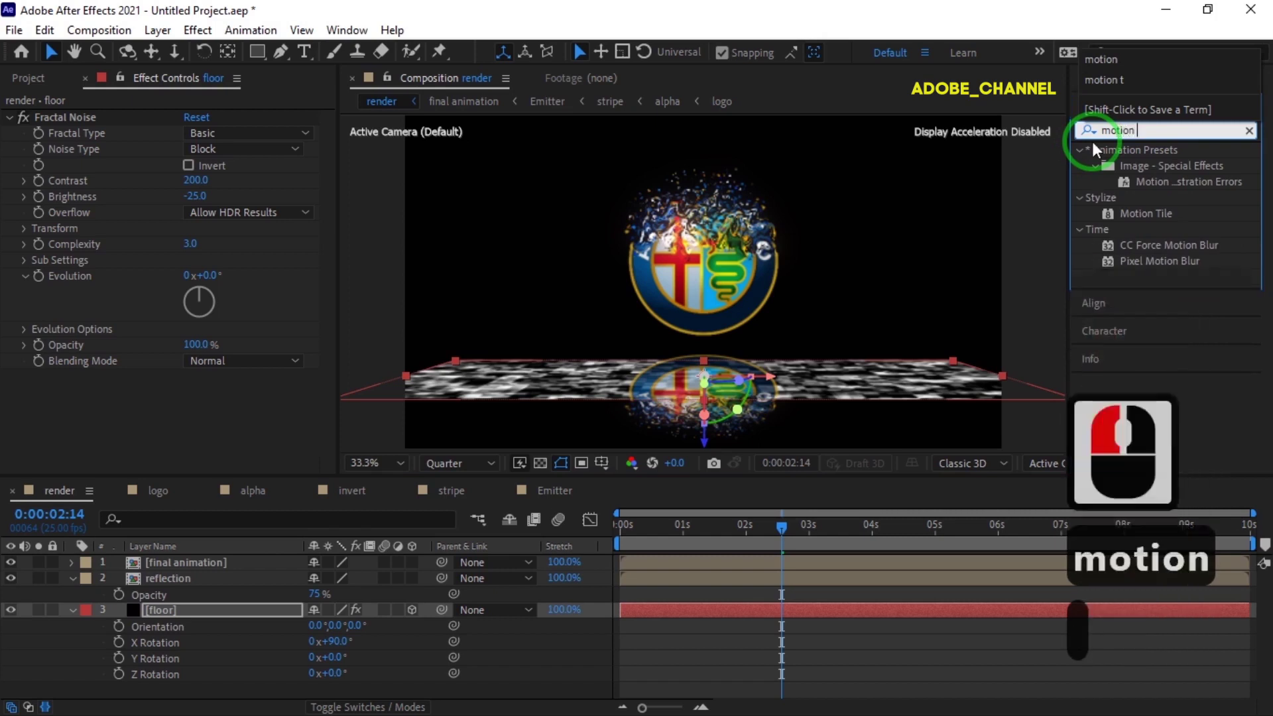
key("t")
Apply Motion Tile to the floor with Output Width 167, Output Height 206 and Mirror Edges on.
double_click(1148, 171)
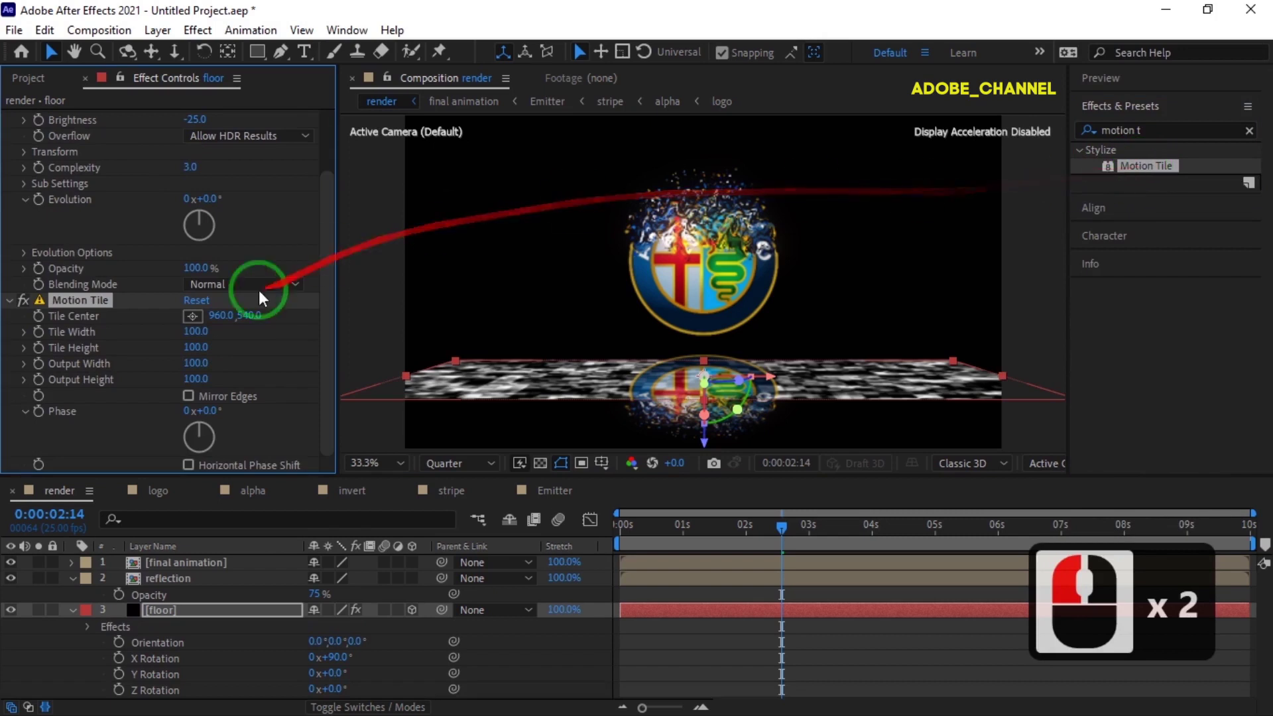
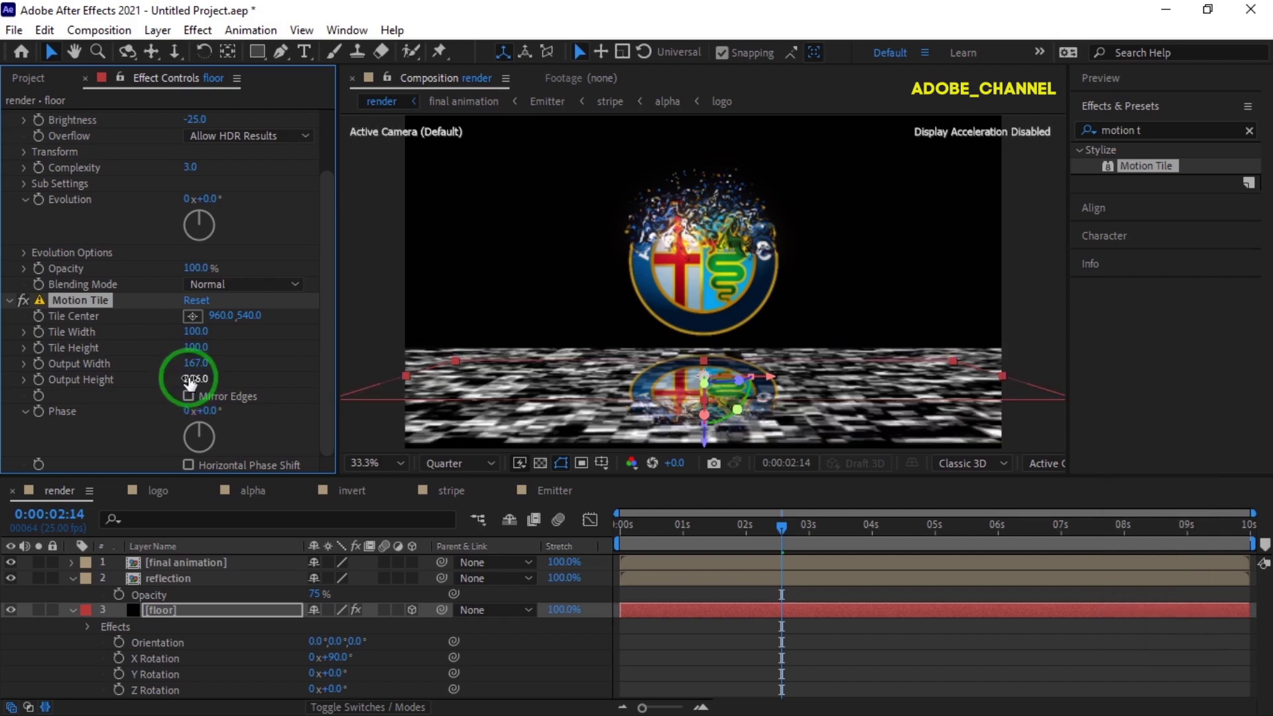
left_click_drag(190, 402, 84, 593)
left_click(188, 601)
Pre-compose the floor into a 'floor' composition, hide it, and add an adjustment layer.
right_click(185, 599)
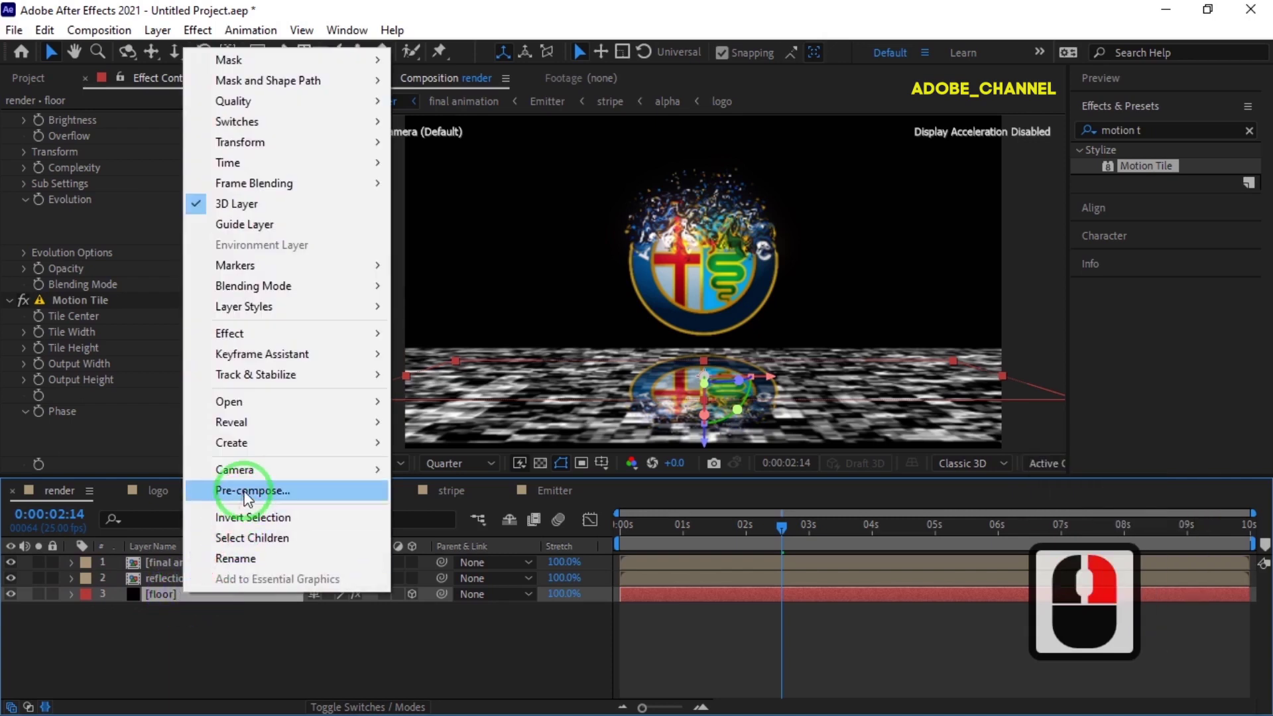
left_click(250, 496)
type("floor")
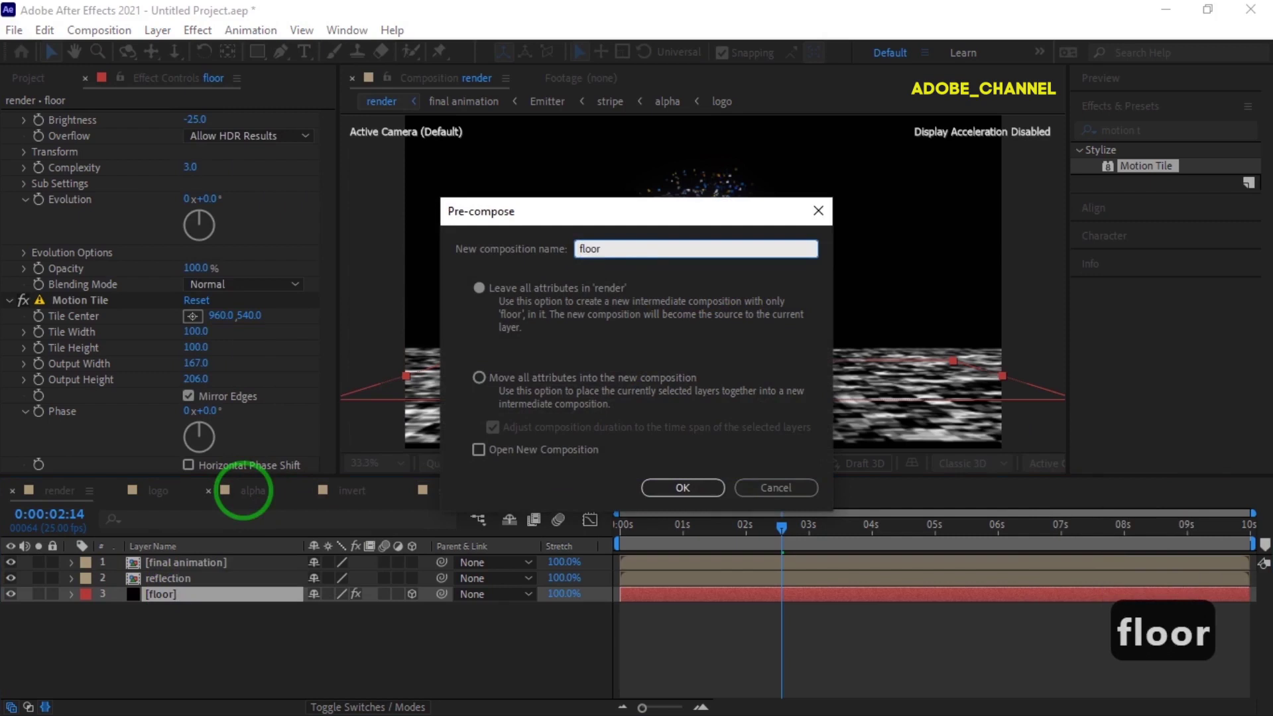
left_click(488, 384)
left_click(695, 497)
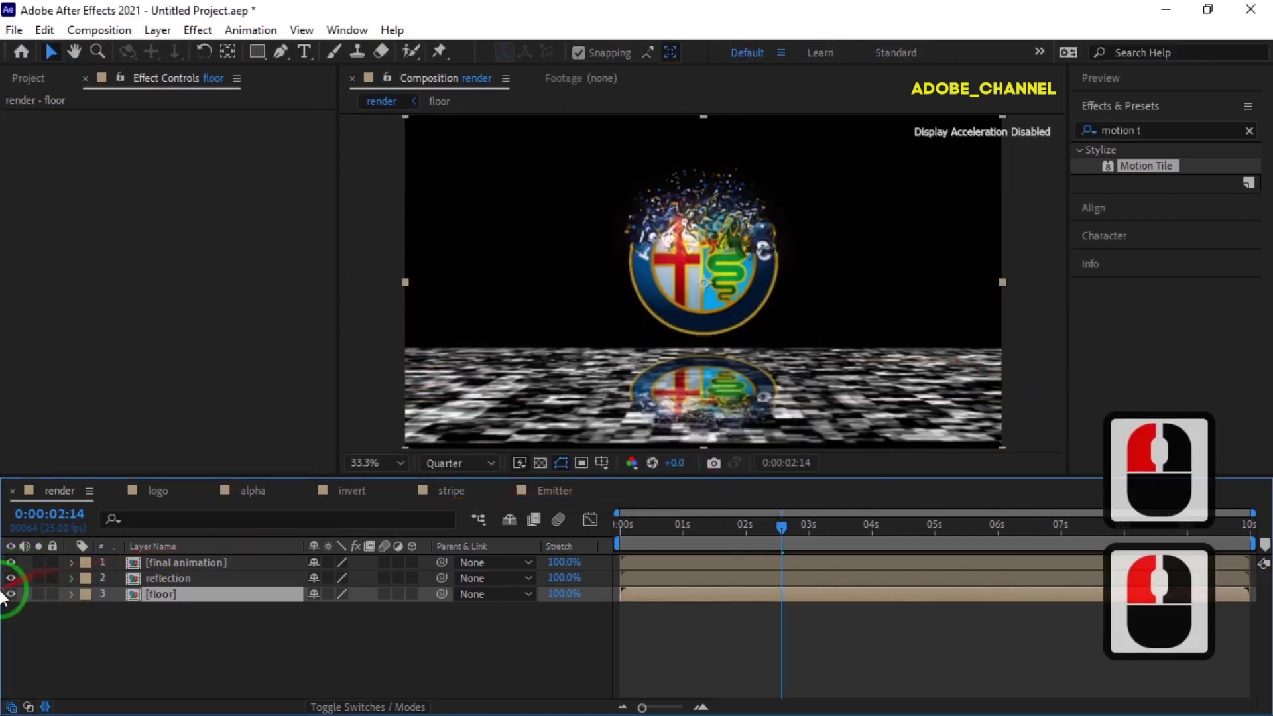
left_click(18, 602)
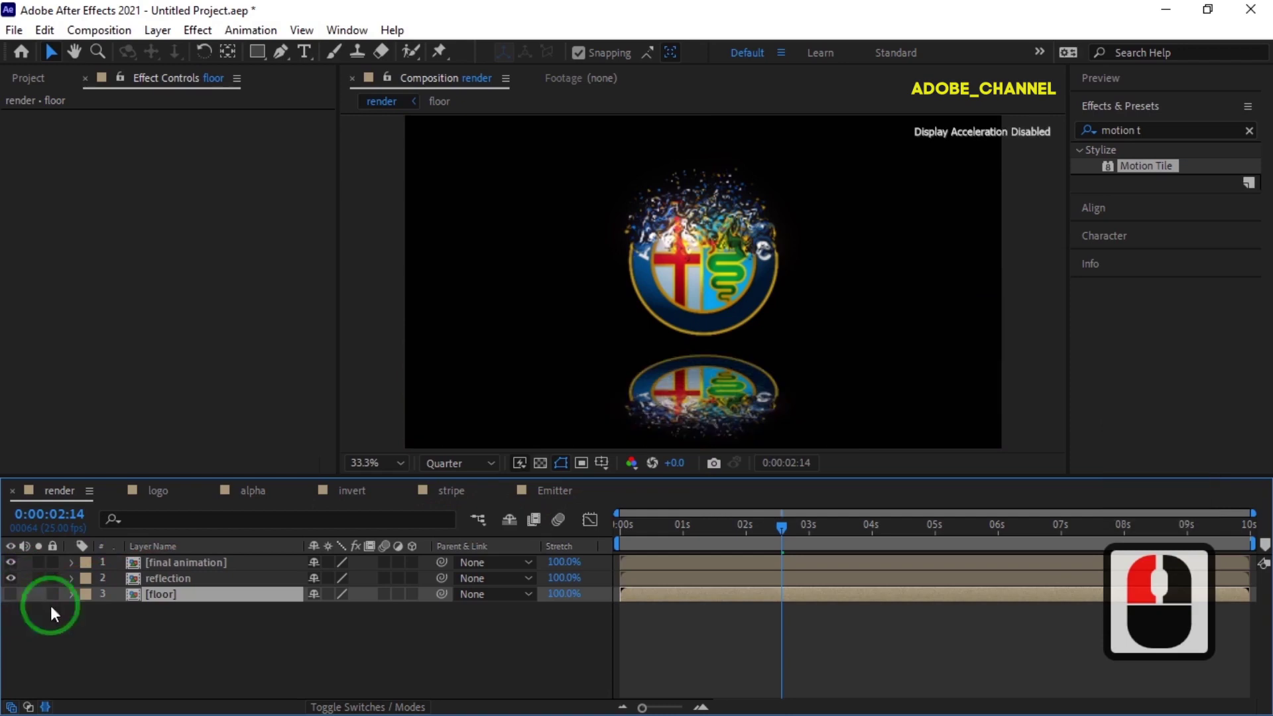
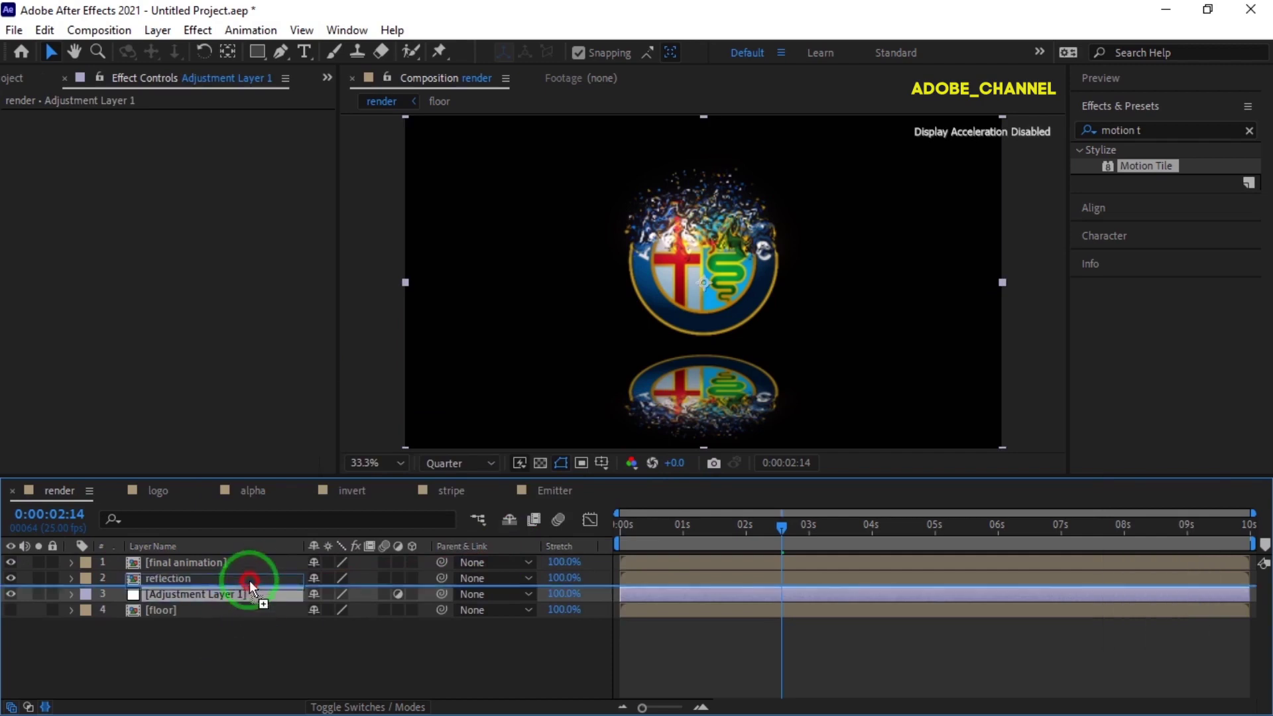
Move the adjustment layer above reflection and apply Compound Blur using floor as Blur Layer at 25.
left_click(255, 578)
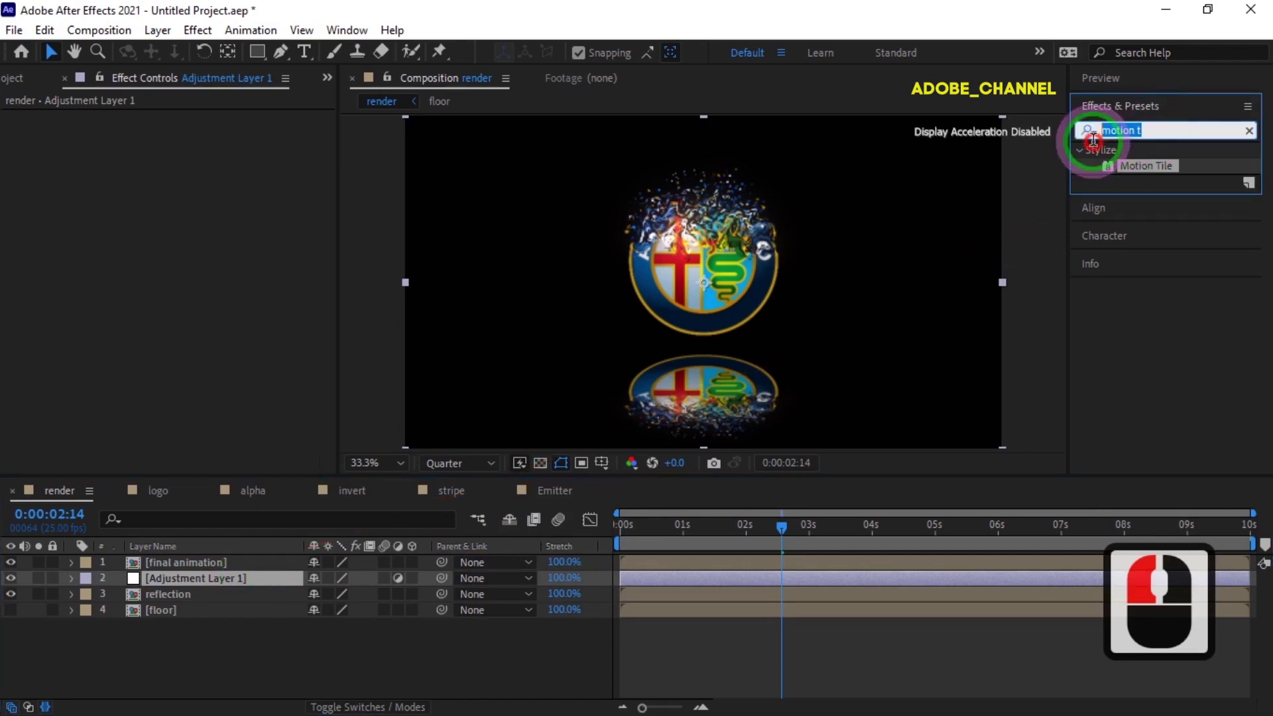
left_click_drag(1099, 146, 1099, 147)
type("compun")
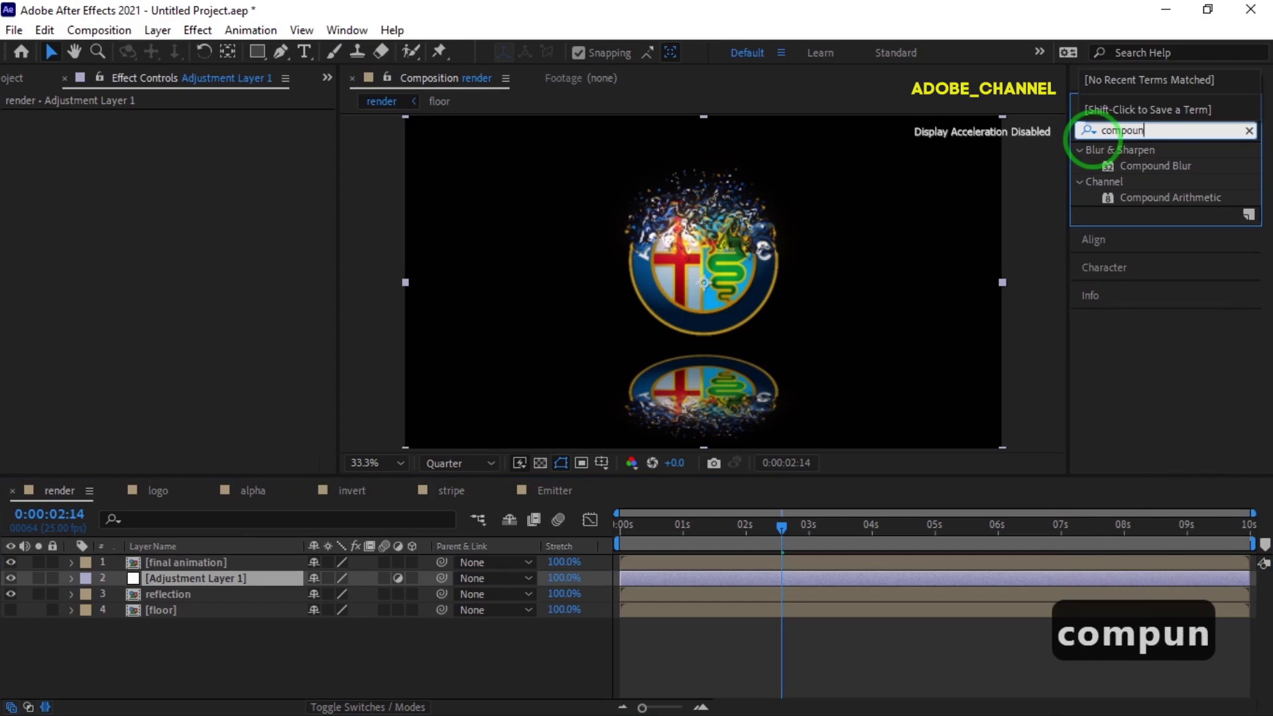
double_click(1169, 170)
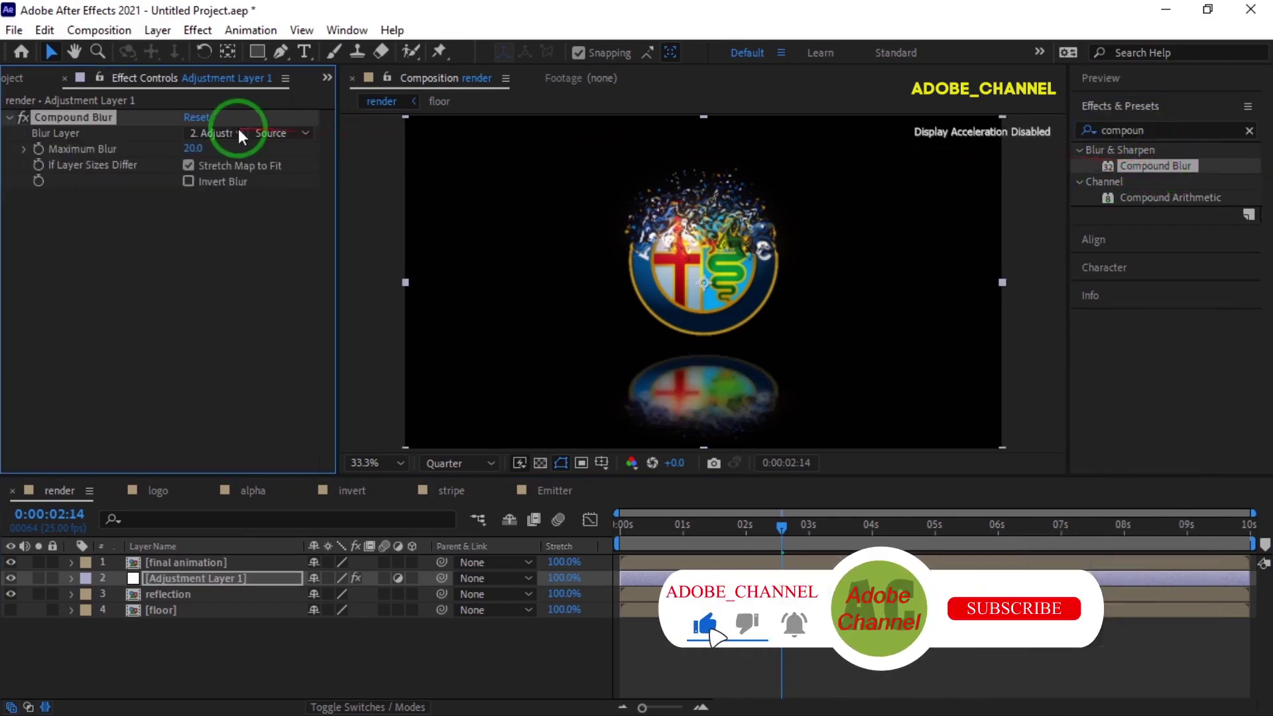
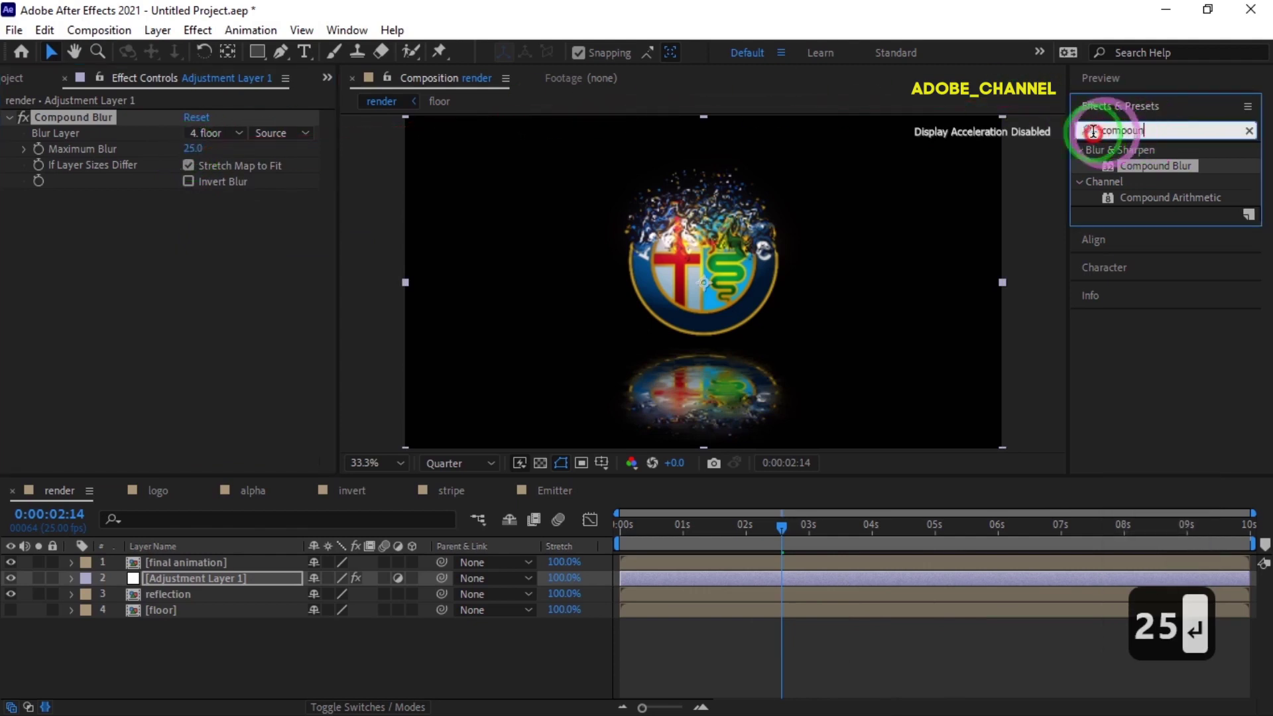
Apply CC Glass to the adjustment layer with its Bump Map set to the floor layer.
left_click_drag(1093, 141, 1094, 140)
type("cc")
type("gl")
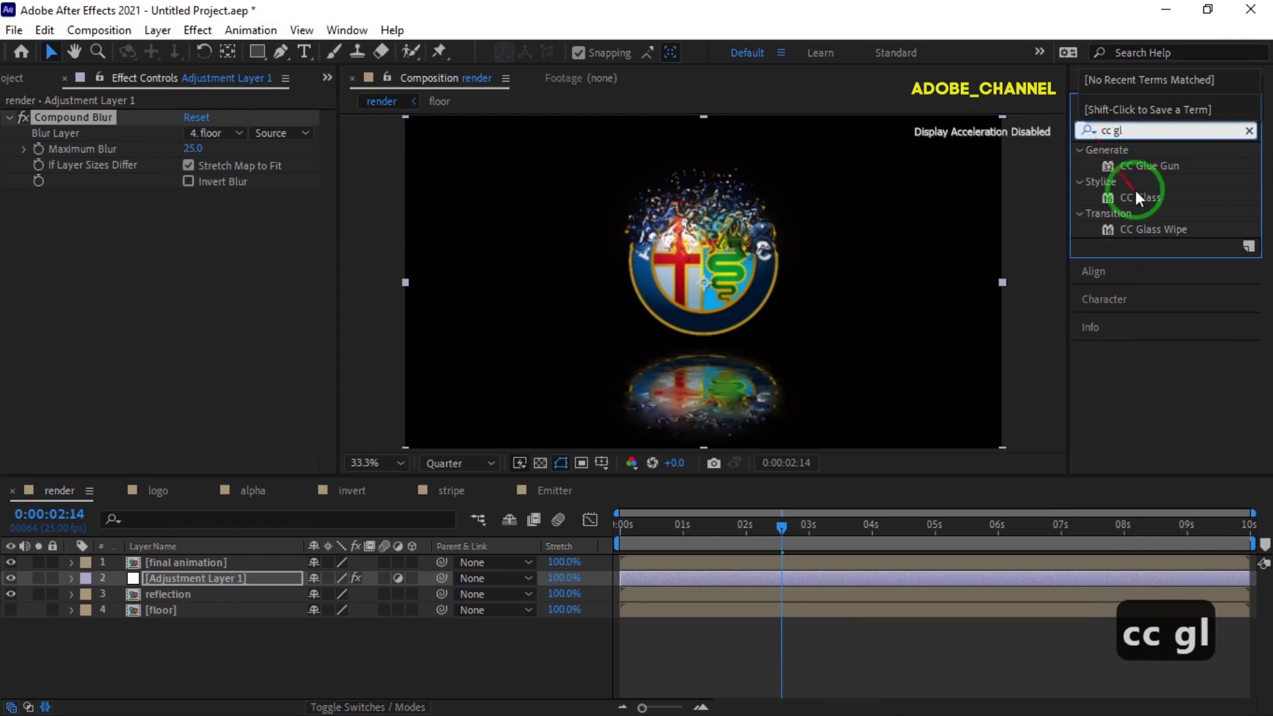
double_click(1150, 200)
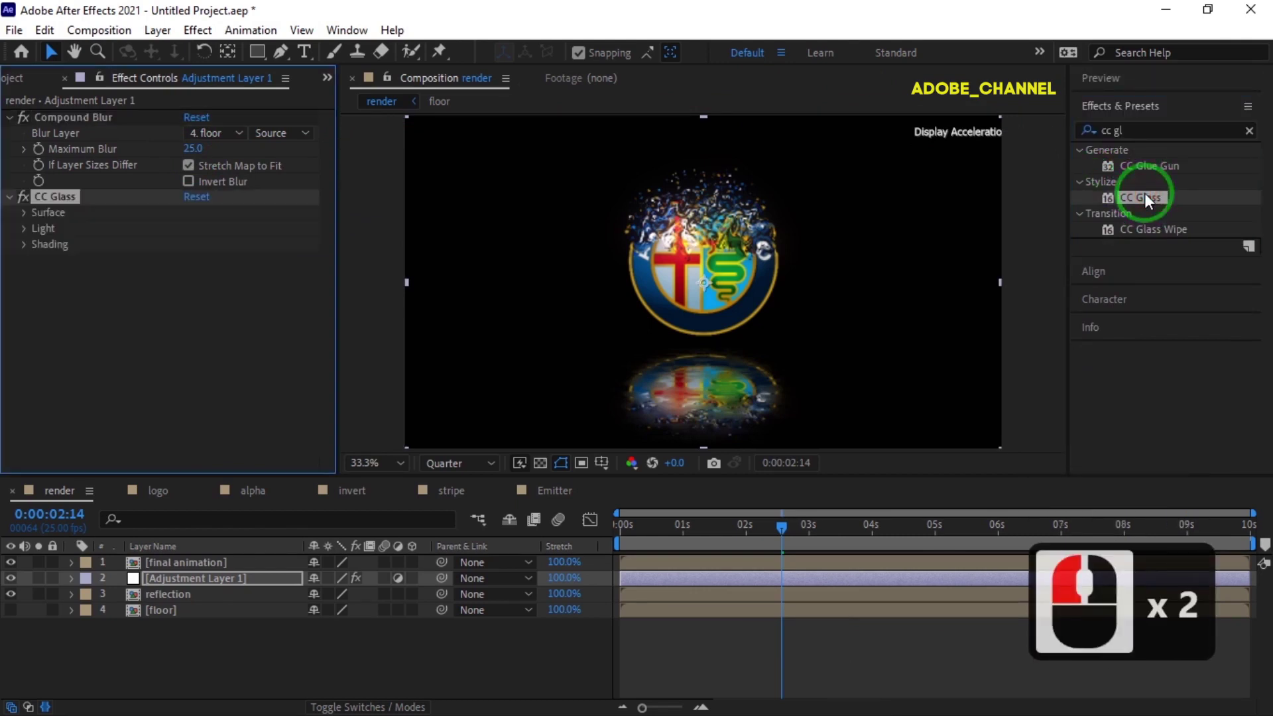
left_click(32, 219)
left_click(242, 231)
left_click(241, 342)
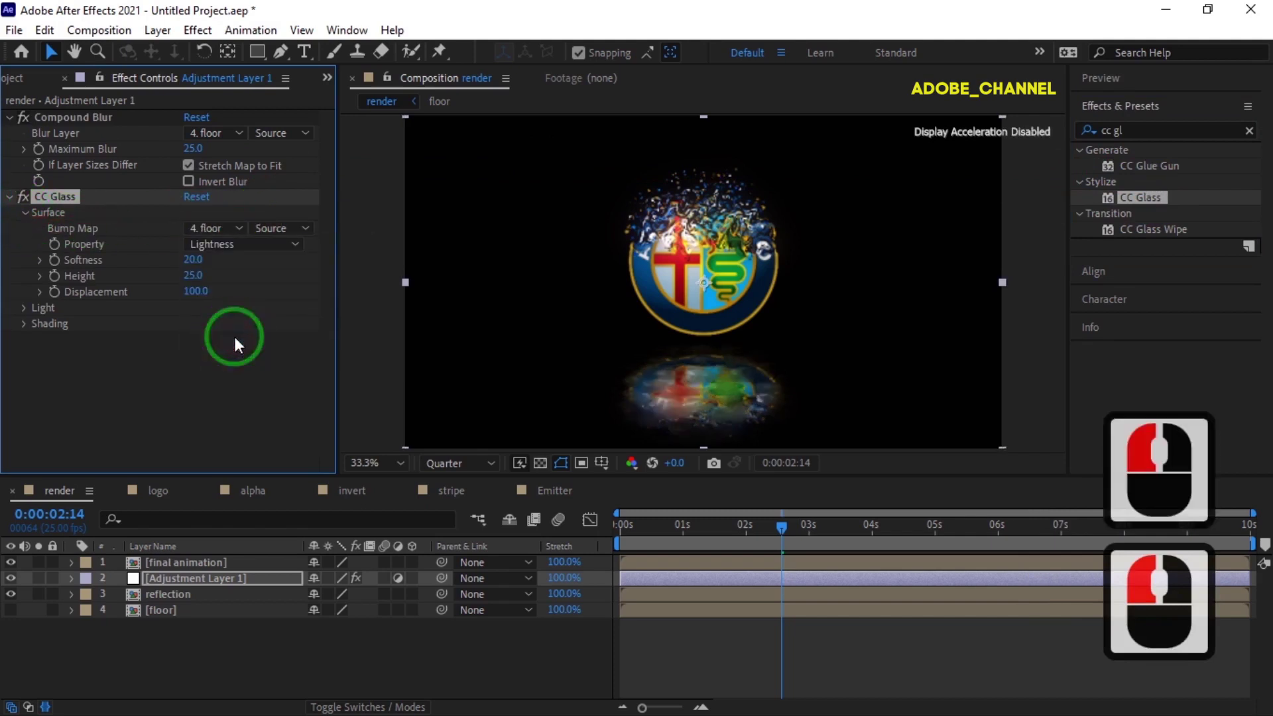
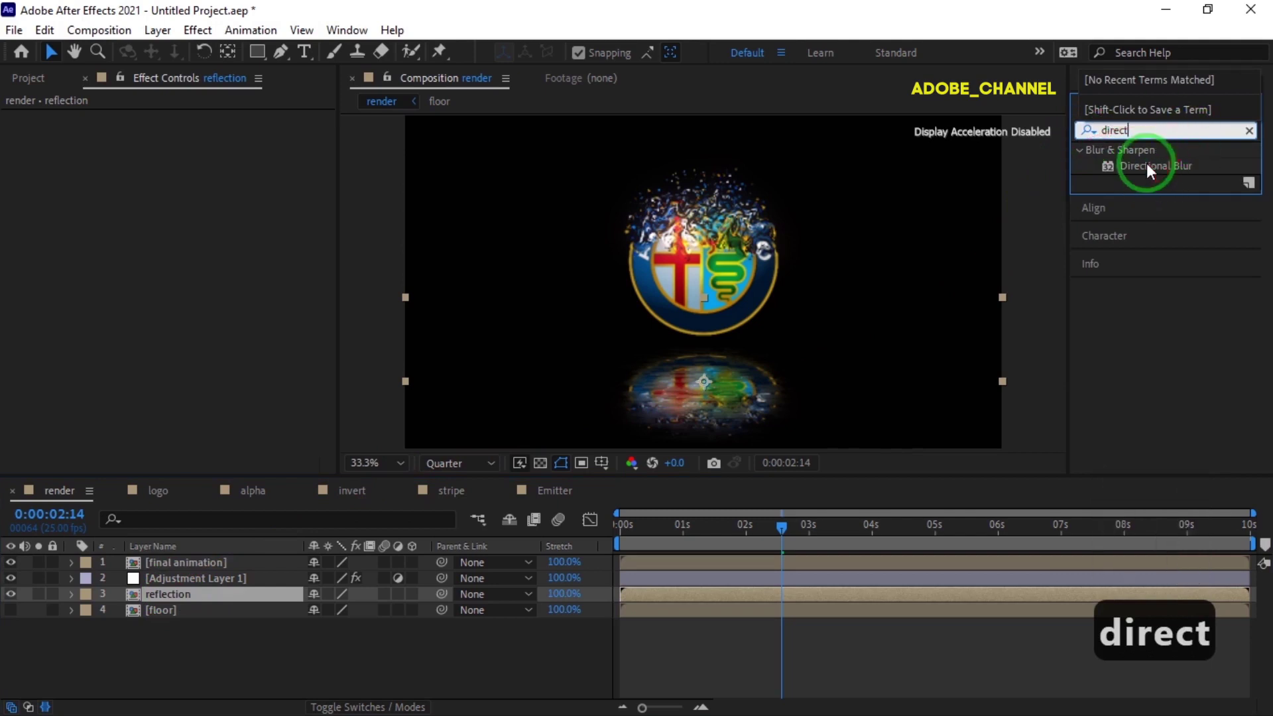
Apply Directional Blur to the reflection layer with its direction set to 90°.
double_click(1152, 170)
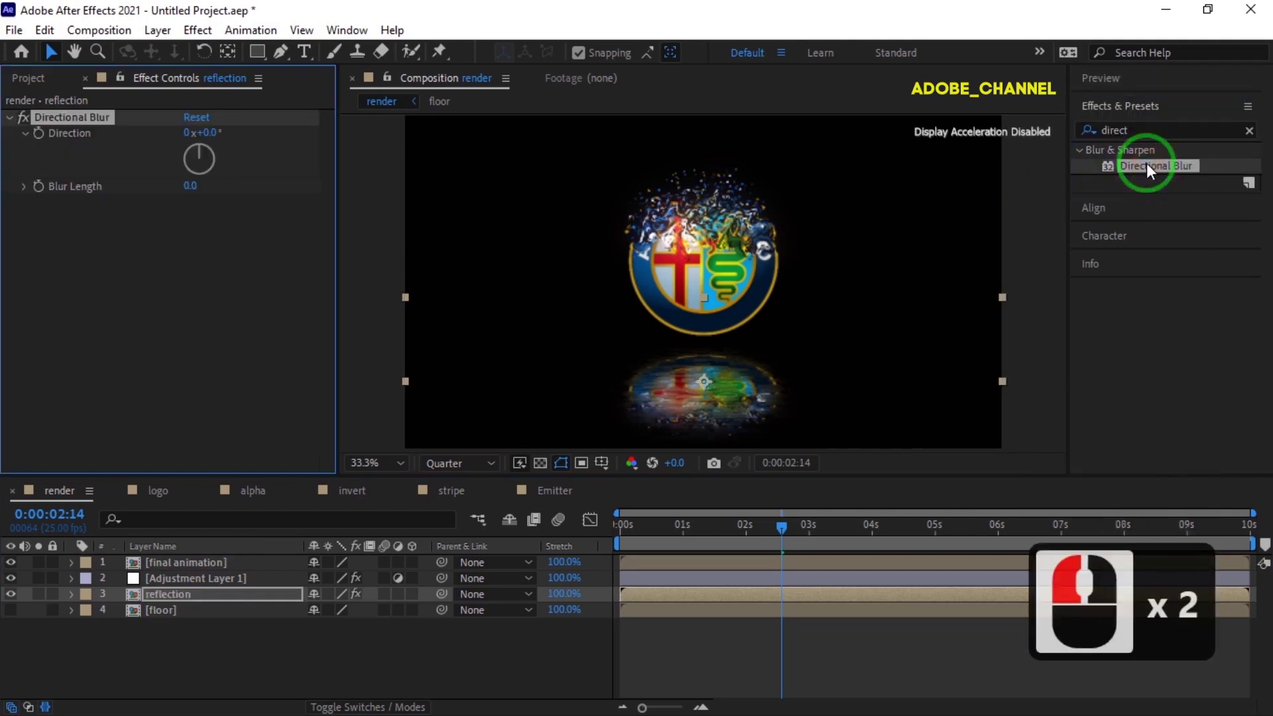
left_click(220, 125)
type("90")
key("Return")
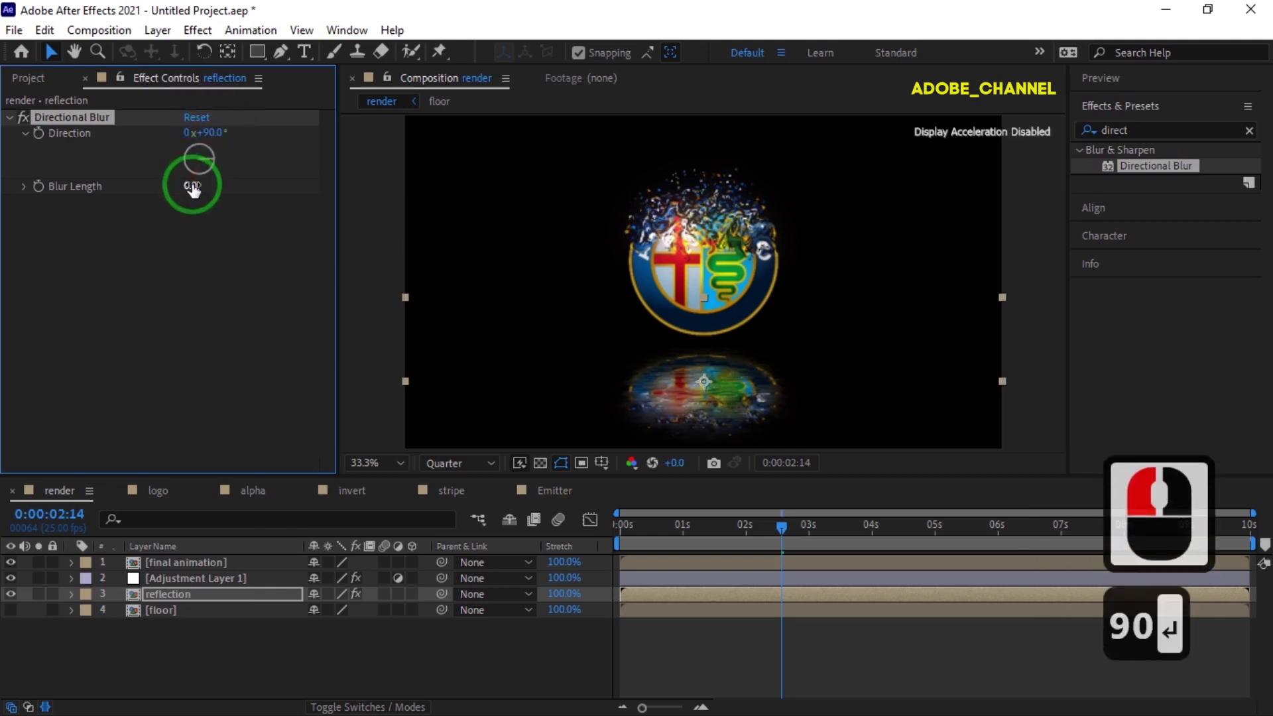
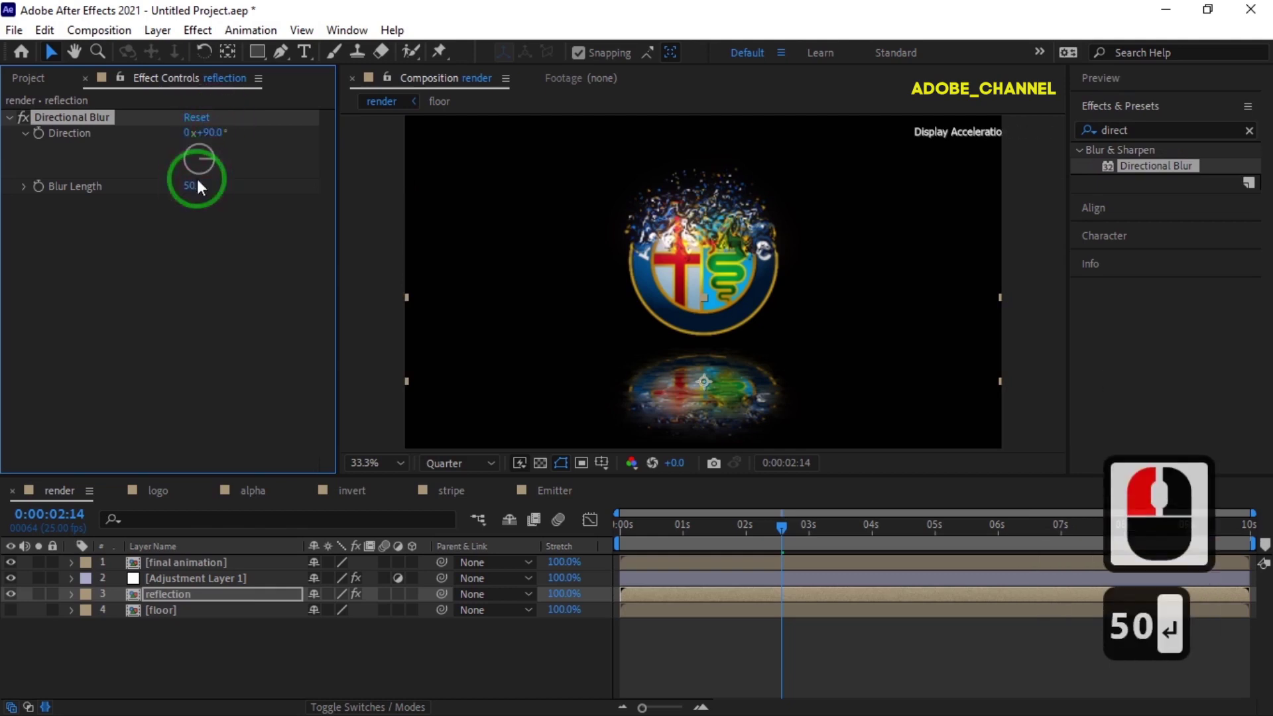
Create a new solid named bg and move it to the bottom of the layer stack.
right_click(211, 645)
left_click(495, 470)
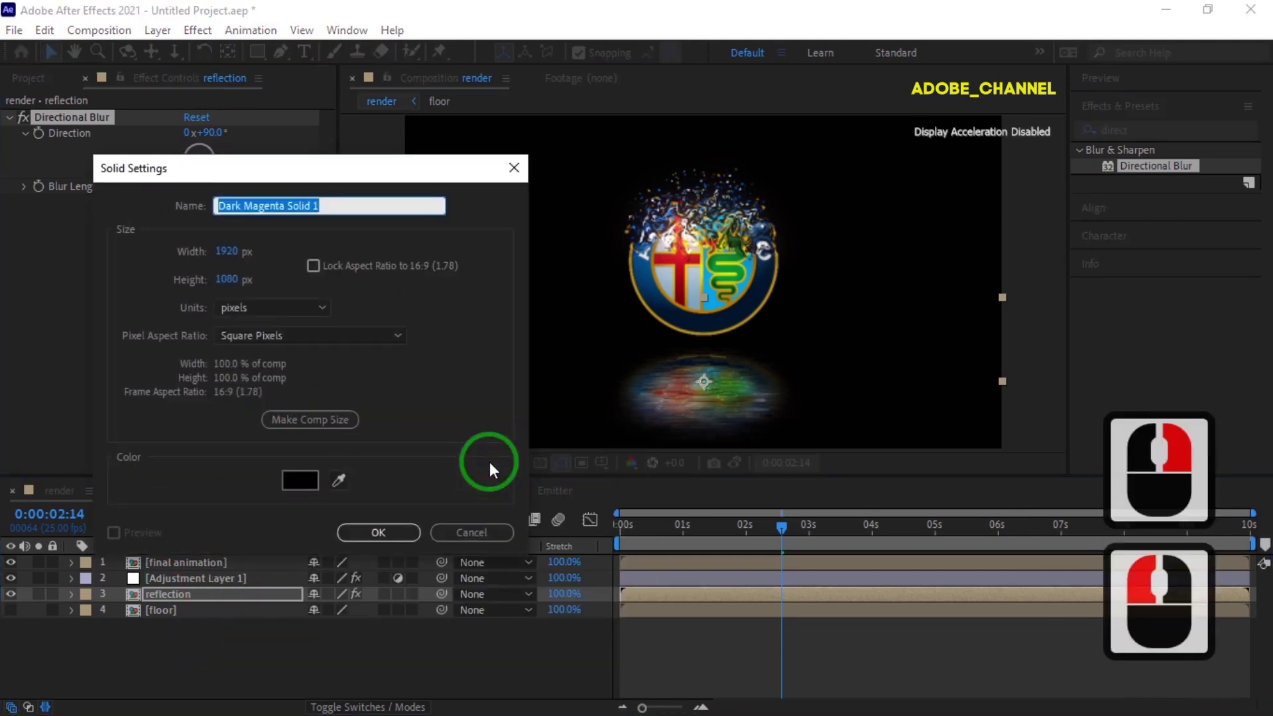
type("bg")
left_click(359, 538)
left_click_drag(356, 537, 259, 641)
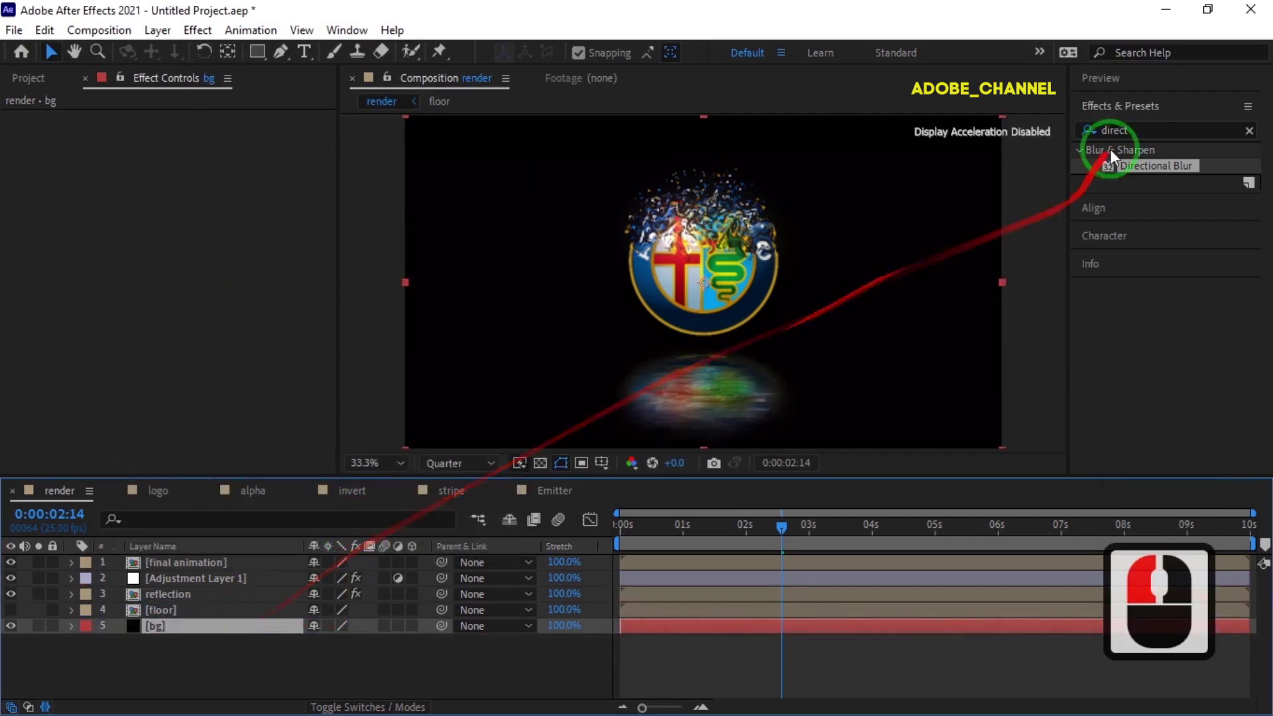
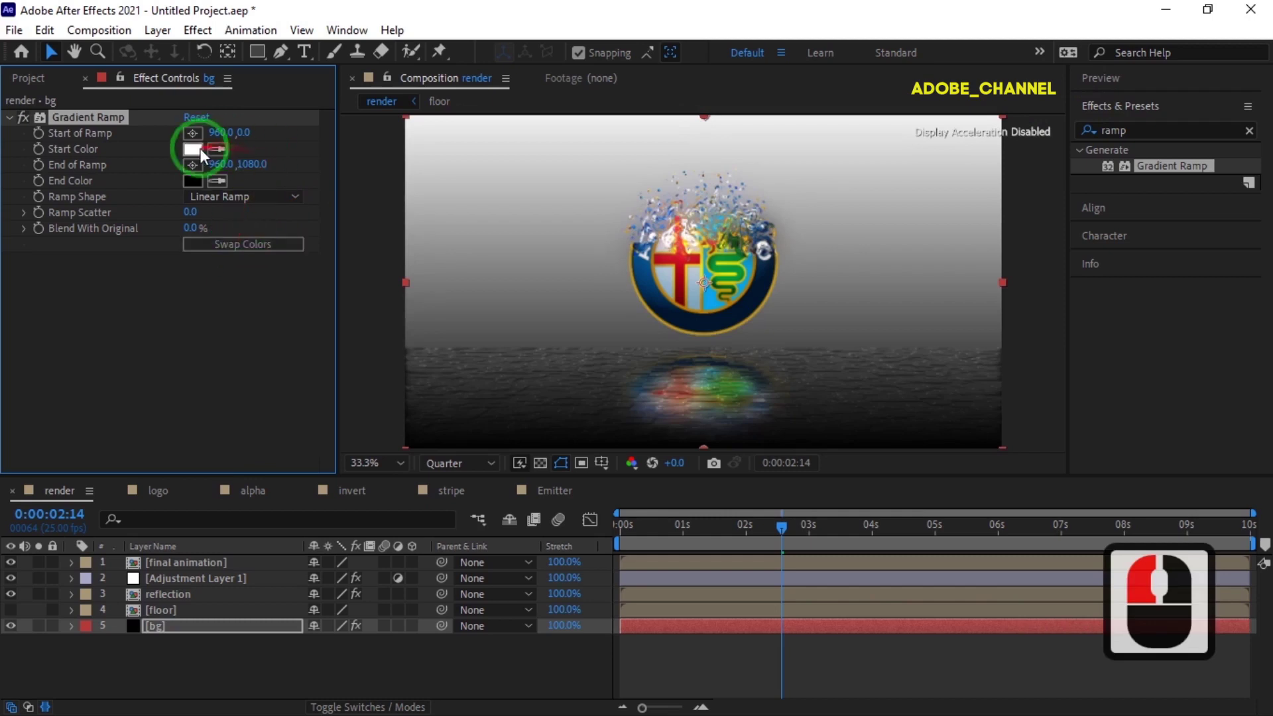
Give bg a Gradient Ramp with a dark blue start colour and a shifted start point.
left_click(201, 155)
left_click(419, 178)
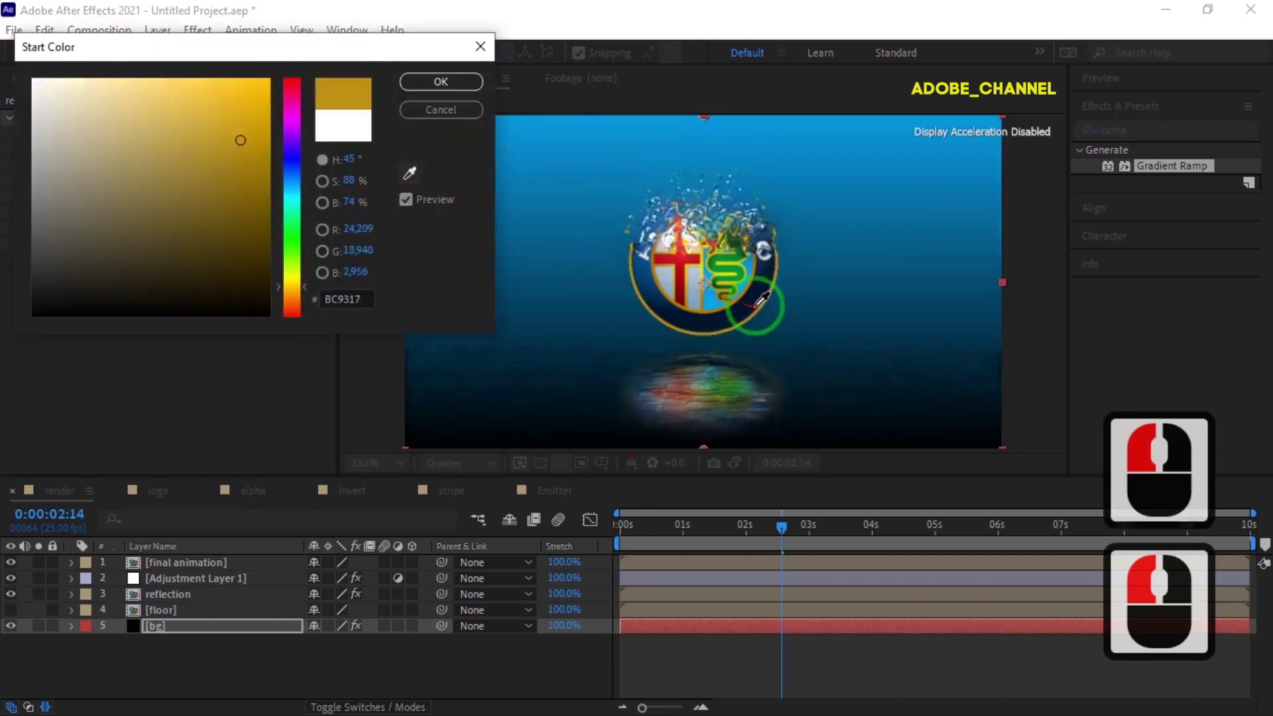
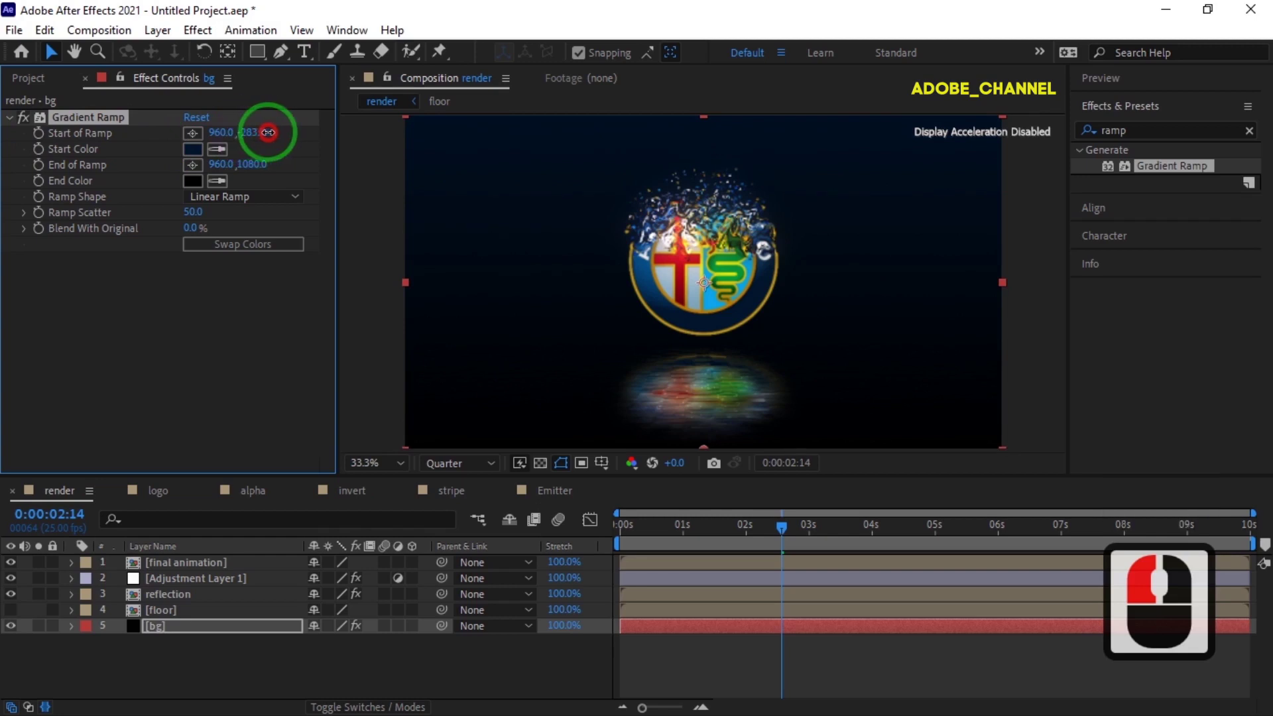
left_click(275, 139)
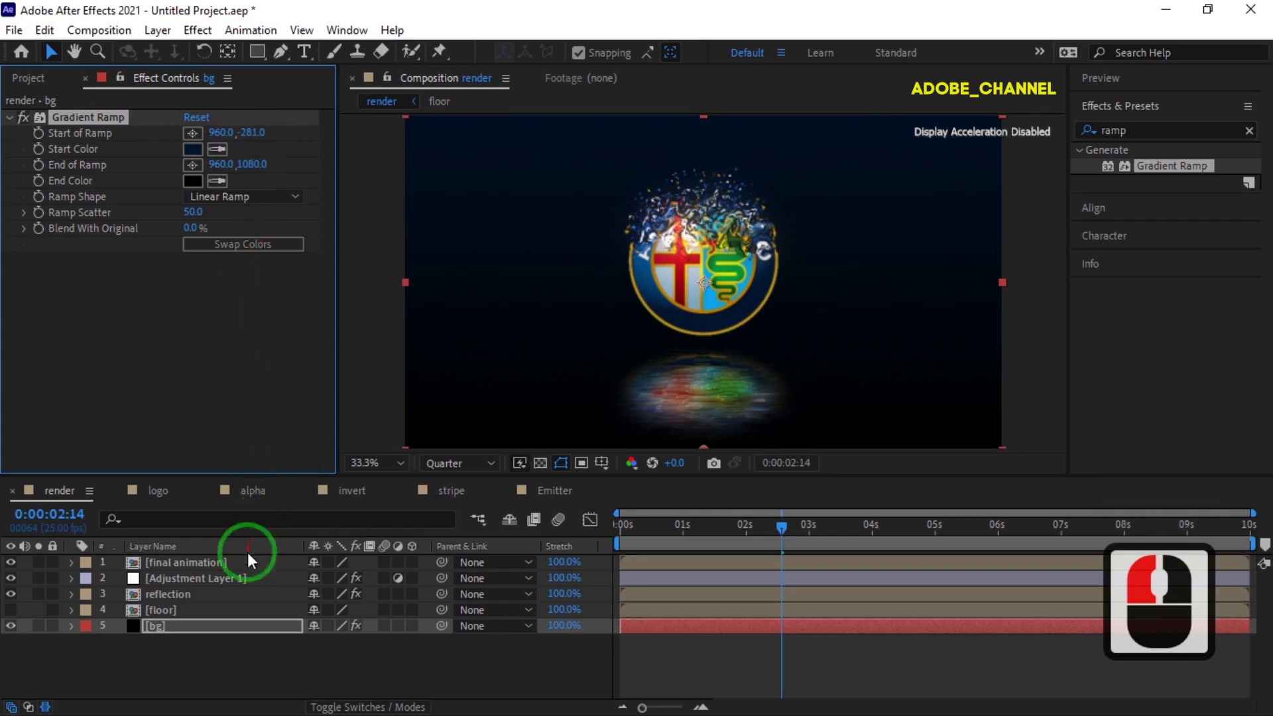
Add a new two-node camera, Camera 1, with the 35mm preset to the render composition.
right_click(317, 450)
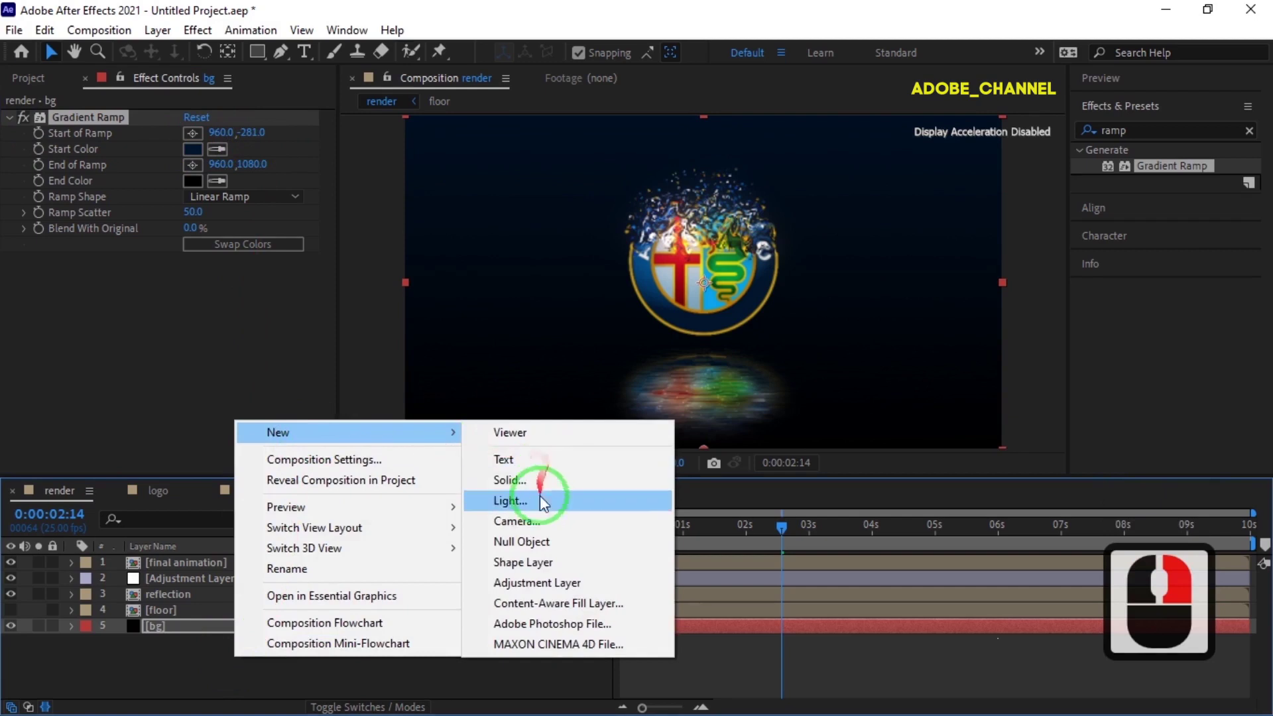
left_click(532, 531)
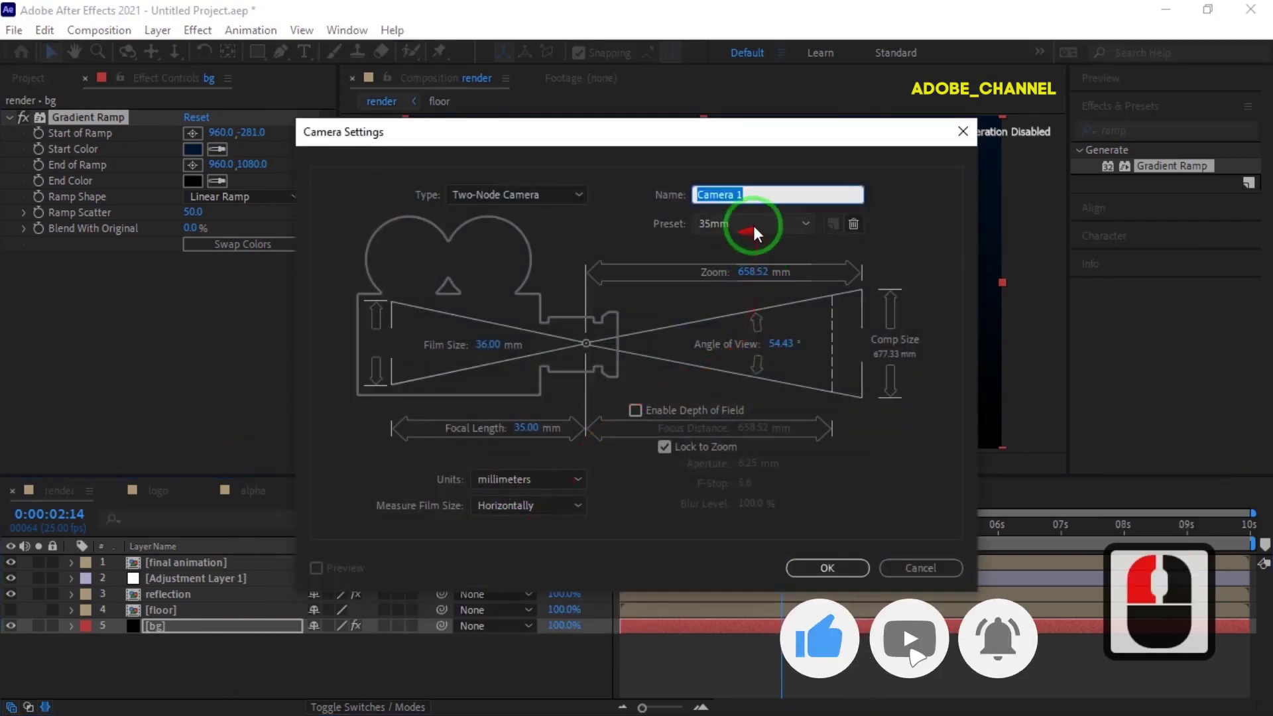
left_click(780, 232)
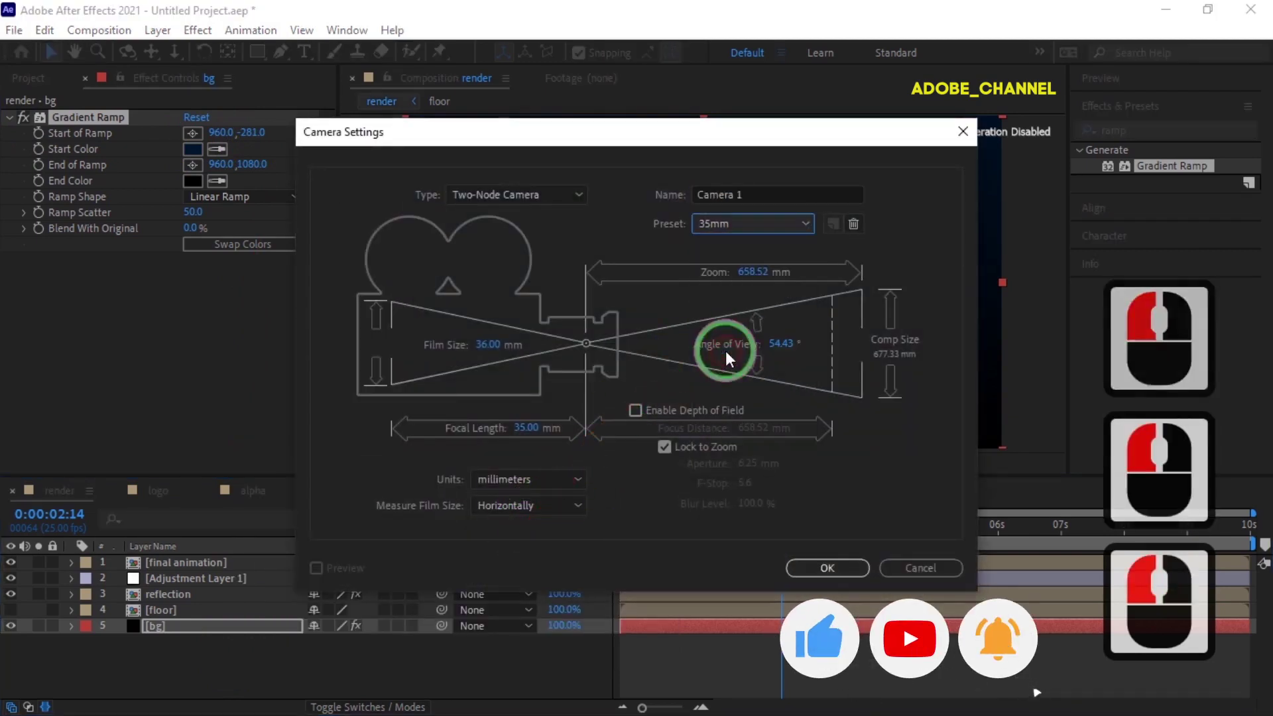
left_click(731, 365)
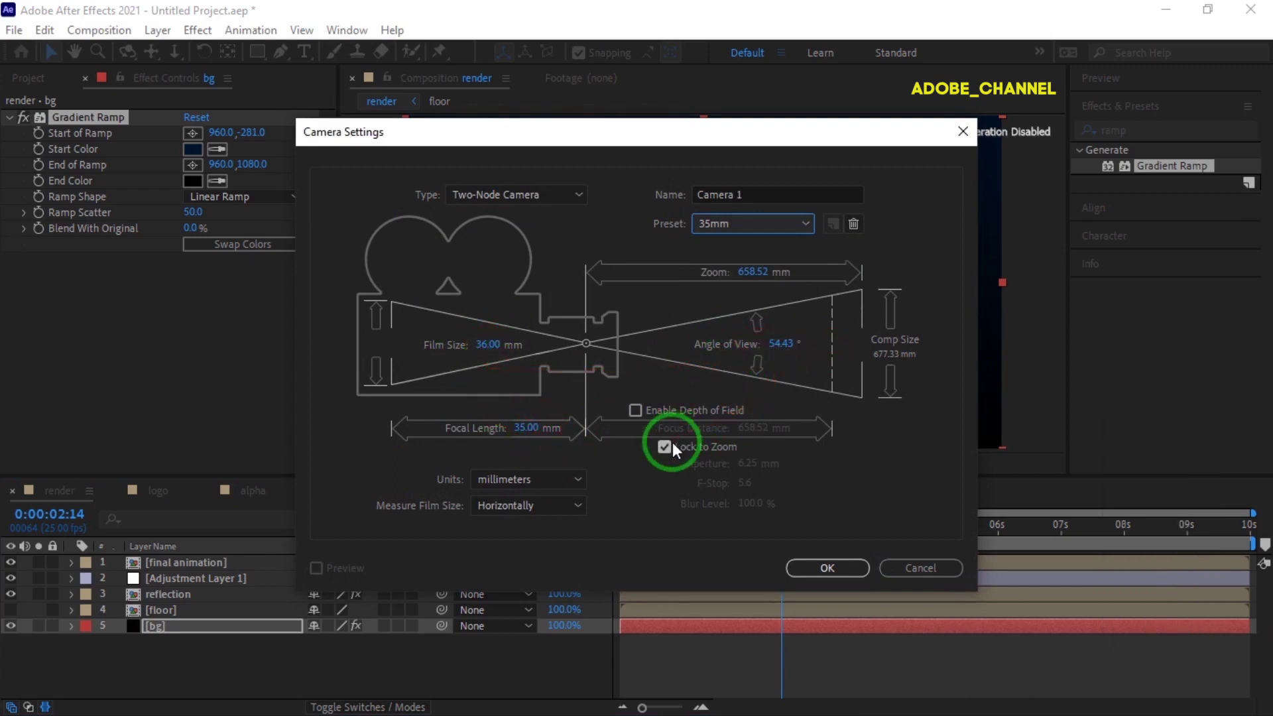
left_click(674, 451)
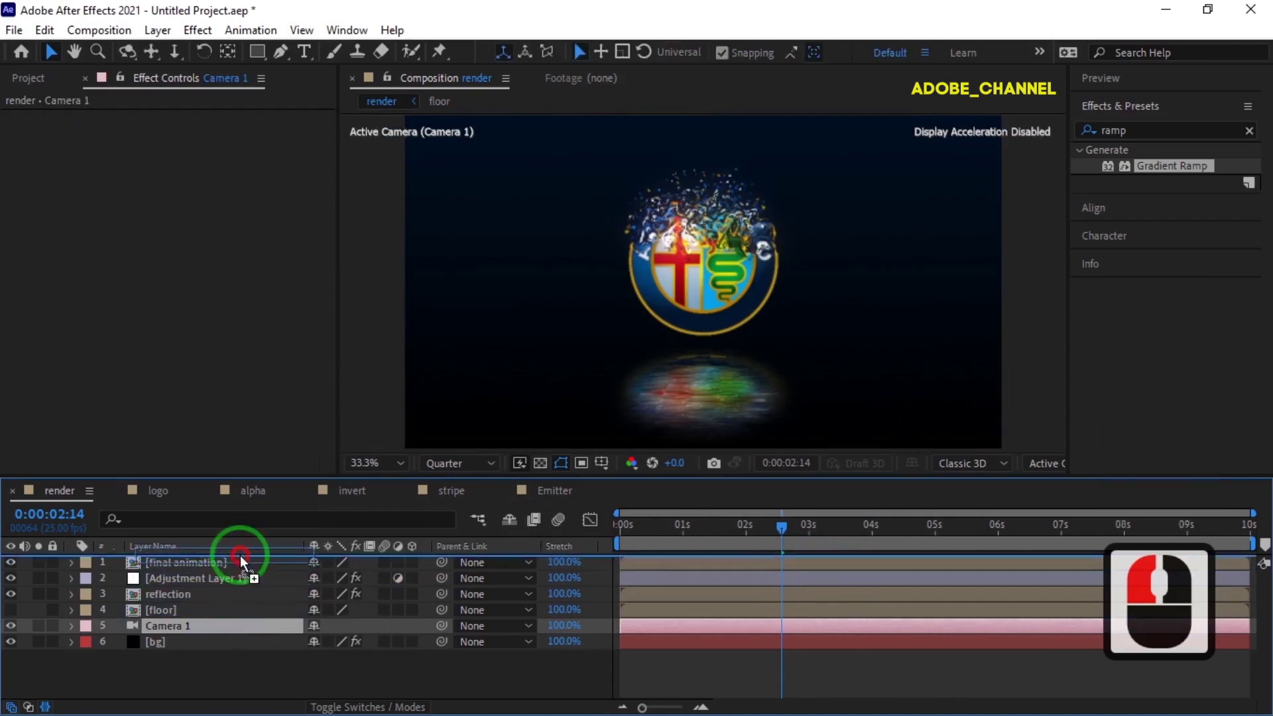
Move Camera 1 to the top, make final animation and reflection 3D, and reveal the camera's Position.
left_click(244, 564)
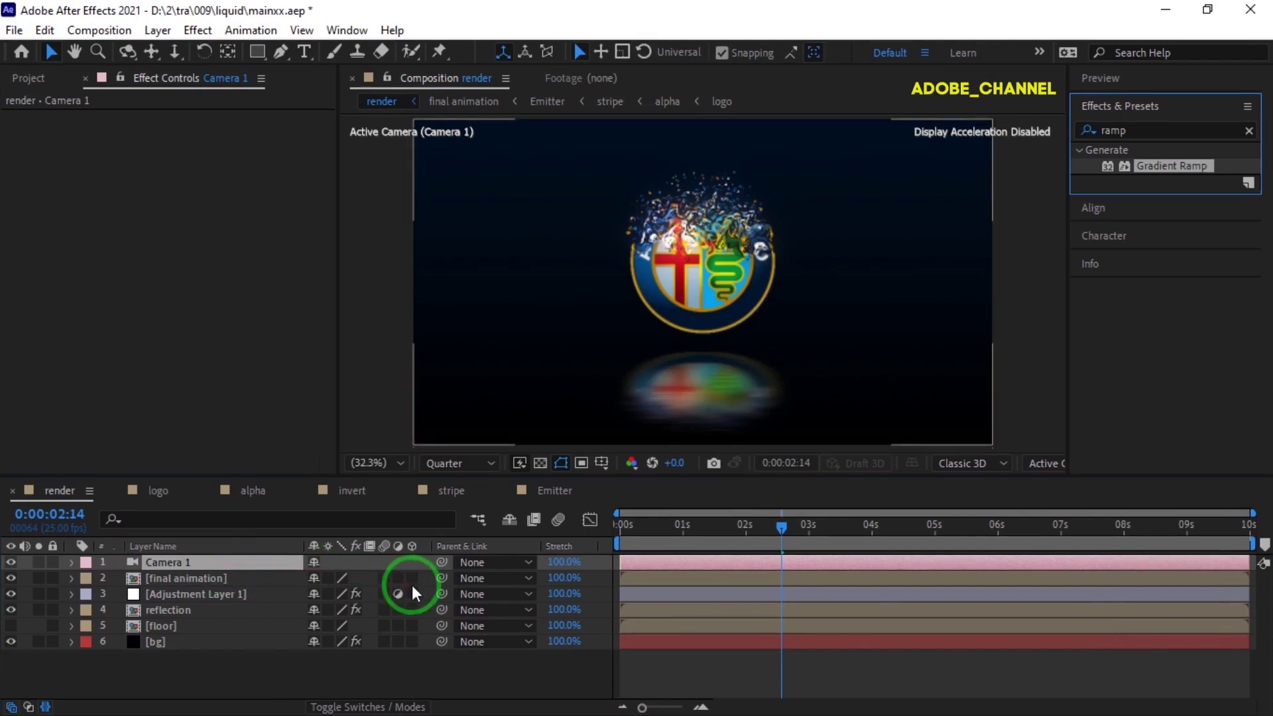
left_click(418, 586)
left_click(418, 613)
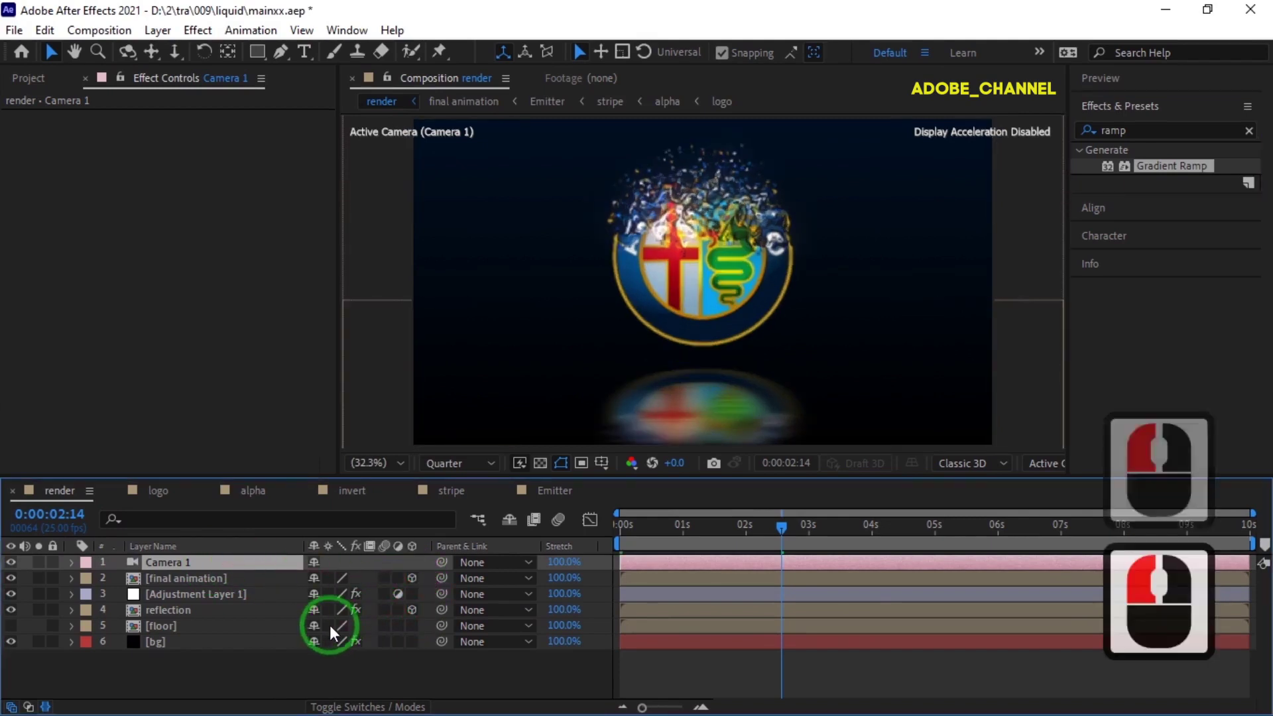
left_click(335, 632)
left_click(333, 631)
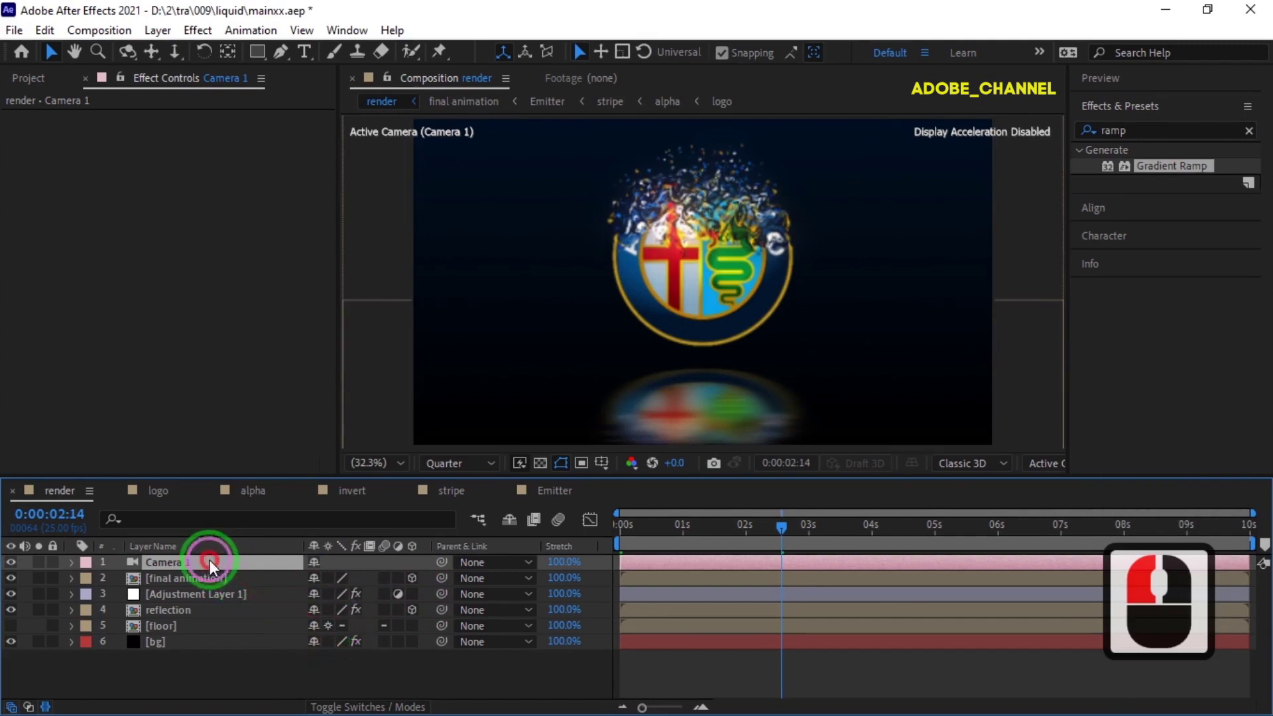
key("p")
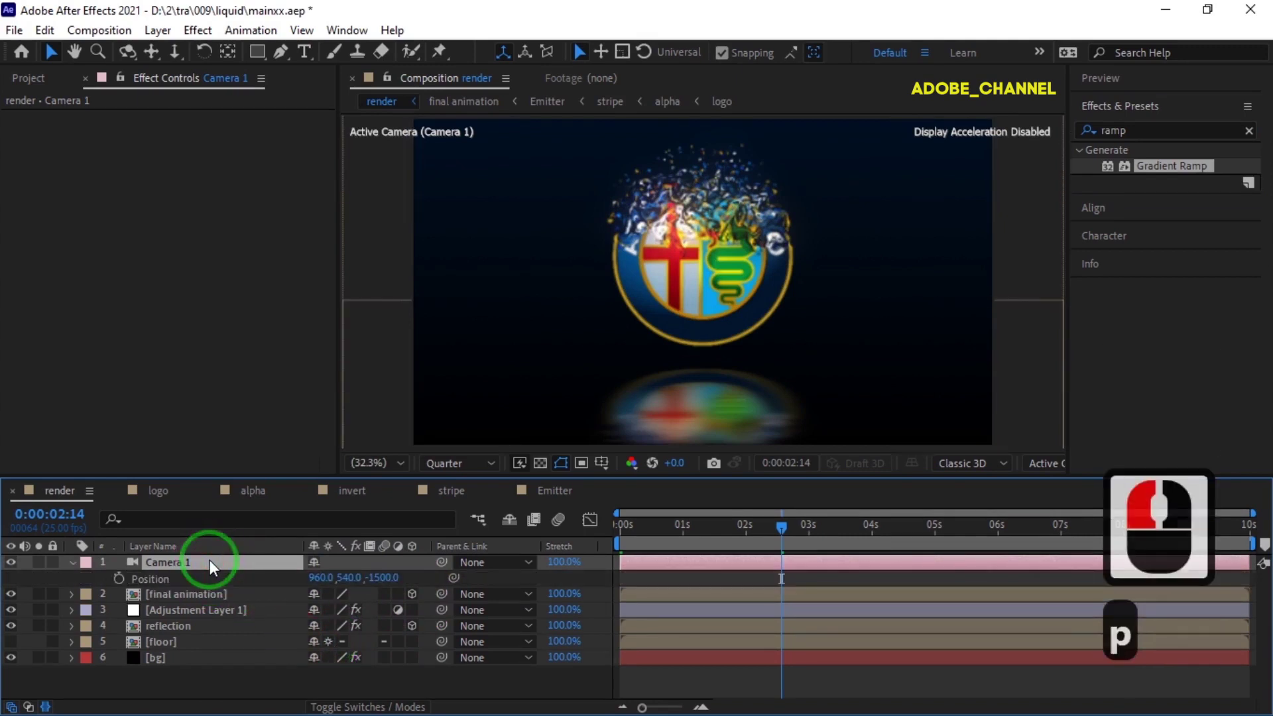
type("p")
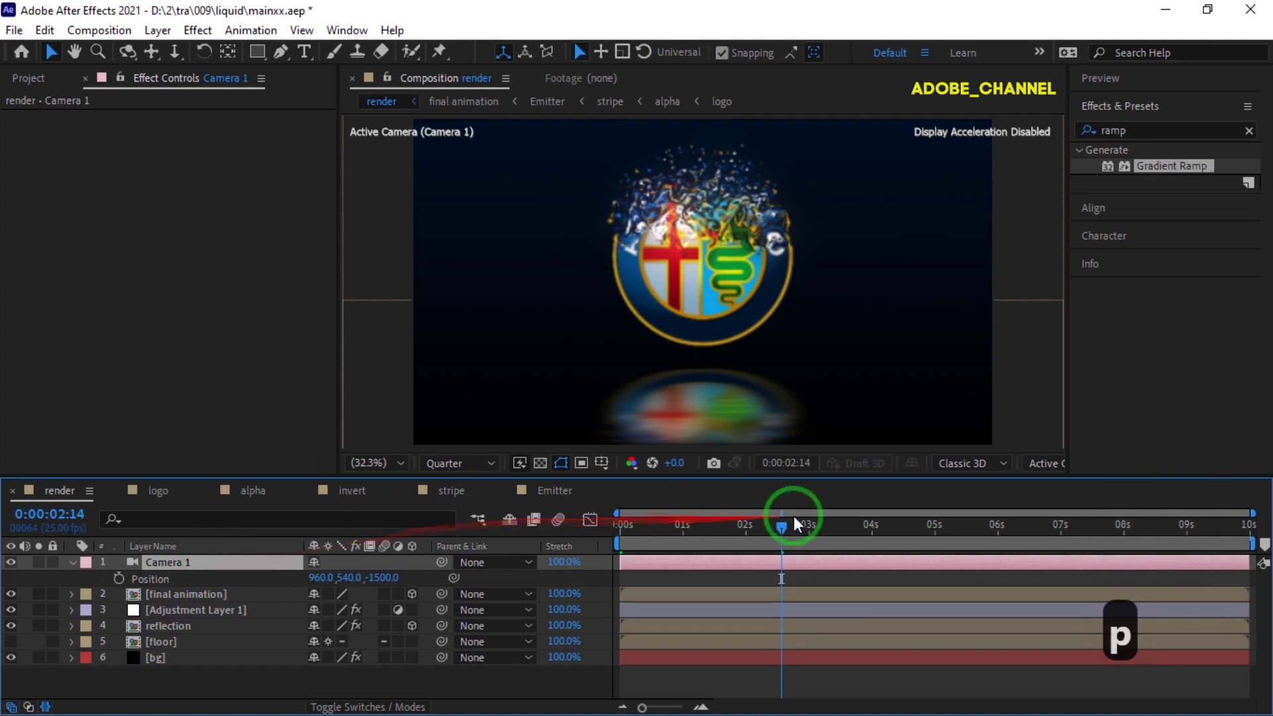
Keyframe the camera's Z position at -2000 at 0s for a push-in ending at 8s, then preview it.
left_click(616, 539)
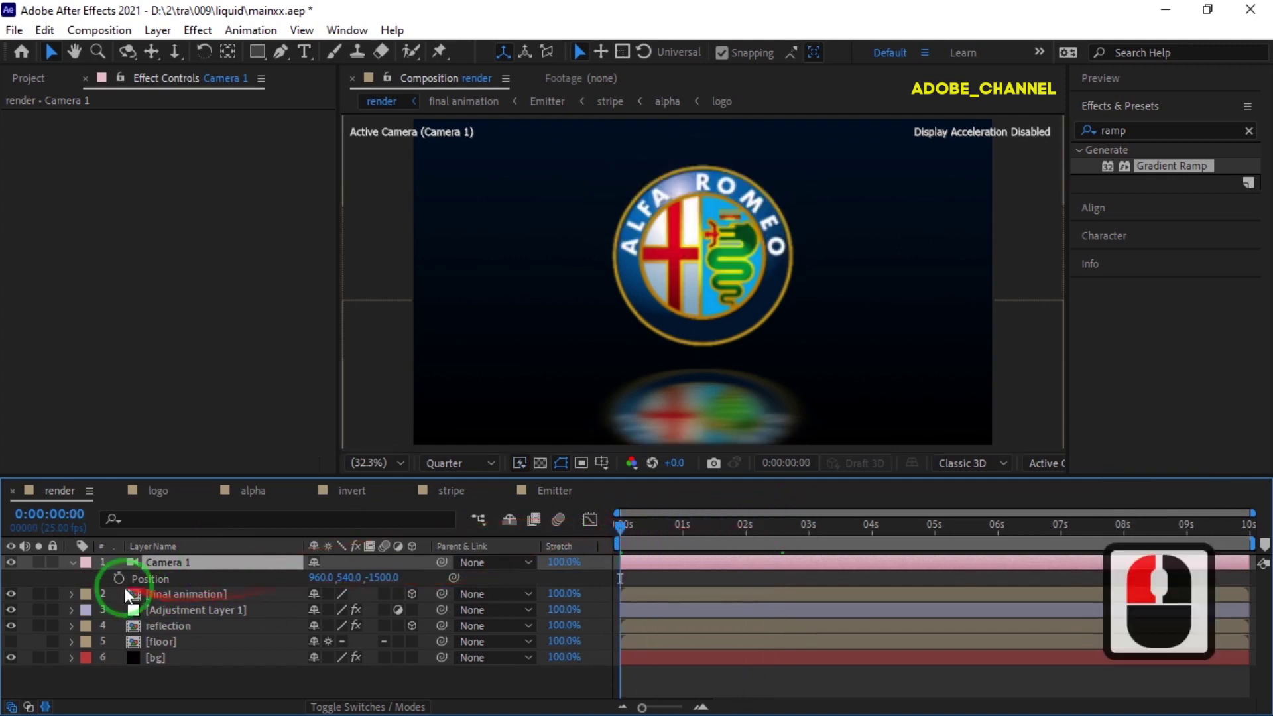
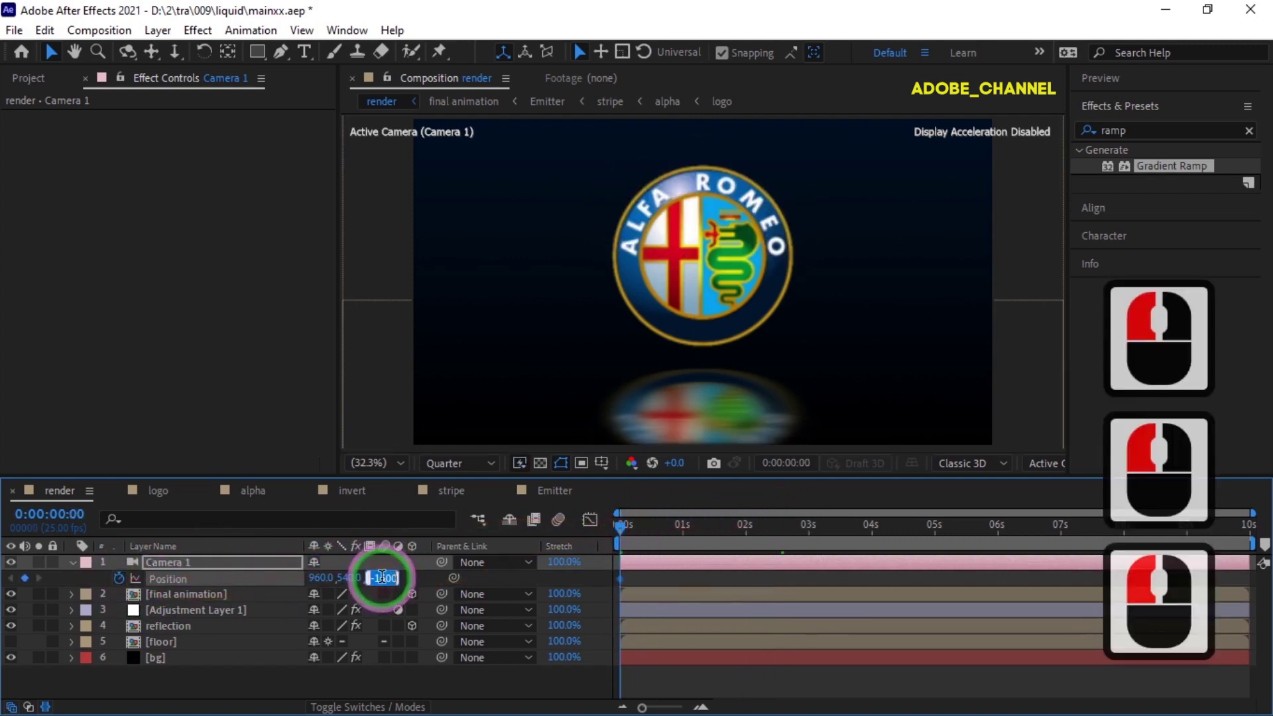
type("-20")
key("Return")
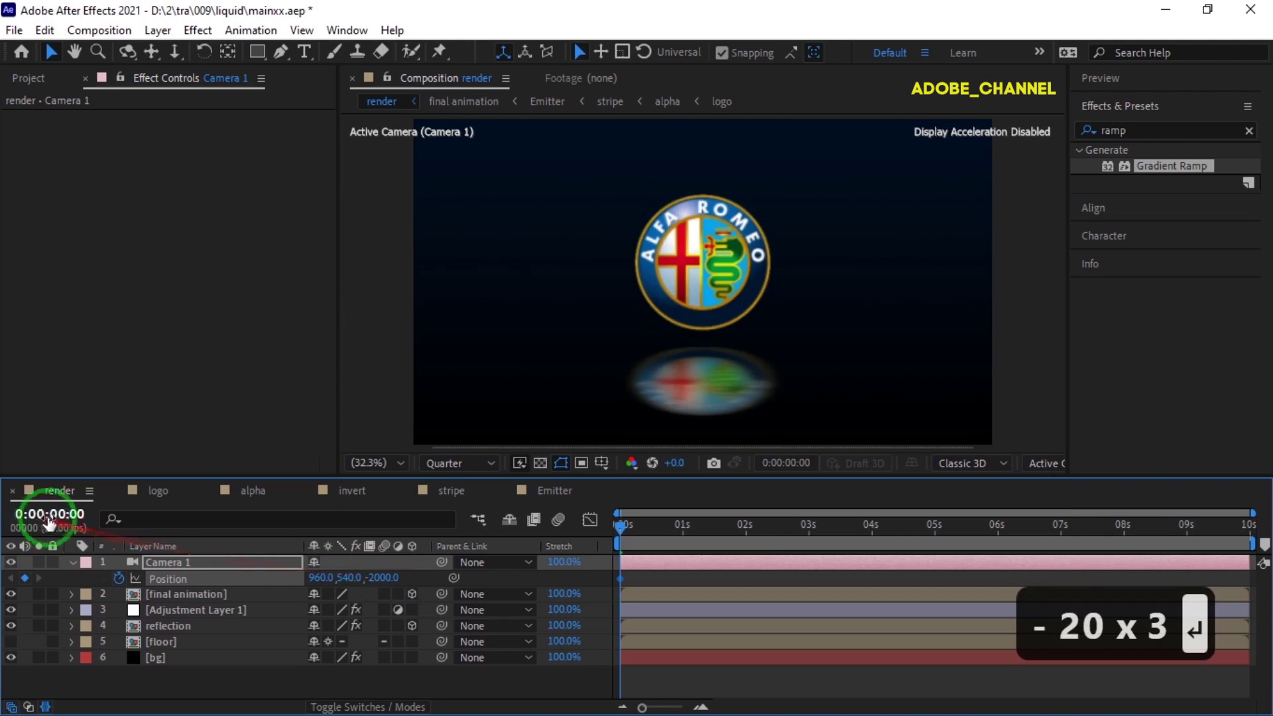
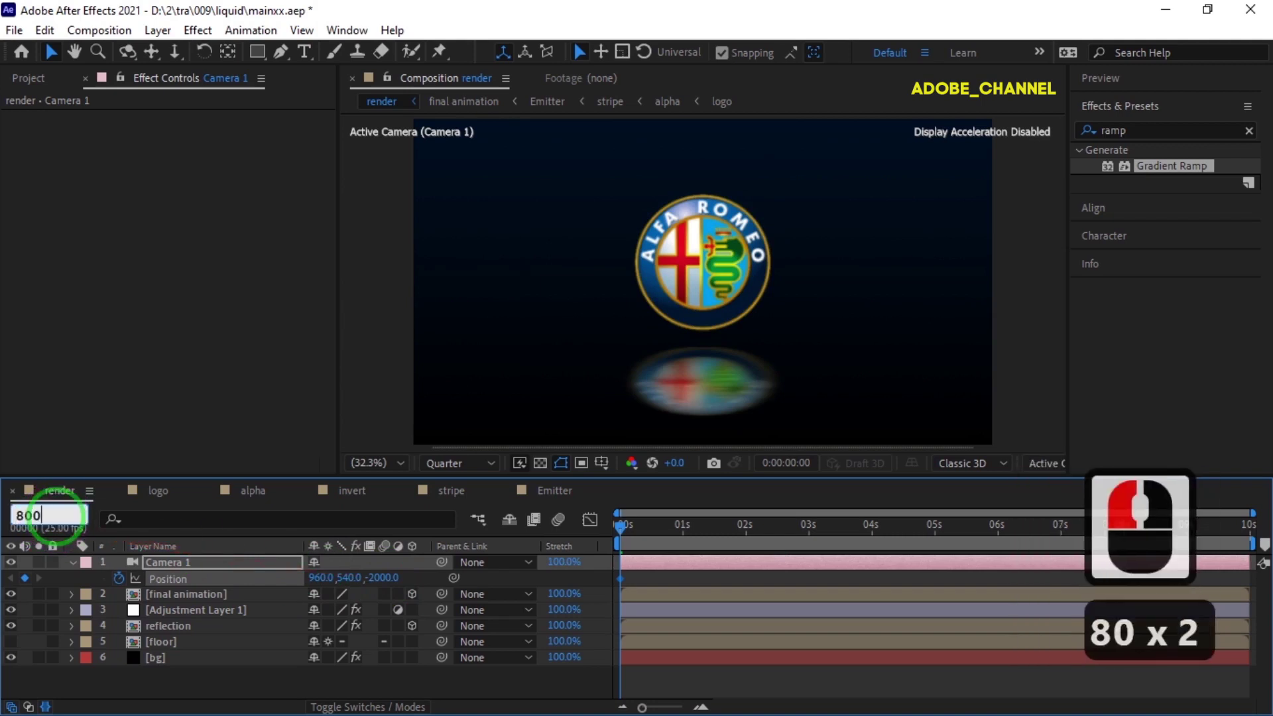
key("Return")
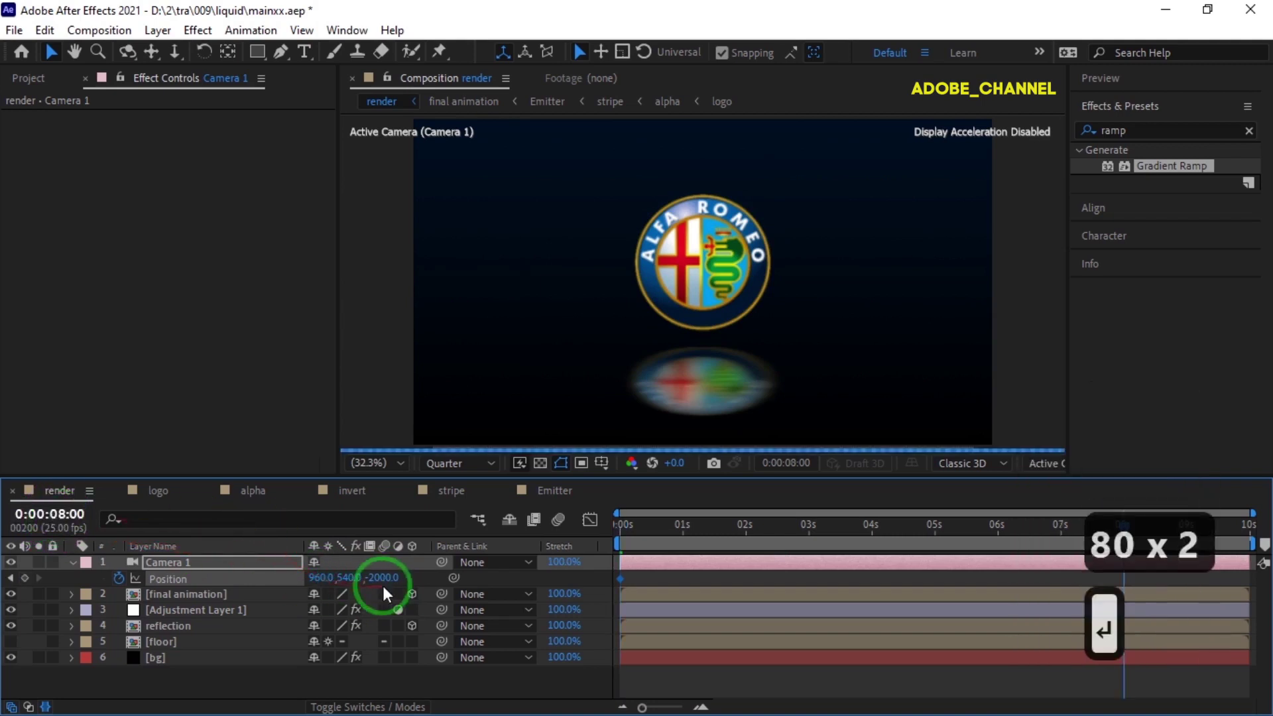
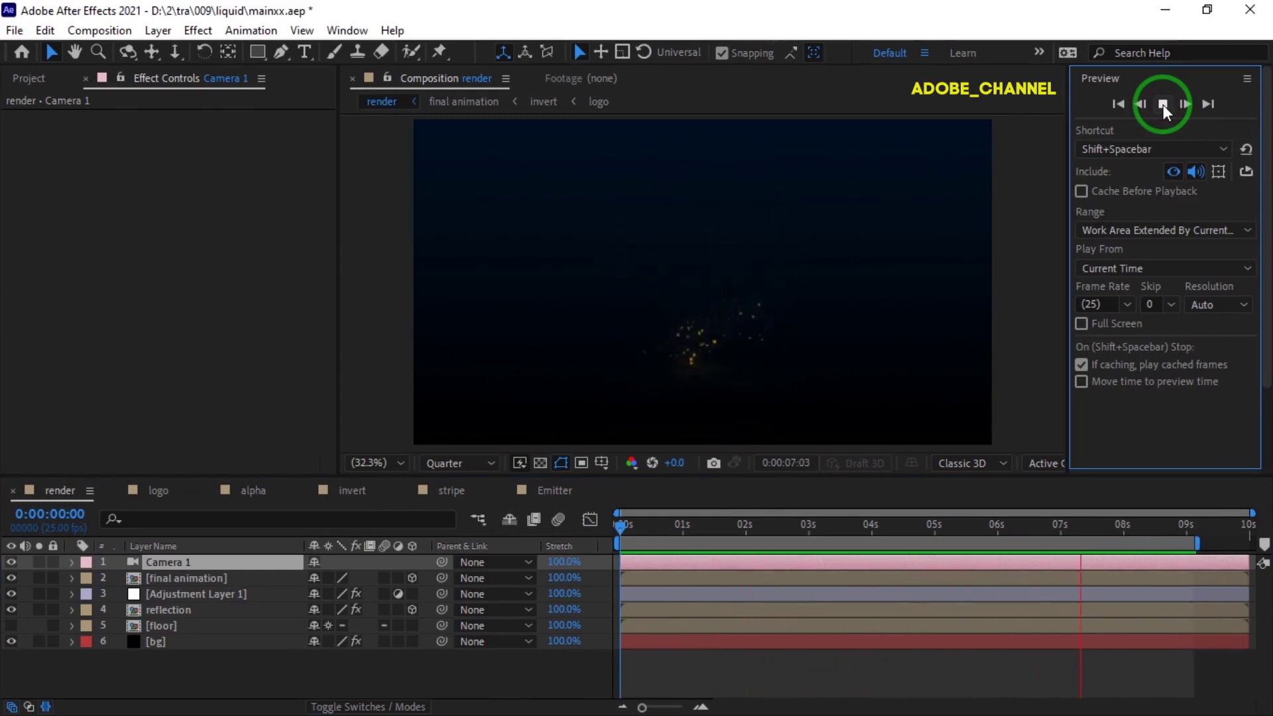
left_click(1168, 110)
Switch to the logo composition and pick the Lamborghini image to add.
left_click(31, 84)
left_click(165, 494)
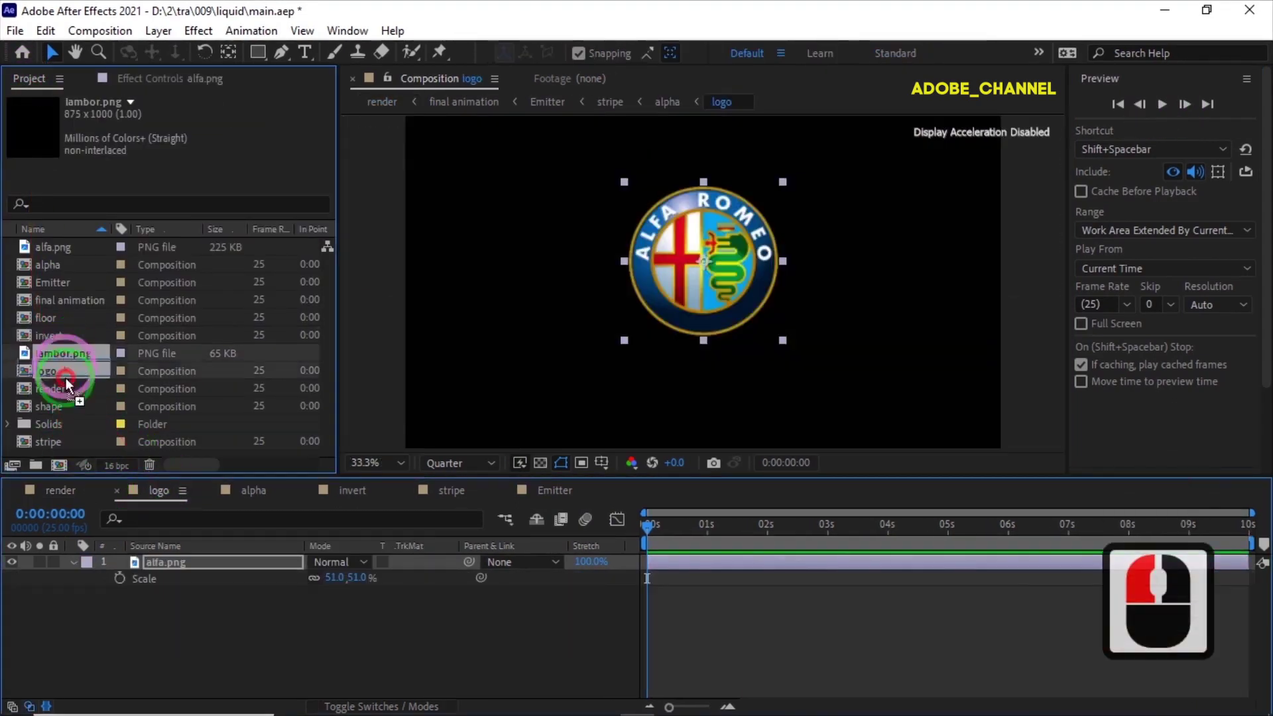
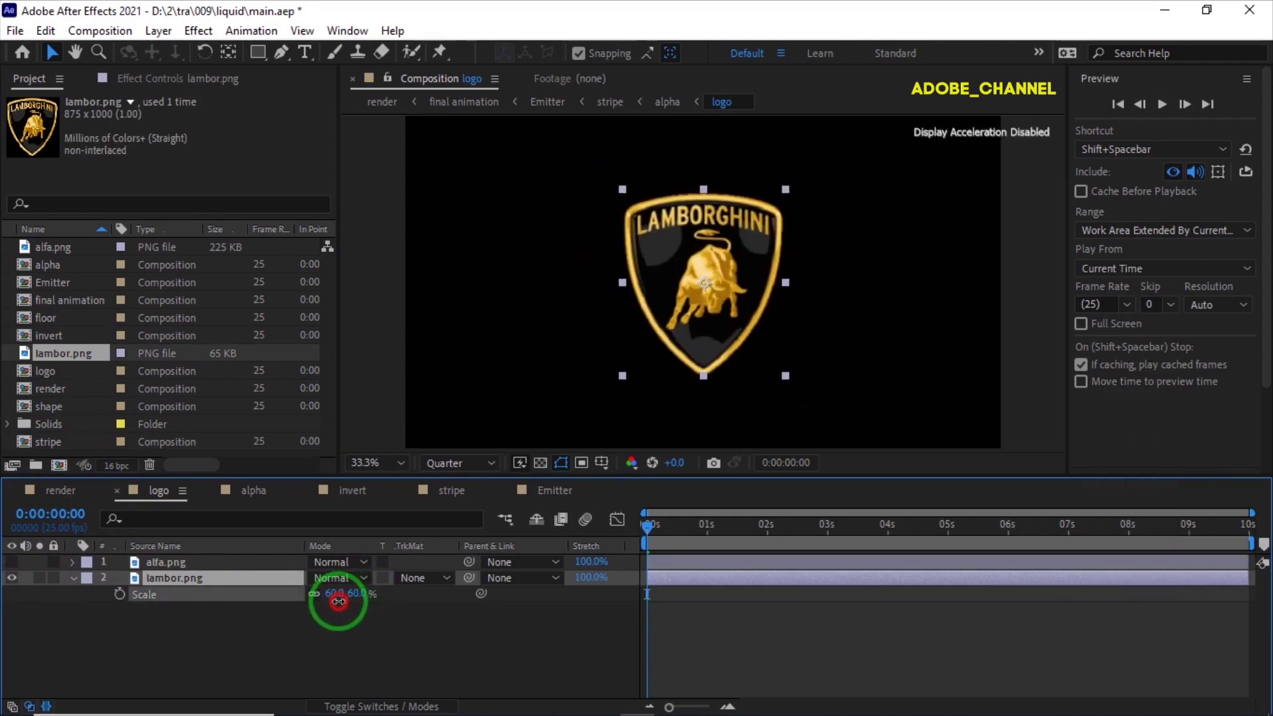
Set the Lamborghini image's Scale to 50% in the logo composition.
left_click(223, 599)
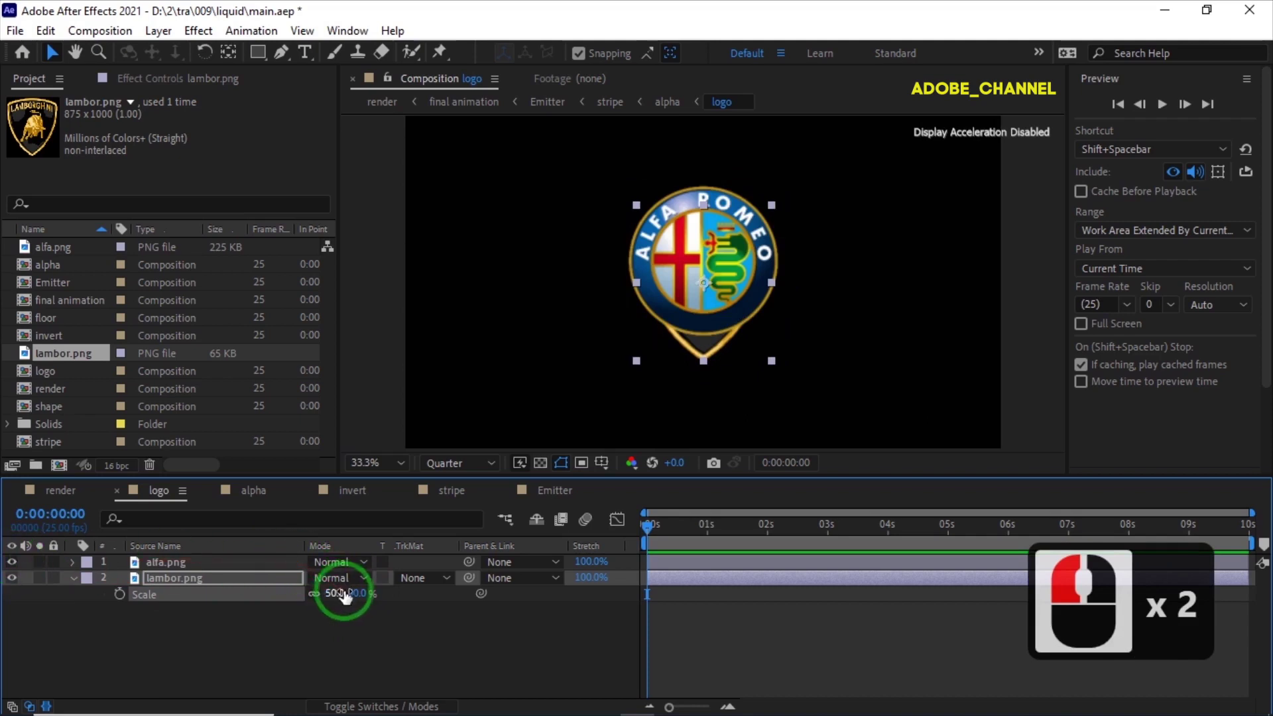
key("Up")
key("Up")
key("Up")
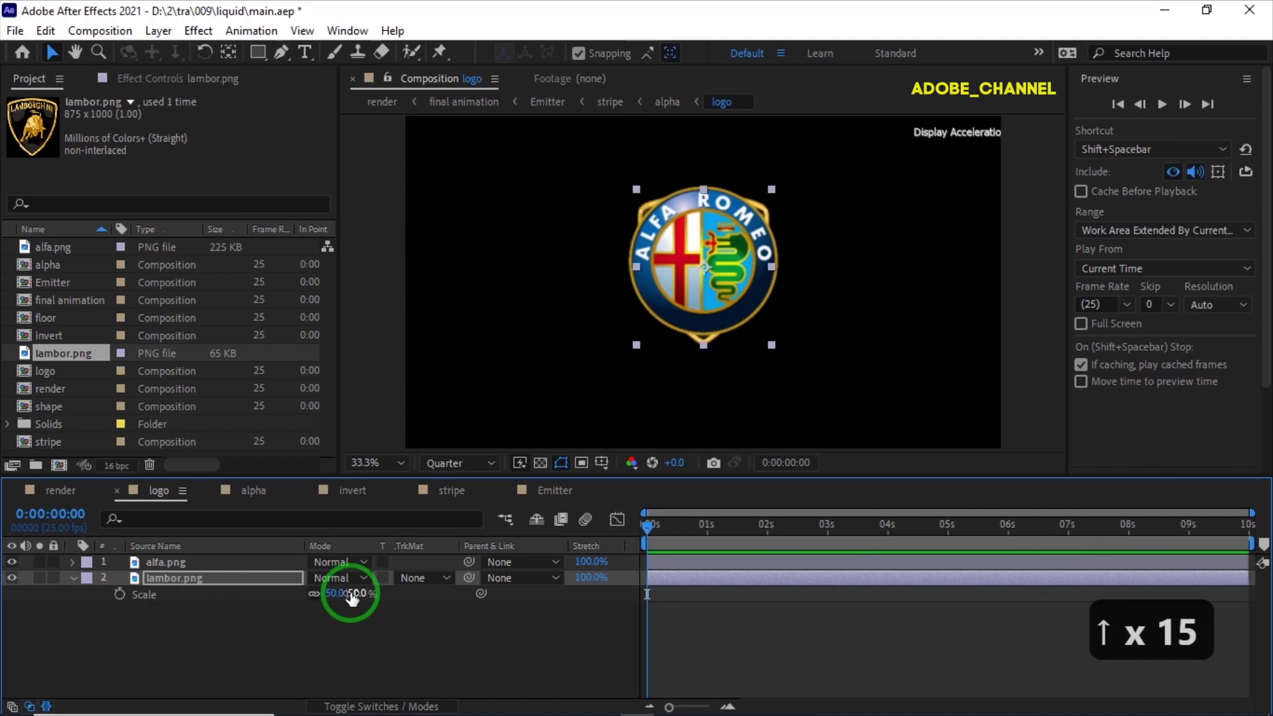
key("Up")
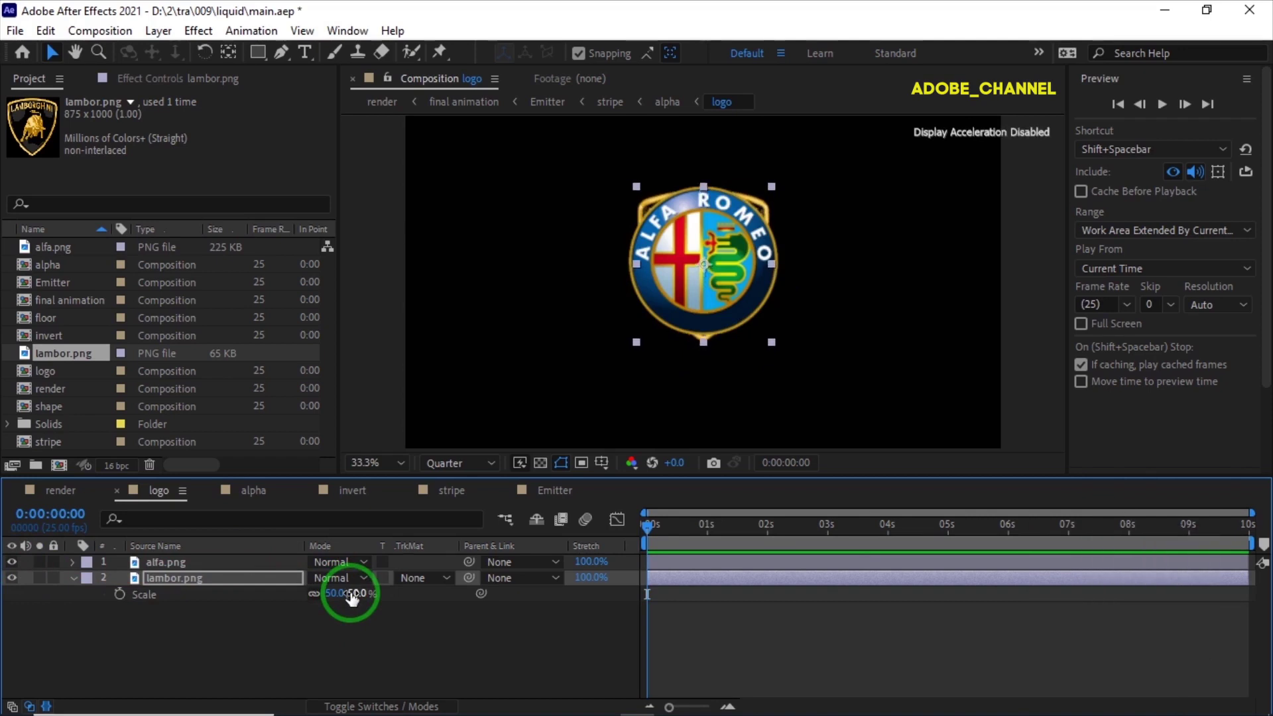
key("Up")
left_click(19, 566)
Return to render and preview the reveal now playing with the Lamborghini logo.
left_click(60, 492)
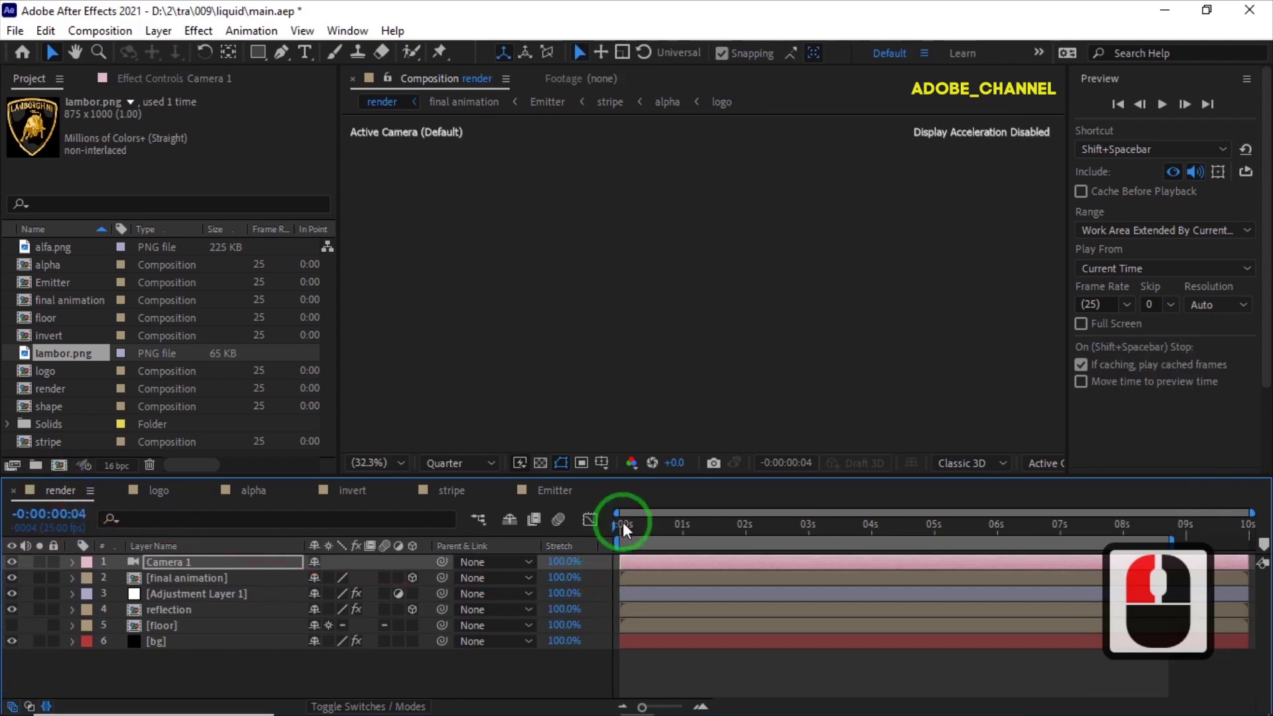
left_click(628, 529)
left_click_drag(619, 531, 1167, 112)
left_click_drag(1167, 111, 1167, 111)
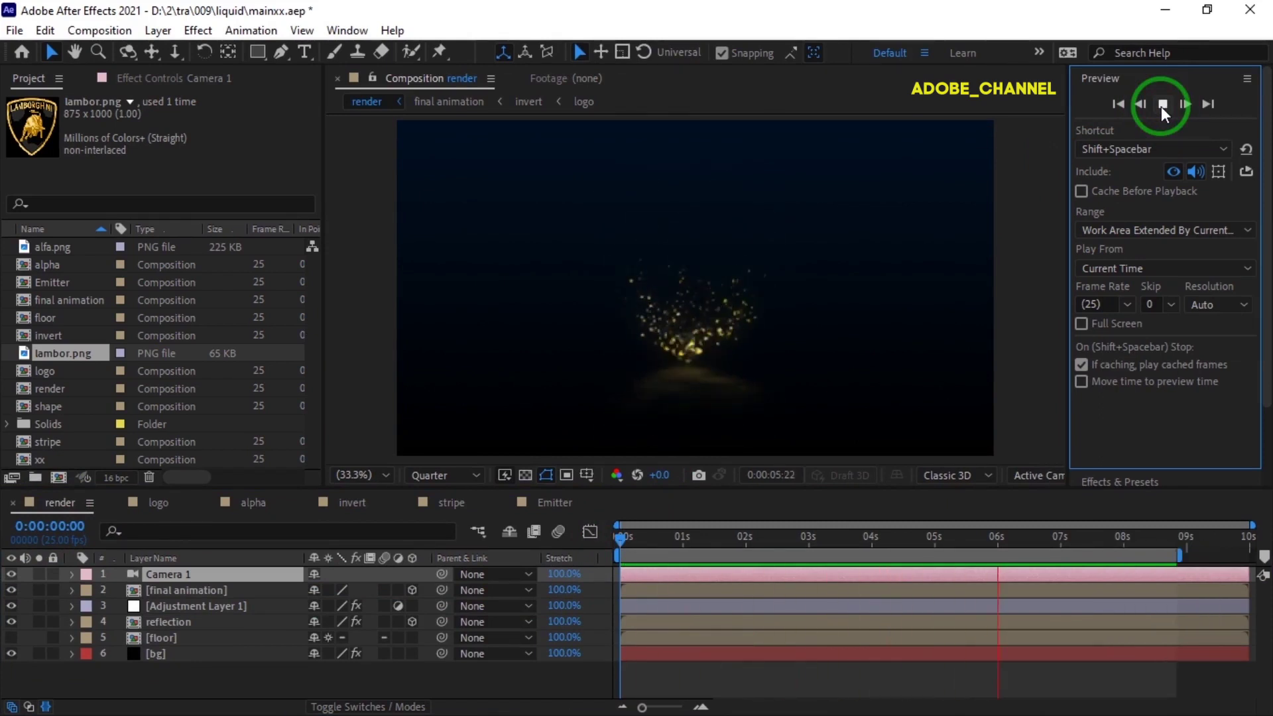
left_click(1167, 112)
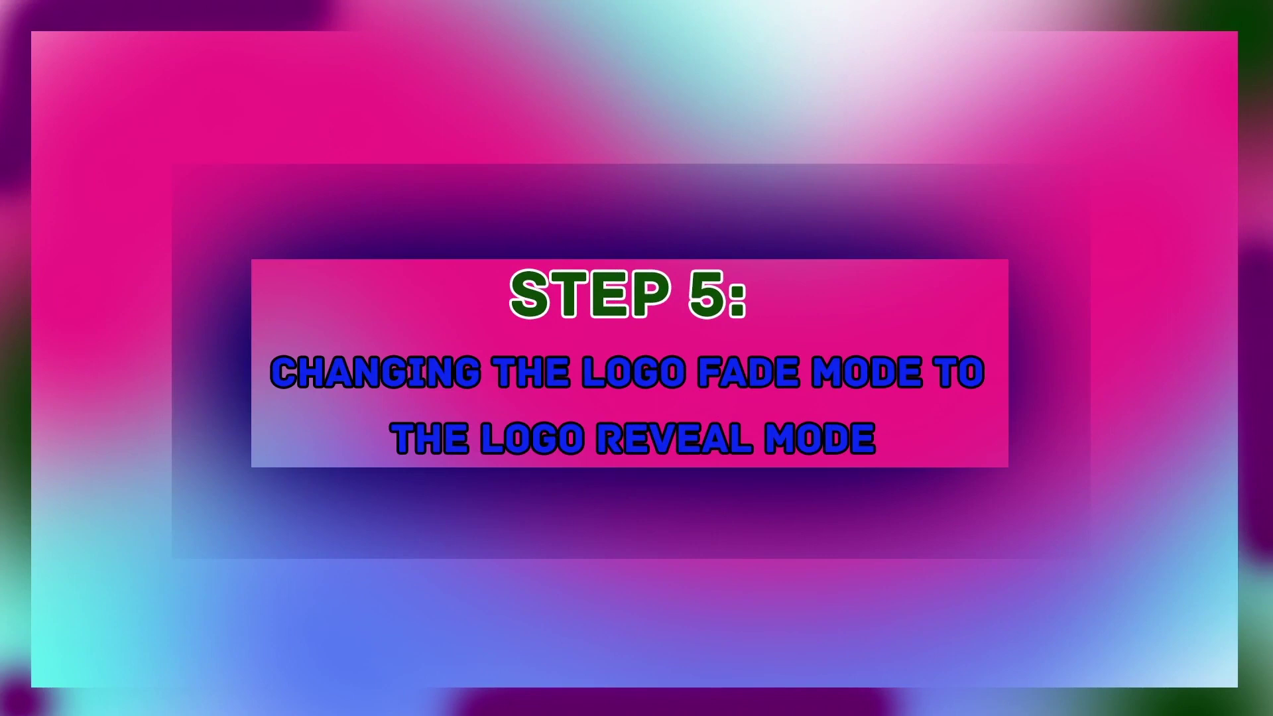
Select all render layers and bring up their layer options for pre-composing.
left_click(210, 570)
right_click(201, 581)
Pre-compose the selected layers into a comp named xx and apply Time-Reverse Layer to it.
left_click(249, 476)
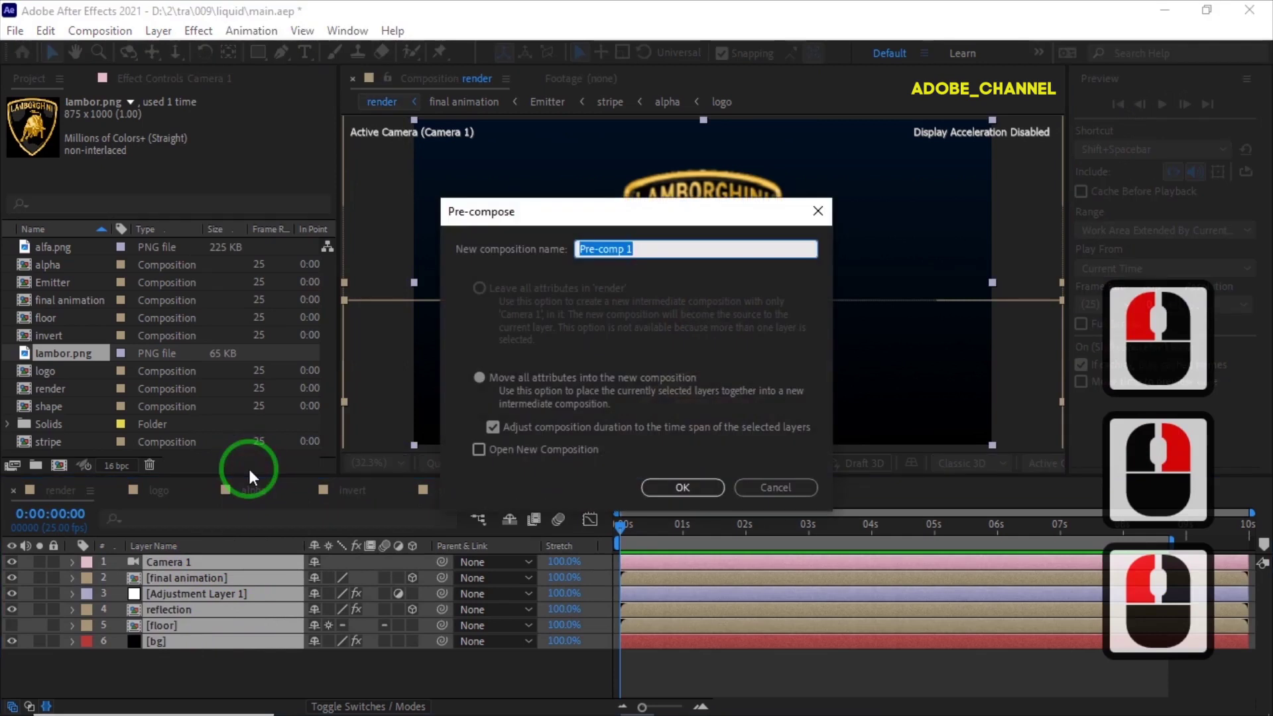
key("x")
key("x")
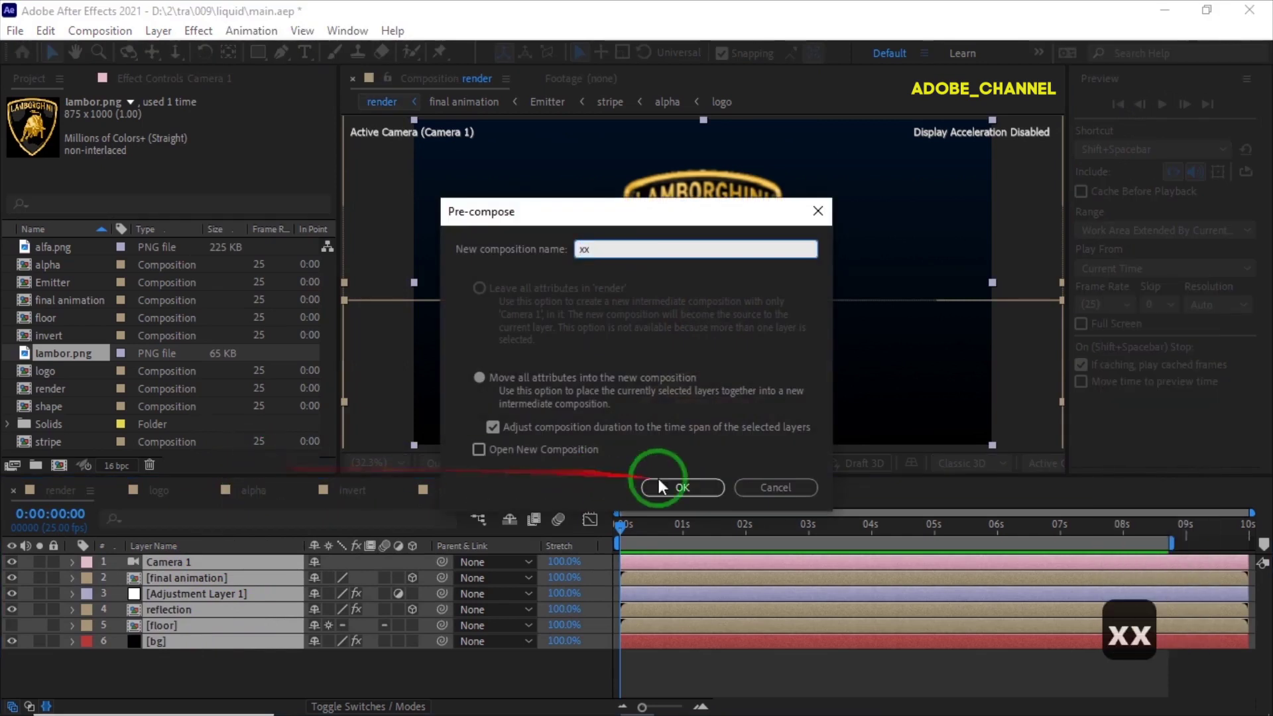
key("x")
left_click_drag(690, 493, 212, 569)
left_click_drag(212, 569, 287, 142)
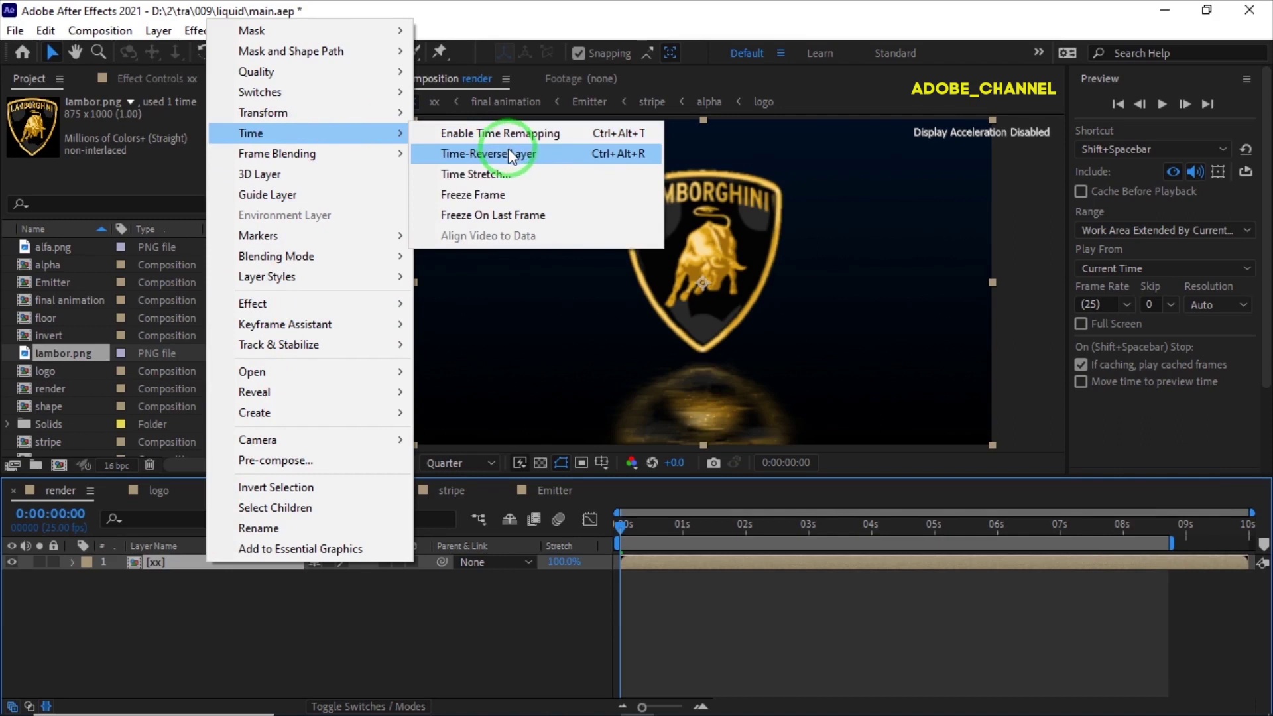
left_click(518, 160)
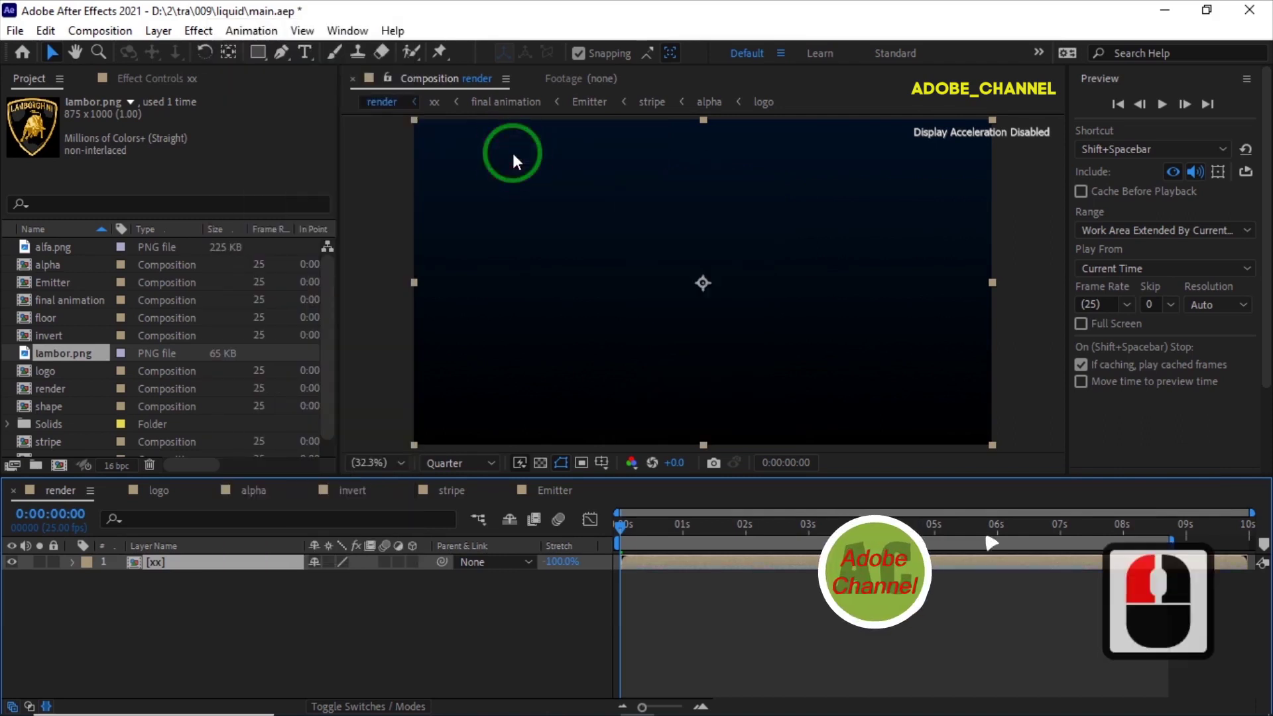
Preview the reversed animation, then hide the lambor.png layer in the logo composition.
double_click(1162, 111)
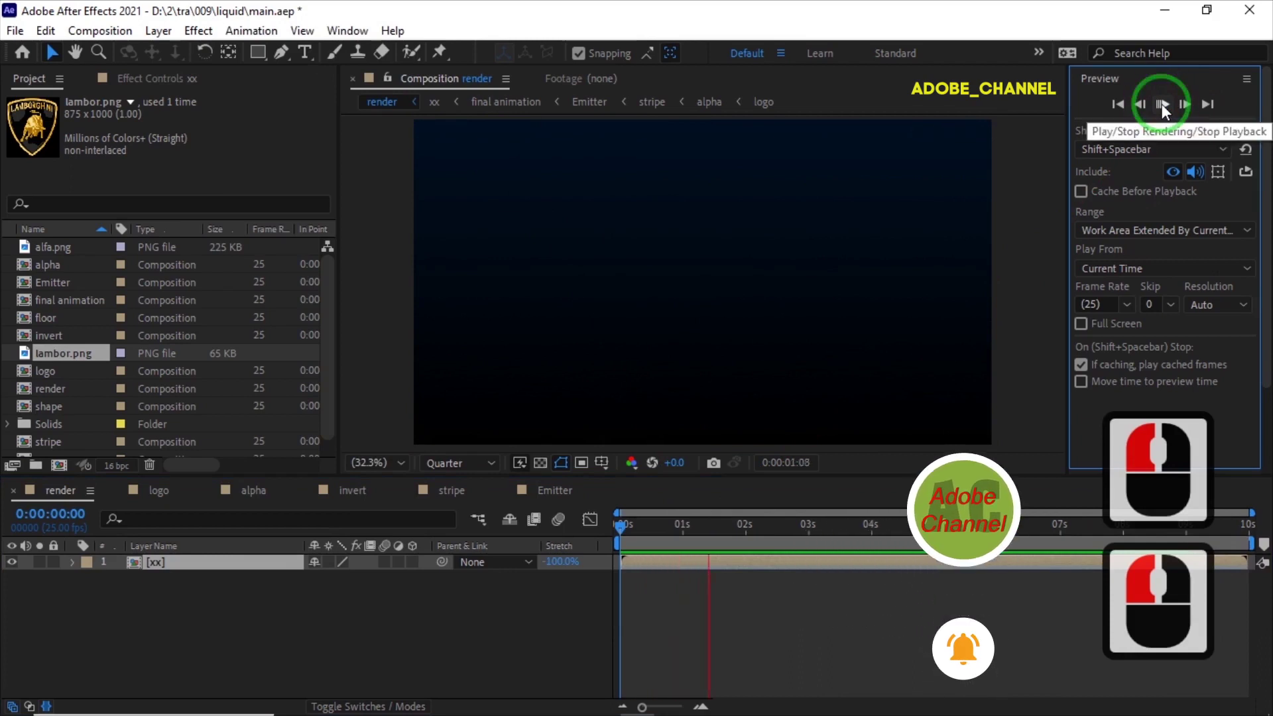
left_click(1166, 110)
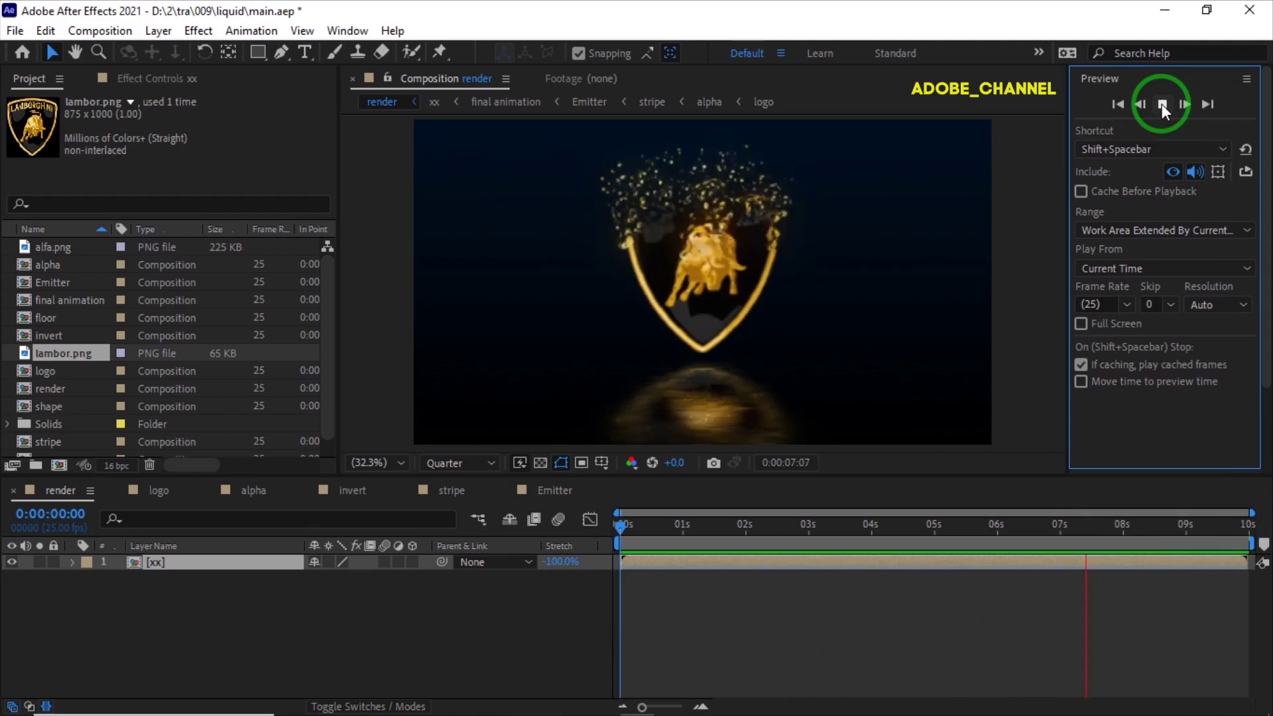
left_click(1166, 110)
left_click(35, 573)
left_click(17, 570)
left_click(17, 585)
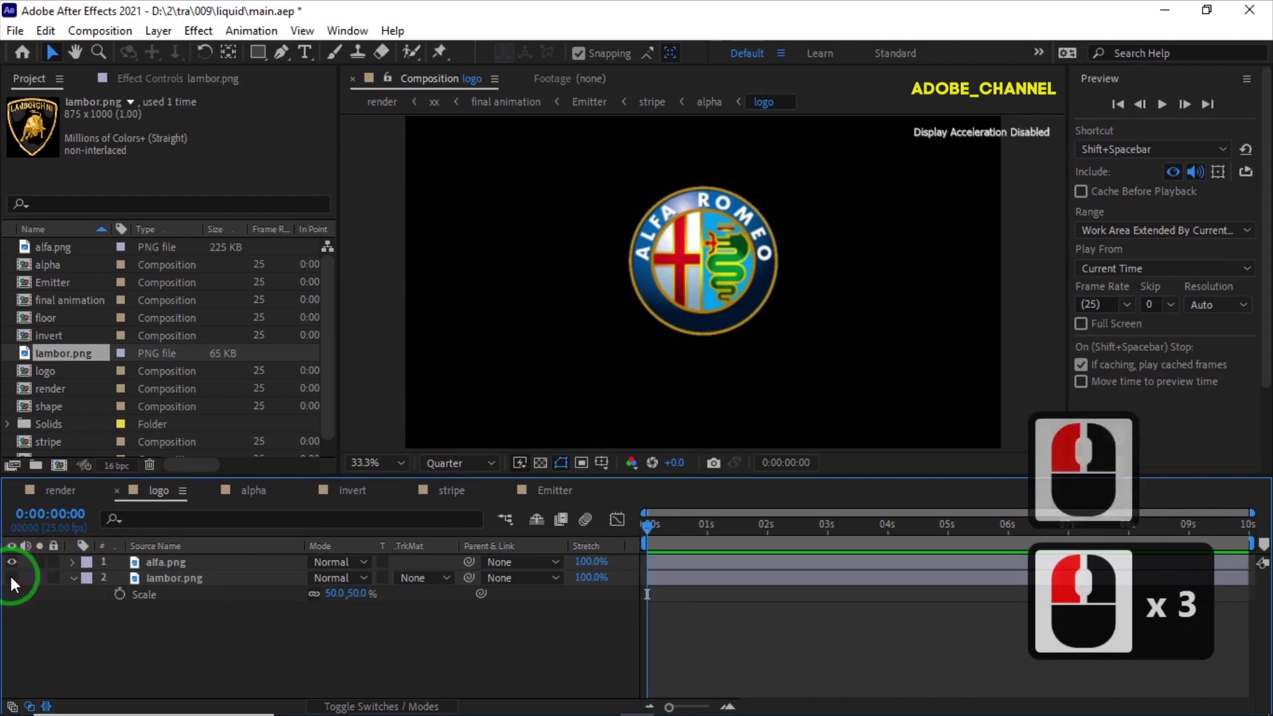
Switch back to render and play the reversed particle reveal of the Alfa Romeo logo.
left_click(61, 494)
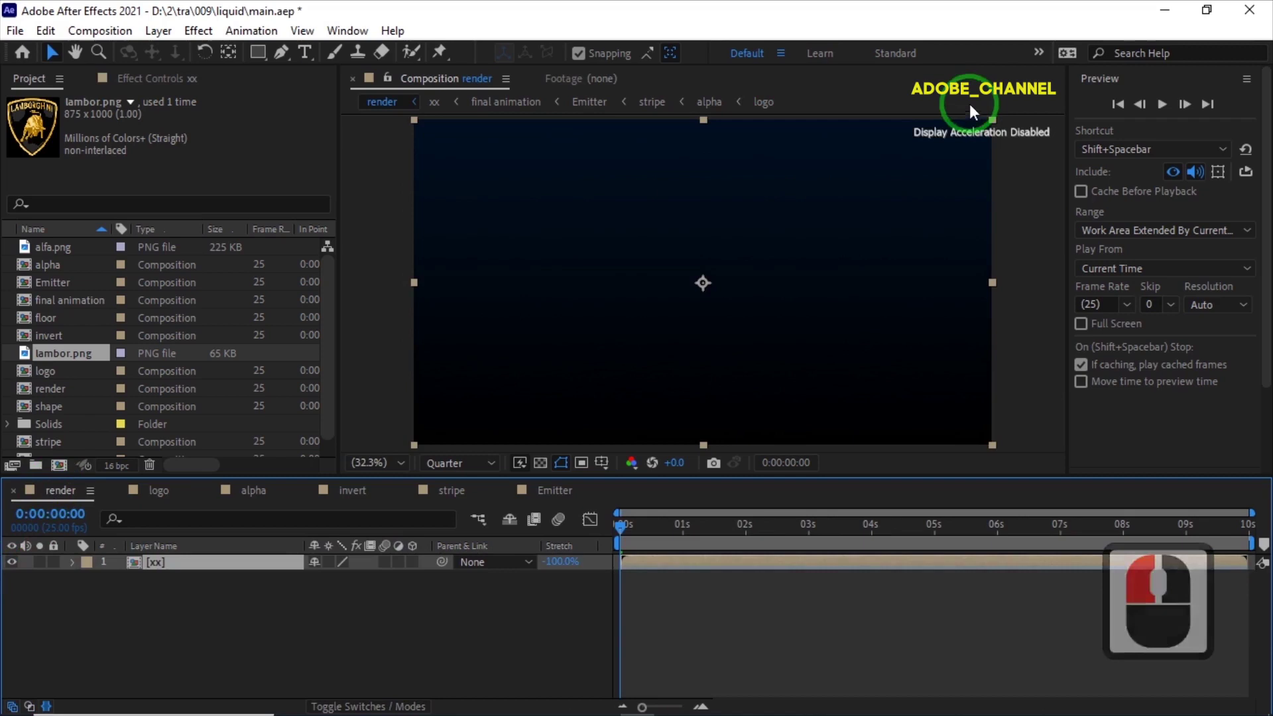
left_click(1167, 109)
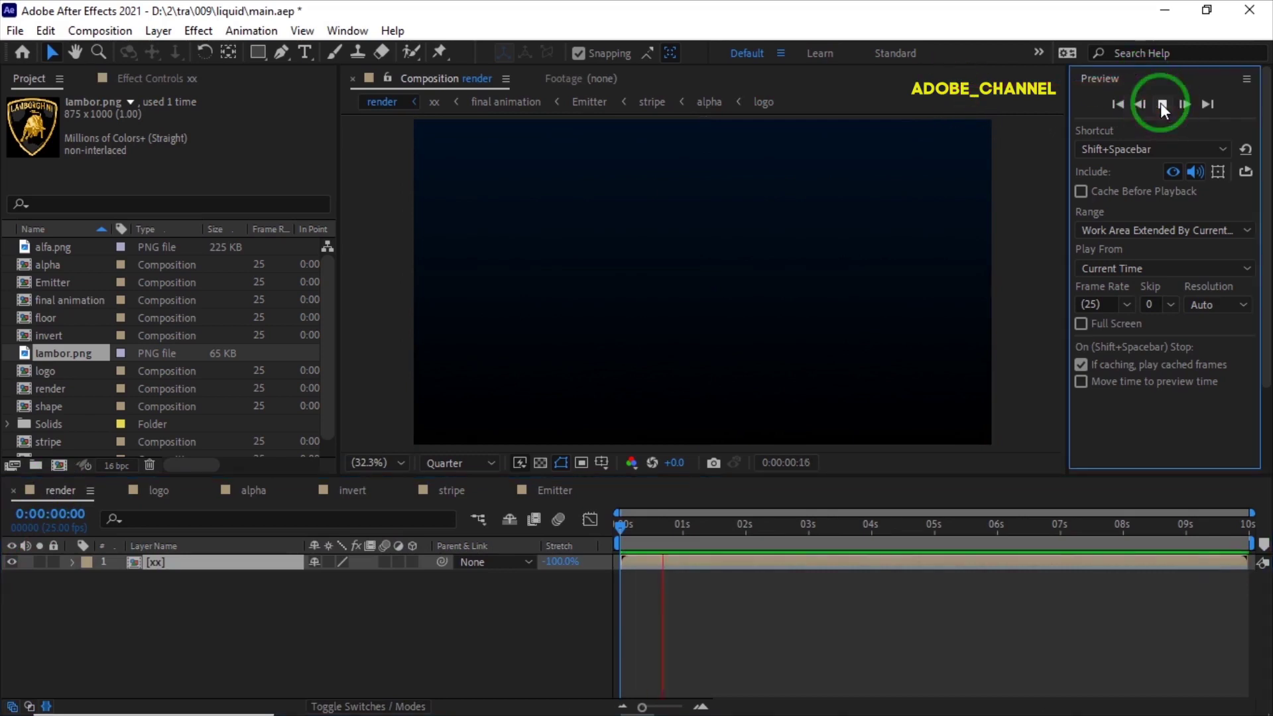